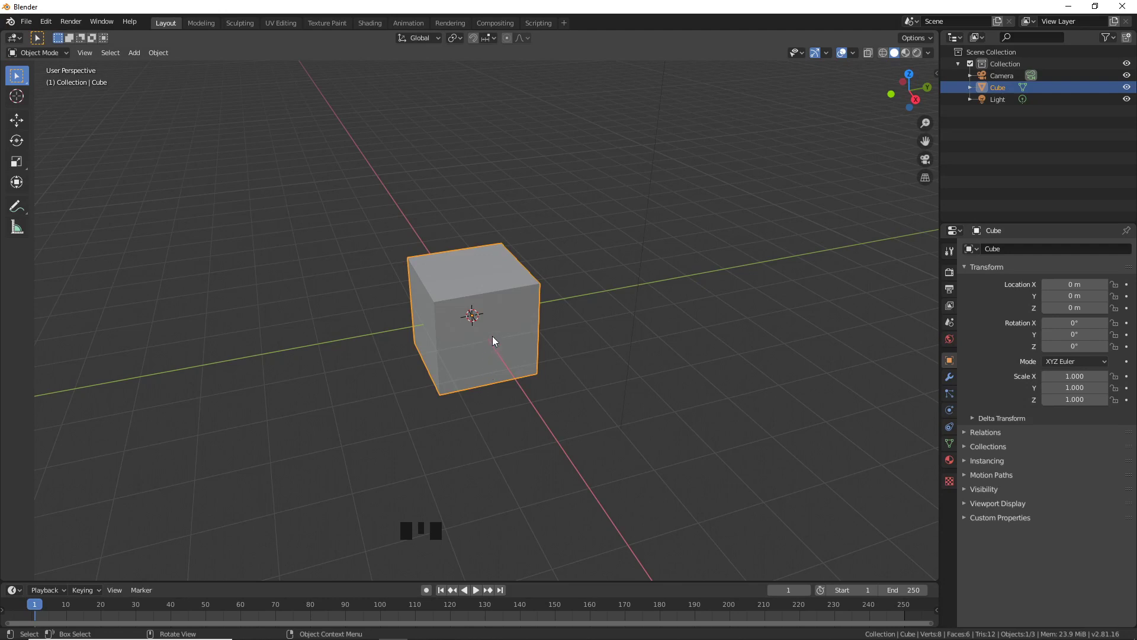
Select the default cube so it can be removed.
click(494, 343)
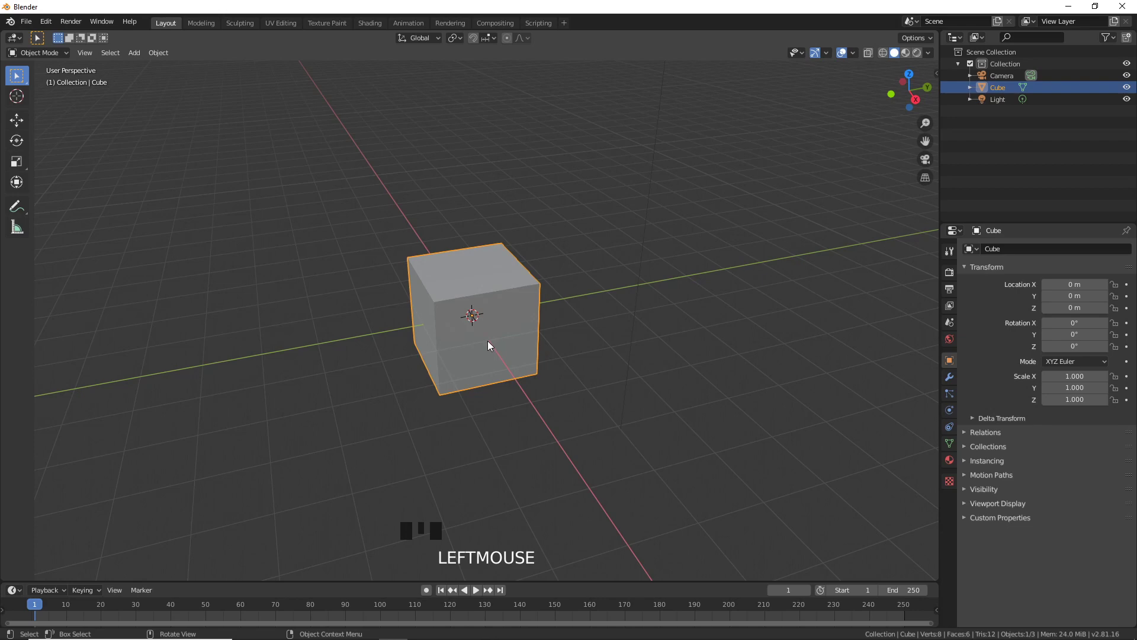
Delete the cube and add a UV sphere at the origin with 36 segments and 18 rings.
key(Delete)
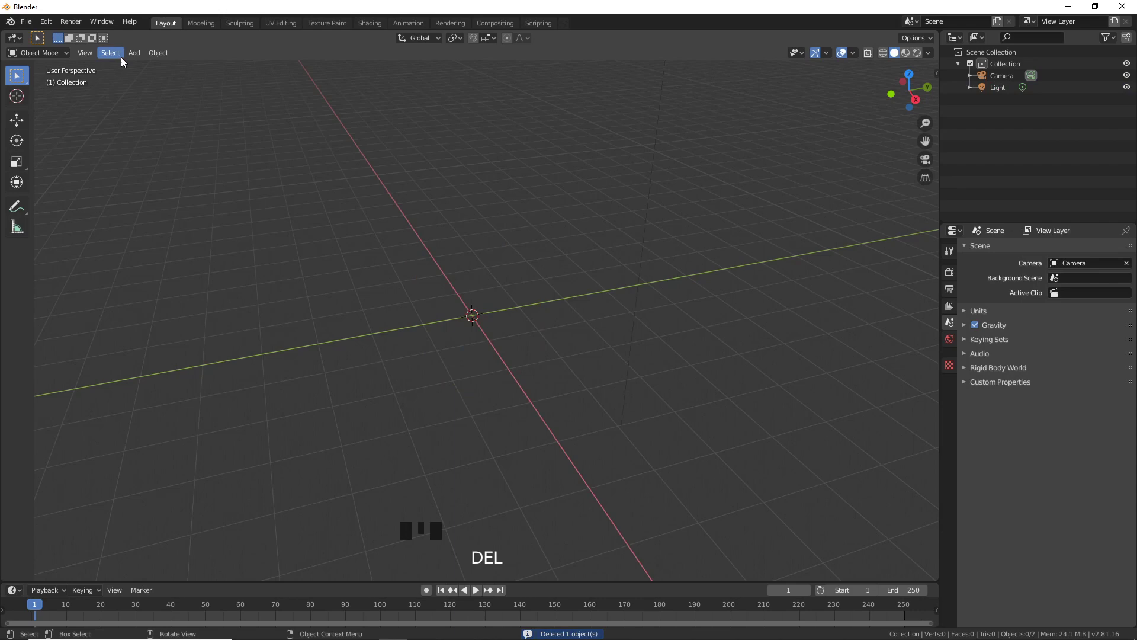
drag(142, 57, 297, 107)
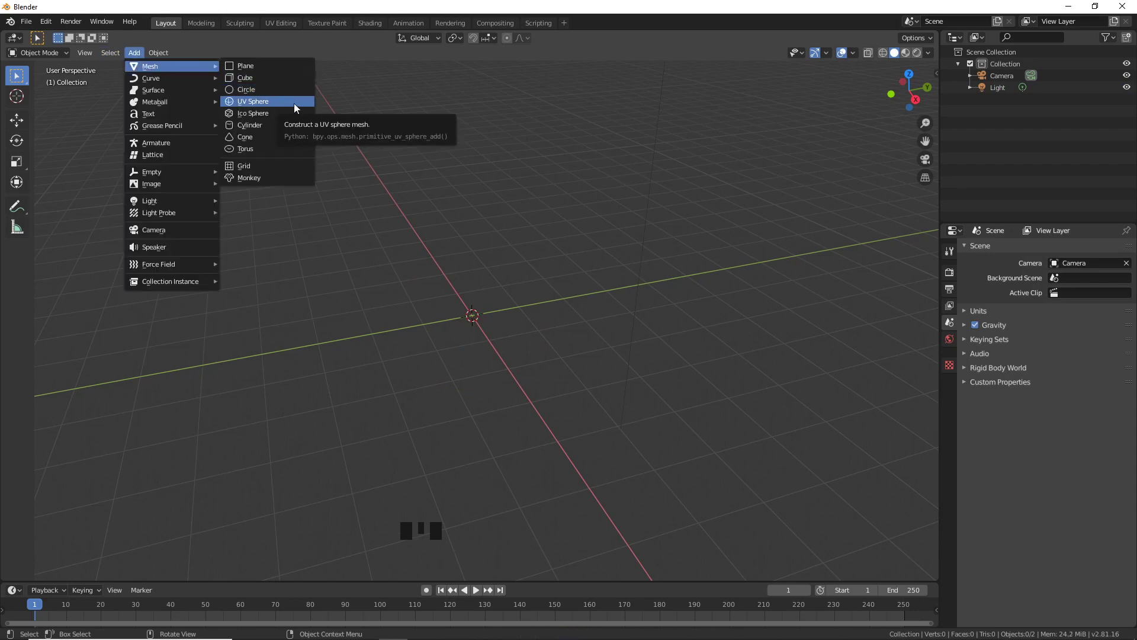
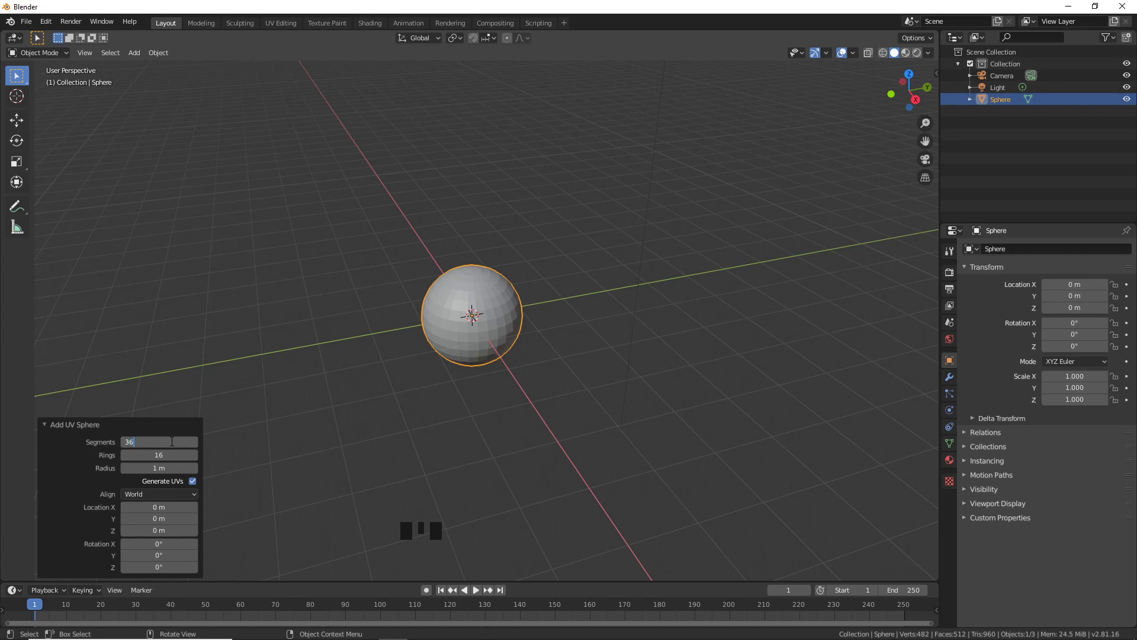
click(198, 458)
drag(198, 458, 208, 455)
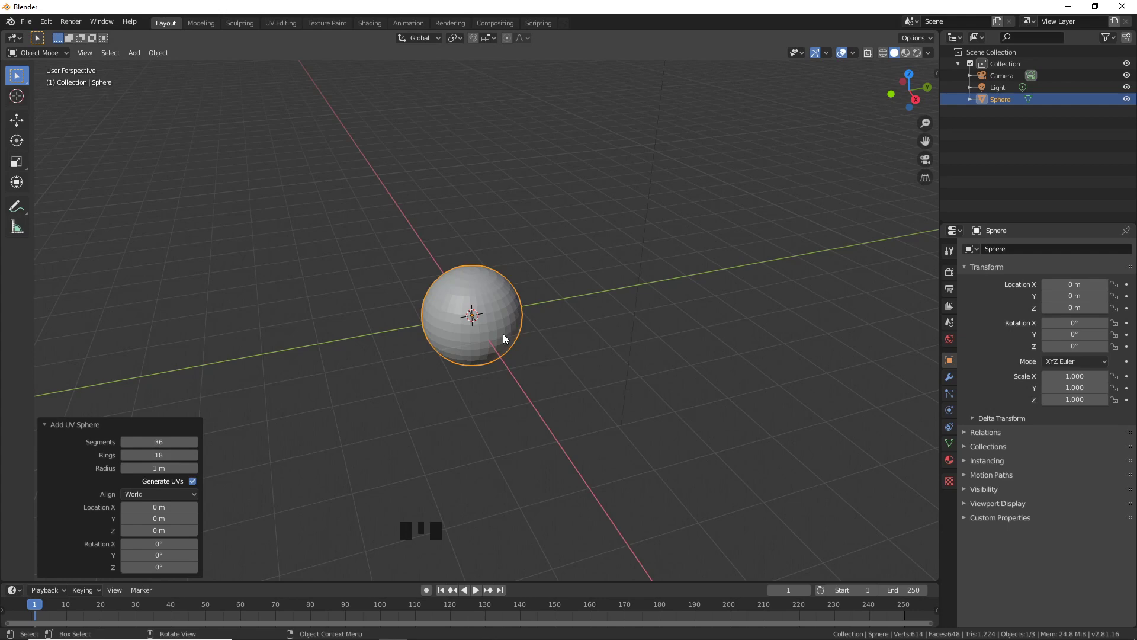
Switch to Right Orthographic view and zoom/pan so the sphere fills the viewport.
key(KP_5)
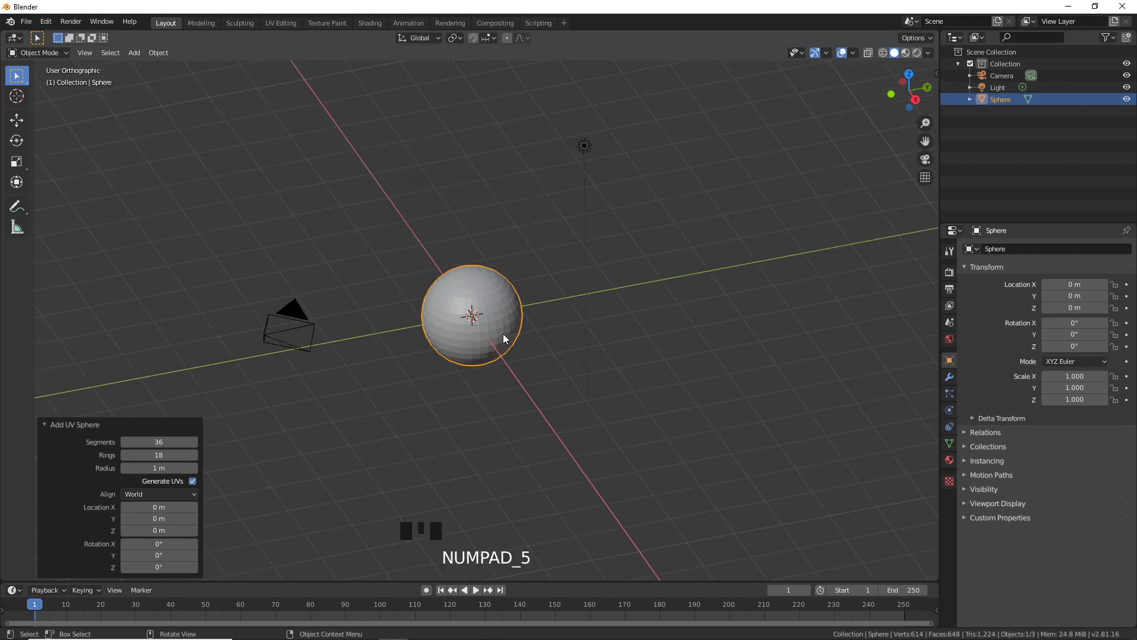
key(KP_3)
scroll(up, 3)
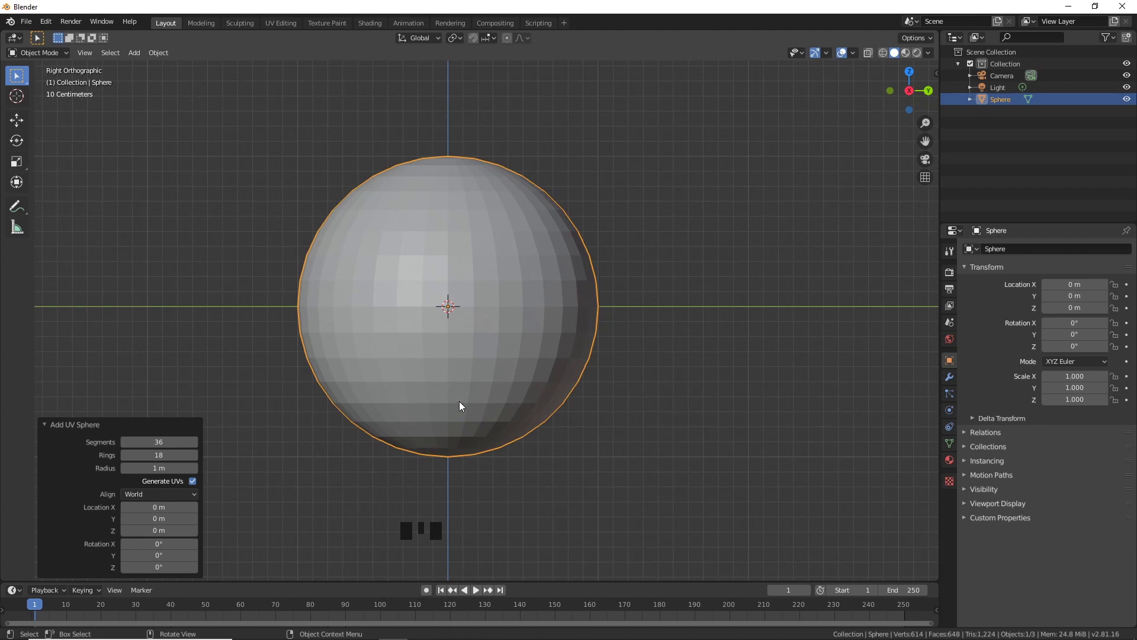
drag(466, 405, 461, 410)
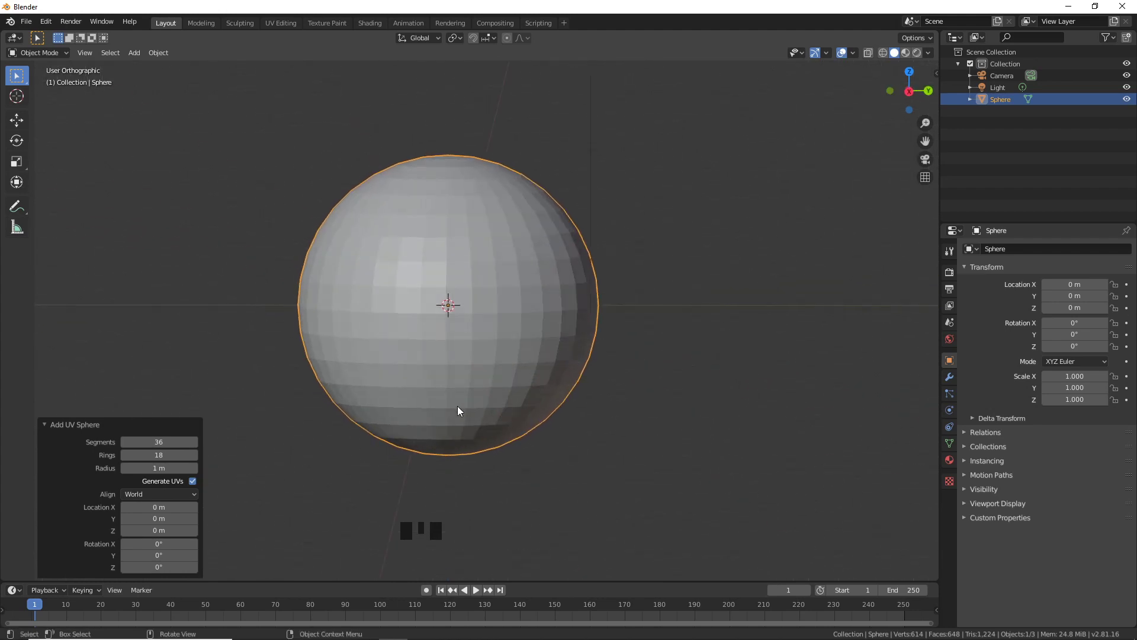
key(KP_3)
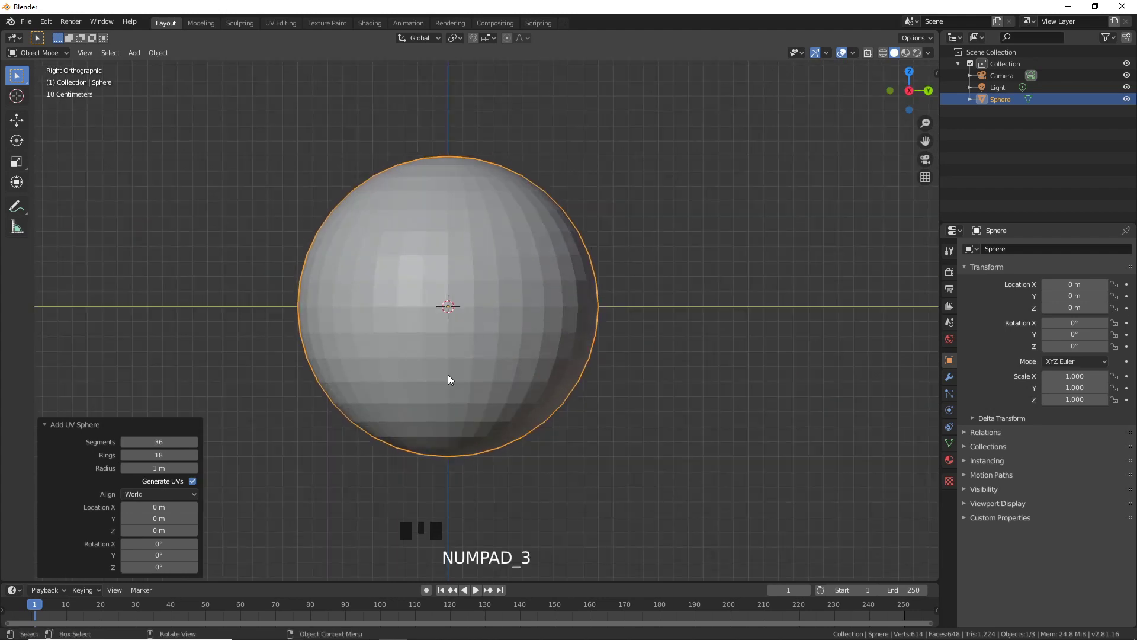
scroll(up, 3)
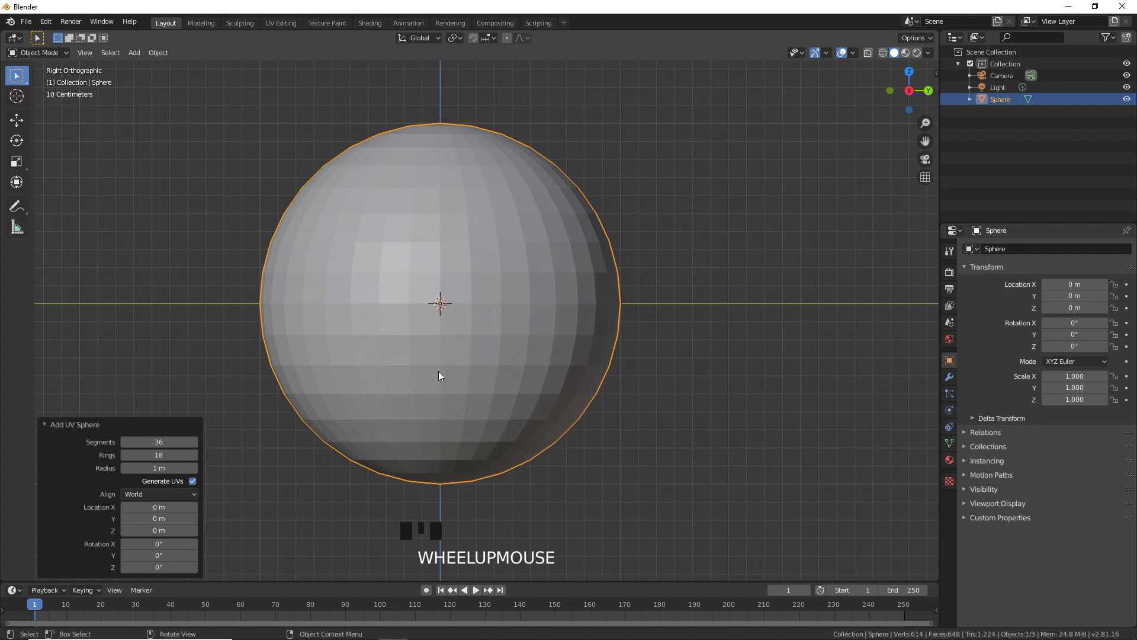
drag(436, 378, 427, 393)
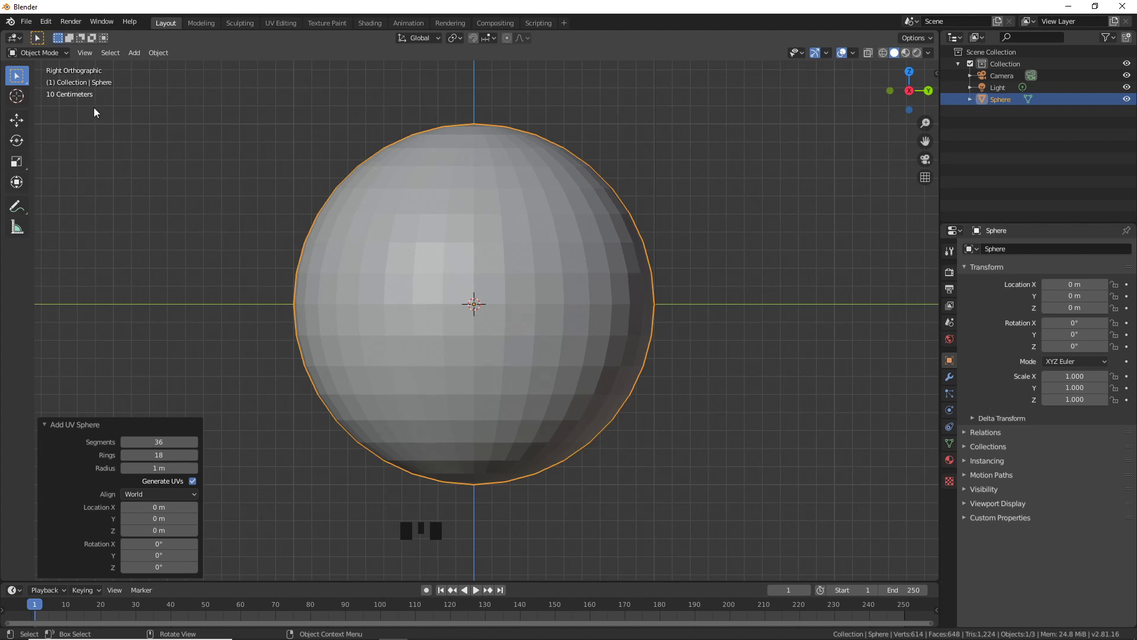
In Edit Mode, box-select the central block of faces and invert the selection to the rest of the sphere.
drag(67, 58, 326, 225)
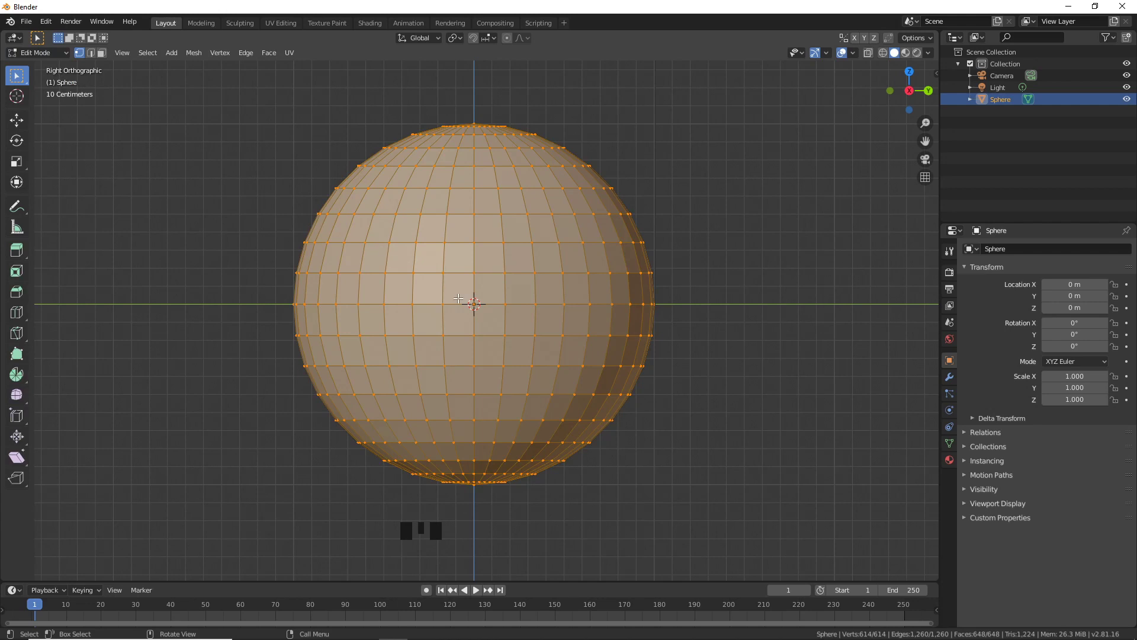
key(a)
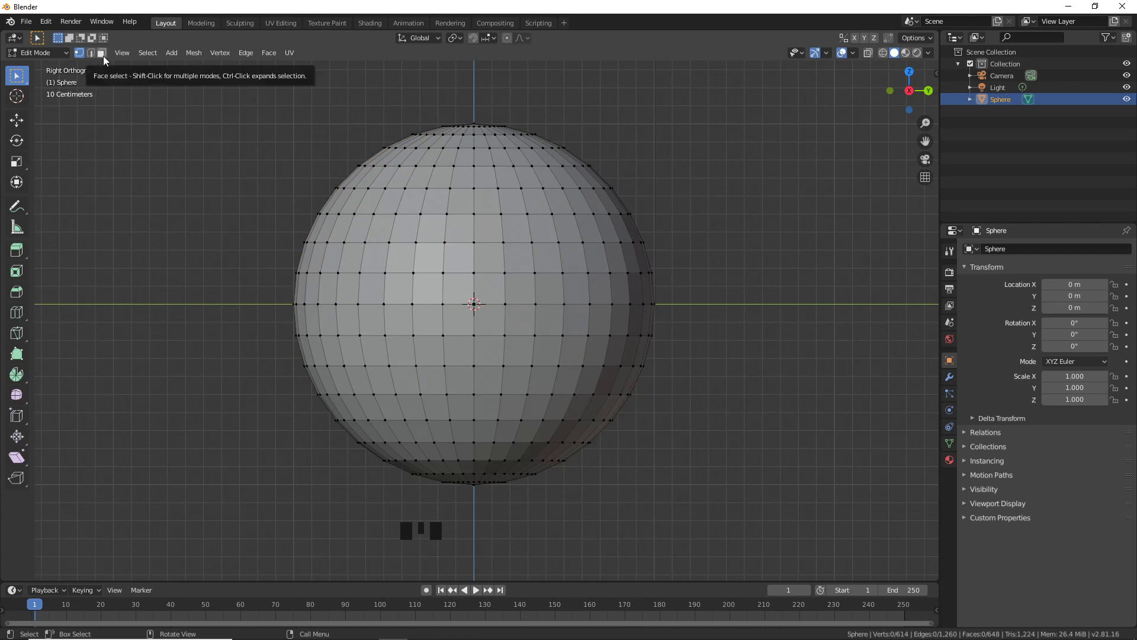
click(106, 59)
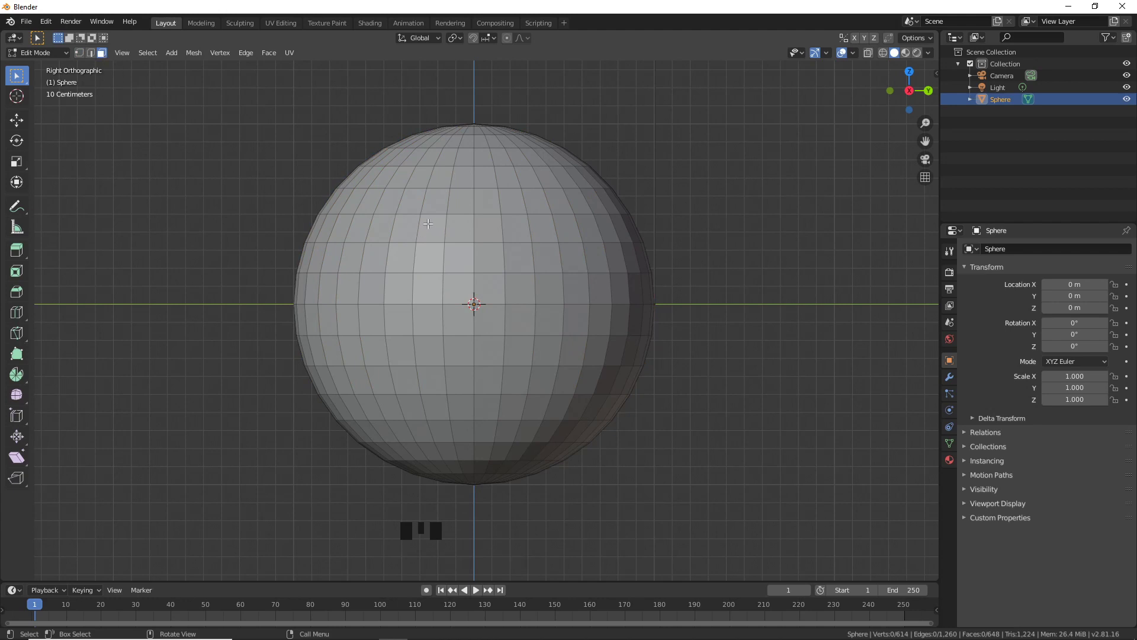
click(425, 221)
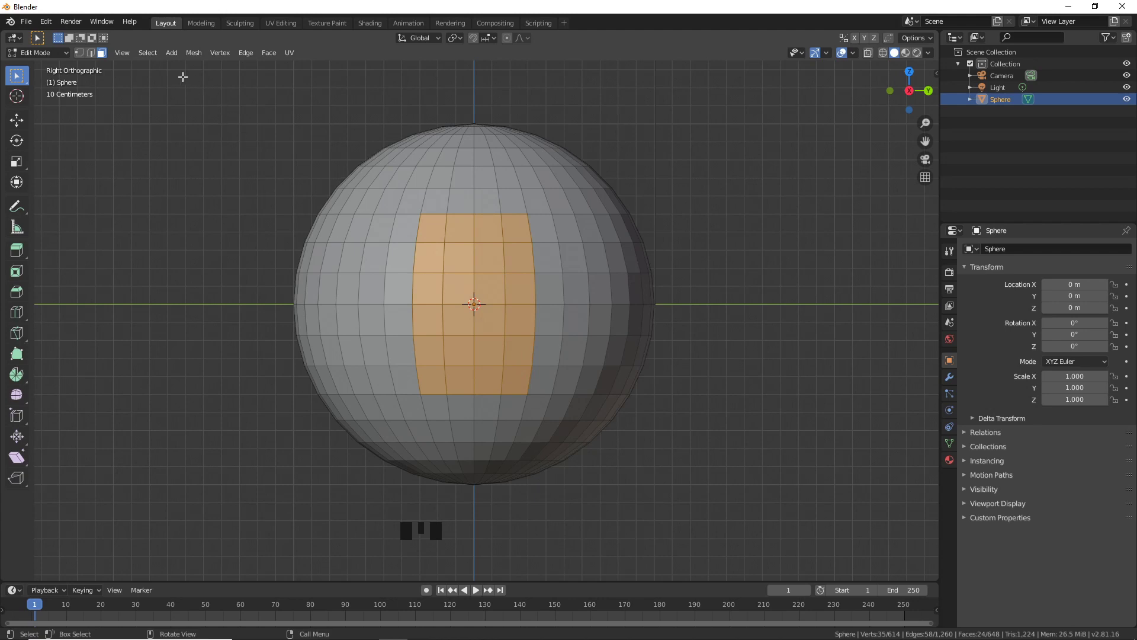
drag(147, 56, 228, 93)
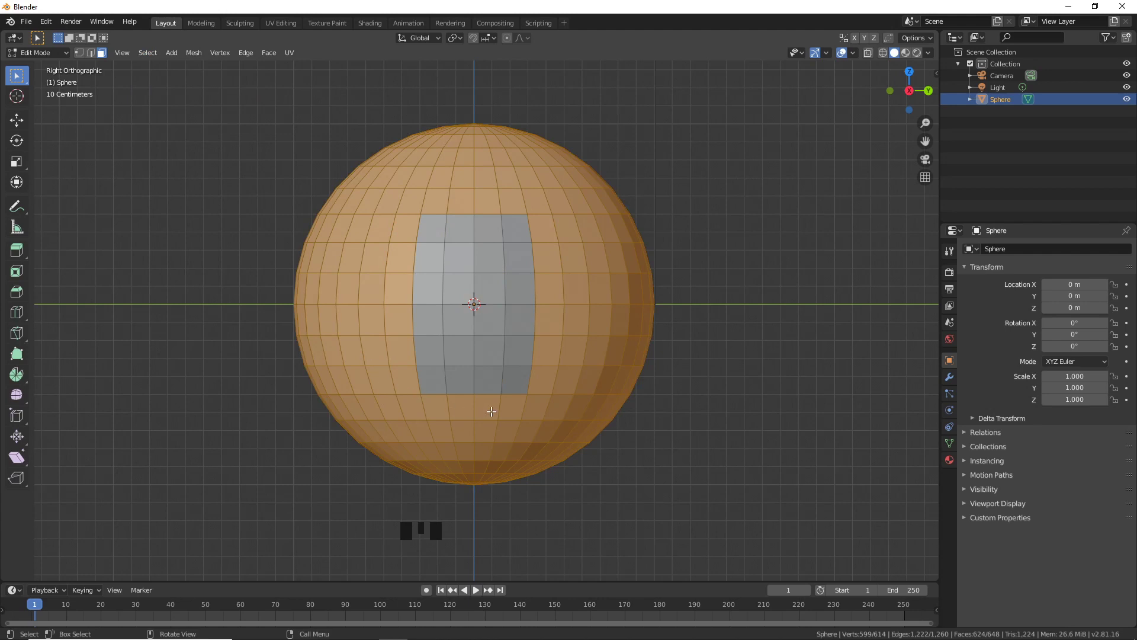
Delete the outer faces, then scale the patch's top and bottom centre vertices apart along Z to about 1.13.
key(Delete)
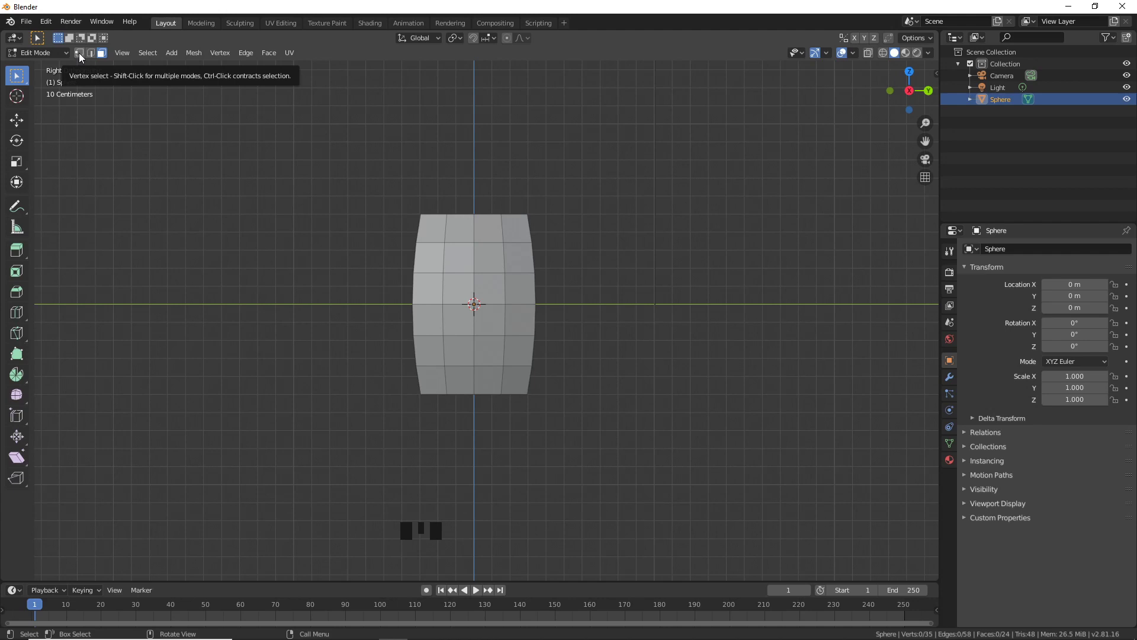
click(82, 56)
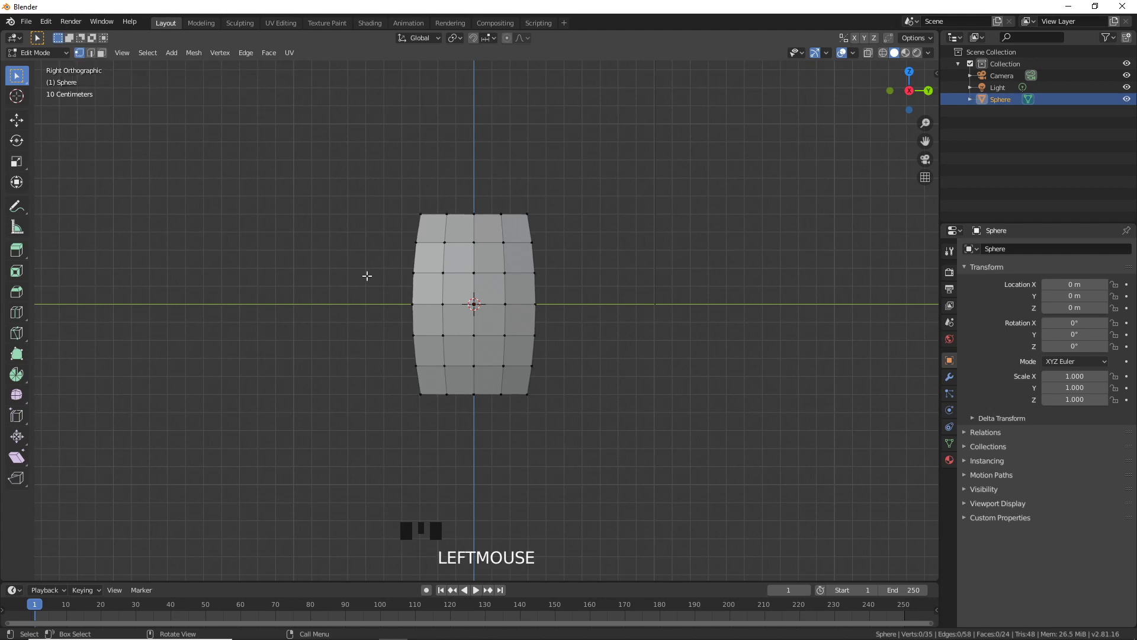
click(476, 240)
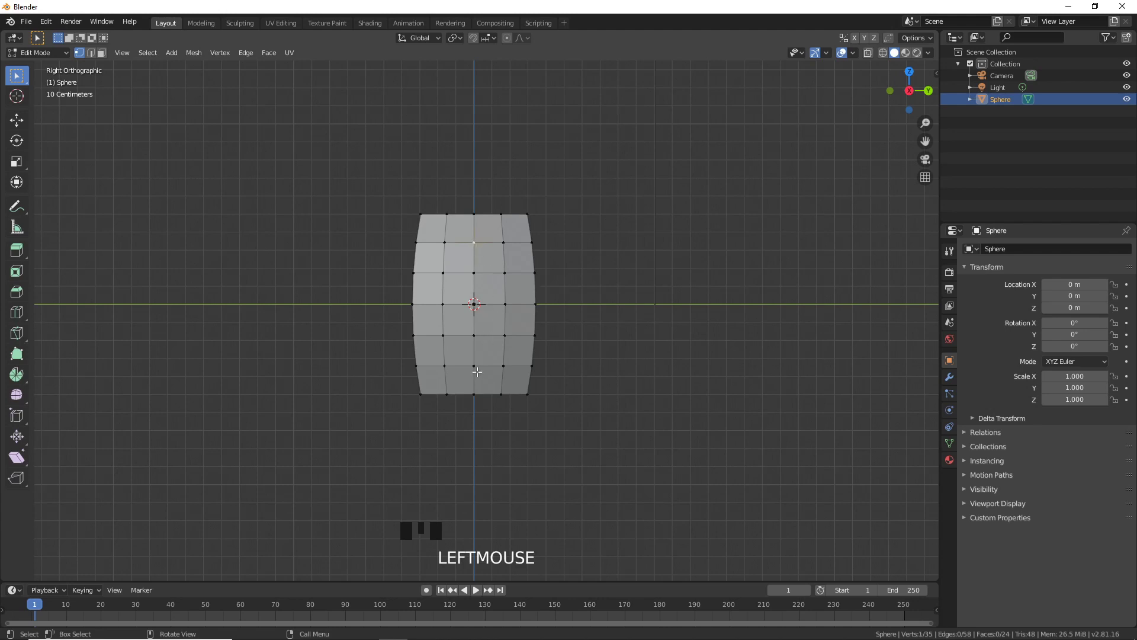
click(477, 367)
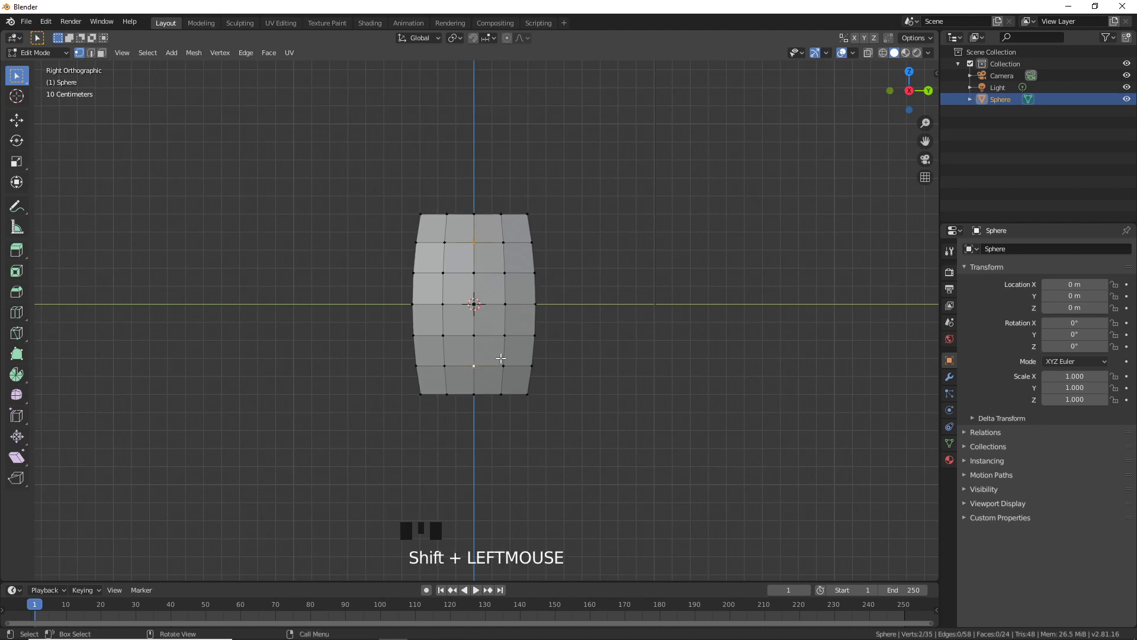
key(s)
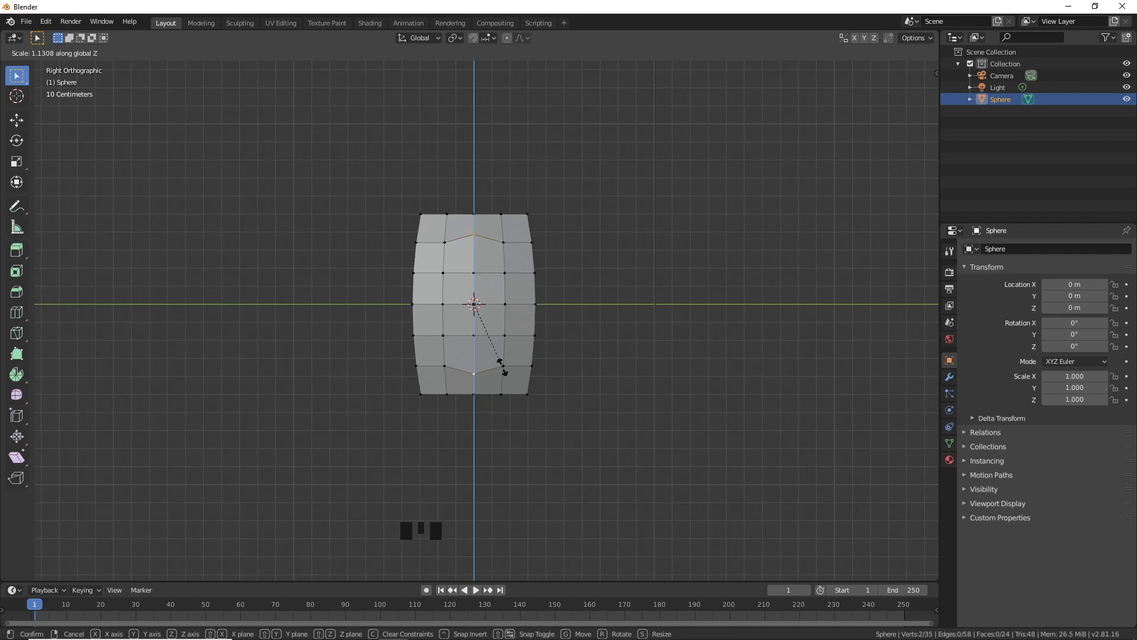
Select the eight faces of the patch's central column.
click(503, 366)
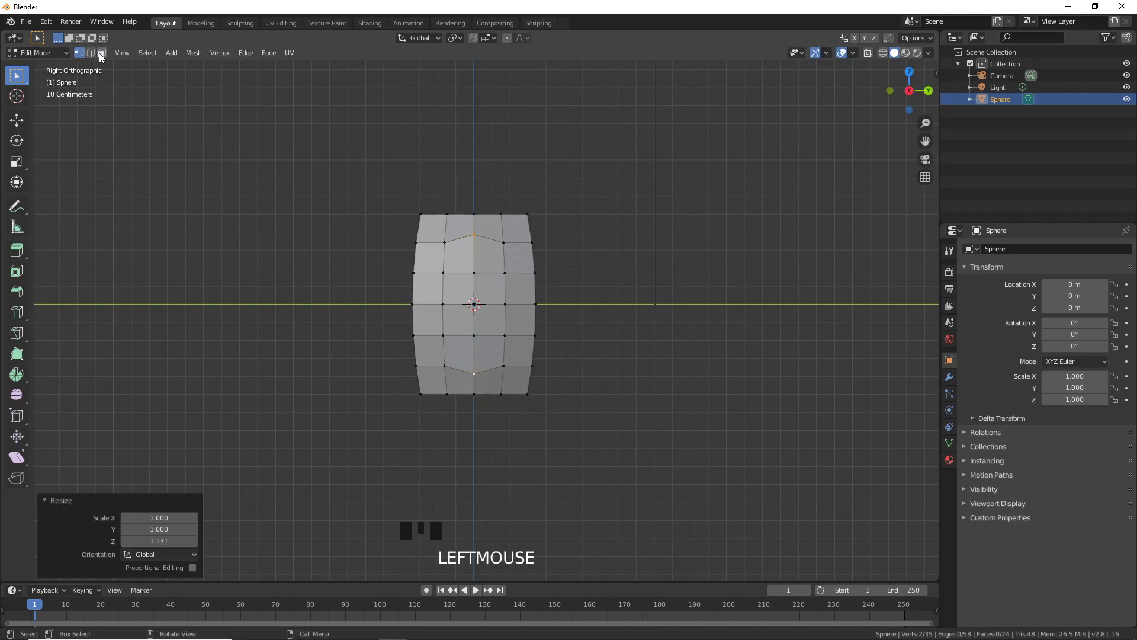
click(104, 57)
click(450, 254)
click(480, 257)
click(453, 280)
click(482, 284)
click(466, 306)
click(480, 312)
click(460, 341)
click(487, 343)
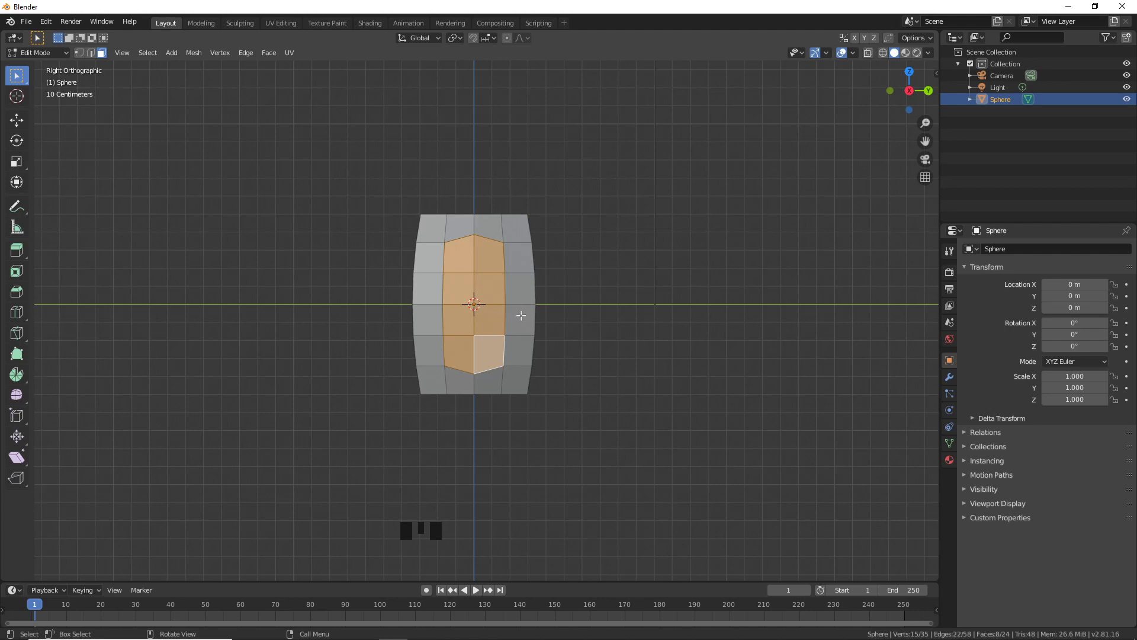
Scale the central column to 0.687 along Y and about 1.08 along Z.
key(s)
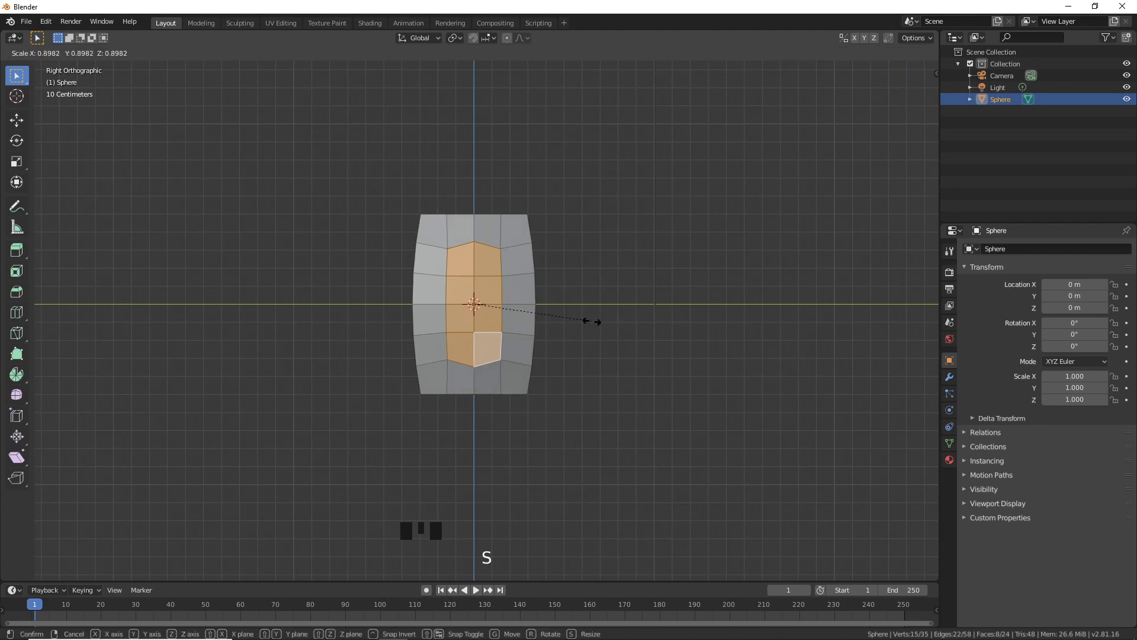
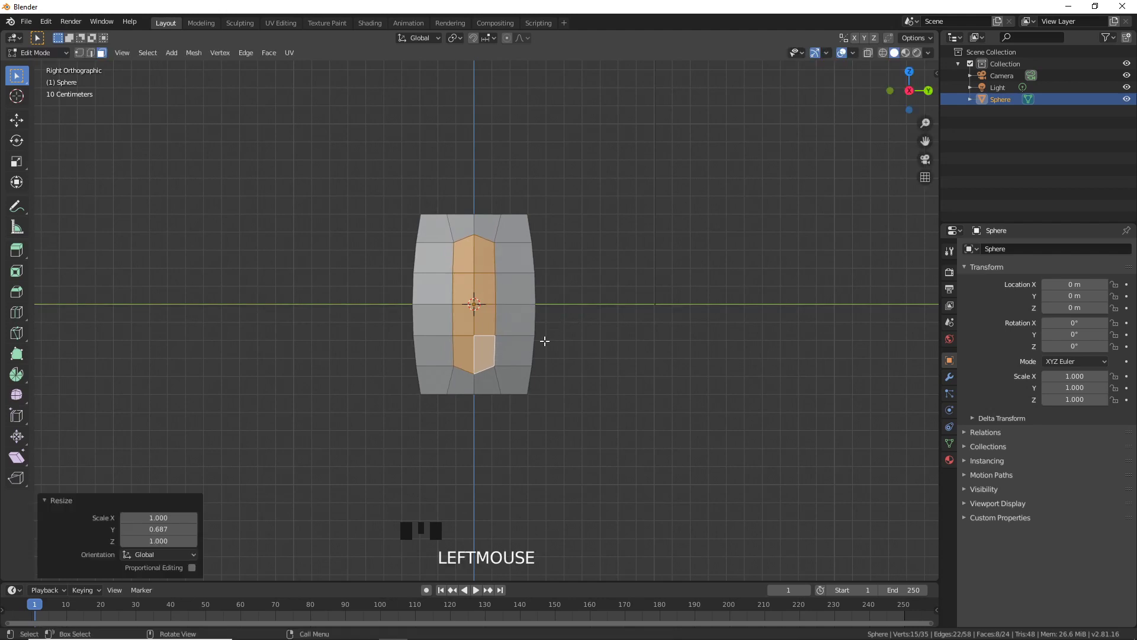
key(s)
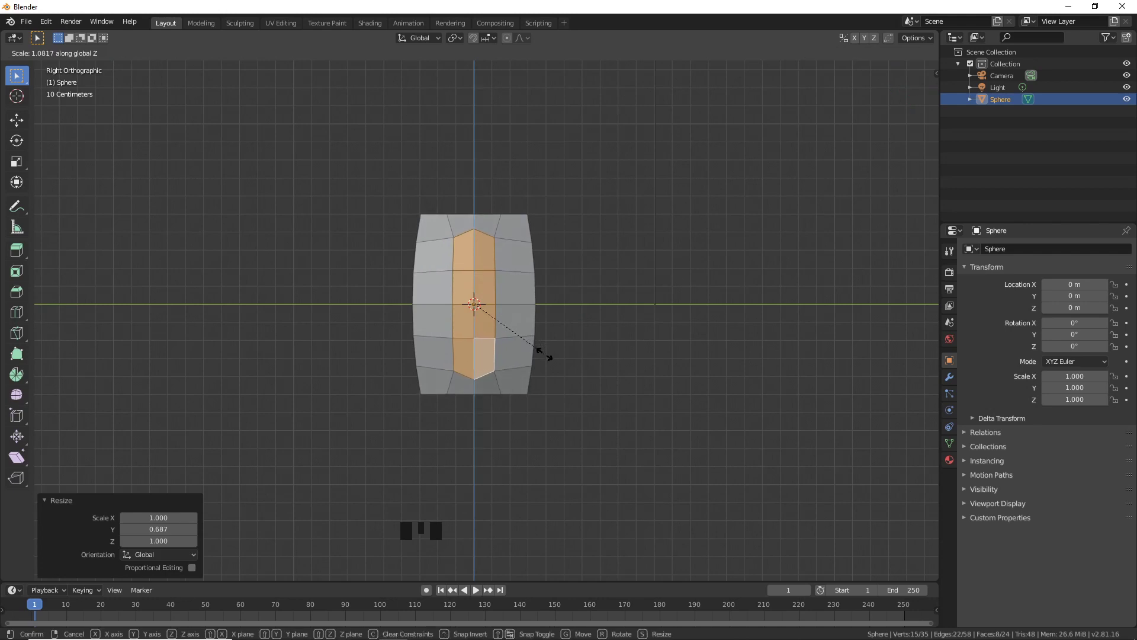
click(545, 352)
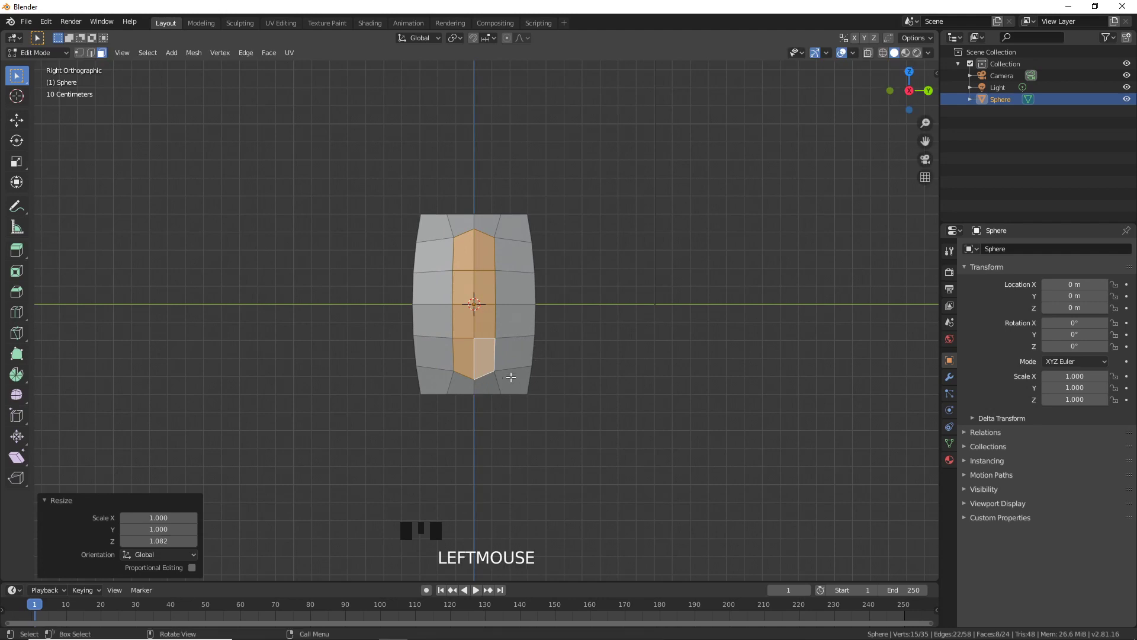
Rotate the selected column faces exactly 15 degrees in the Right view.
key(r)
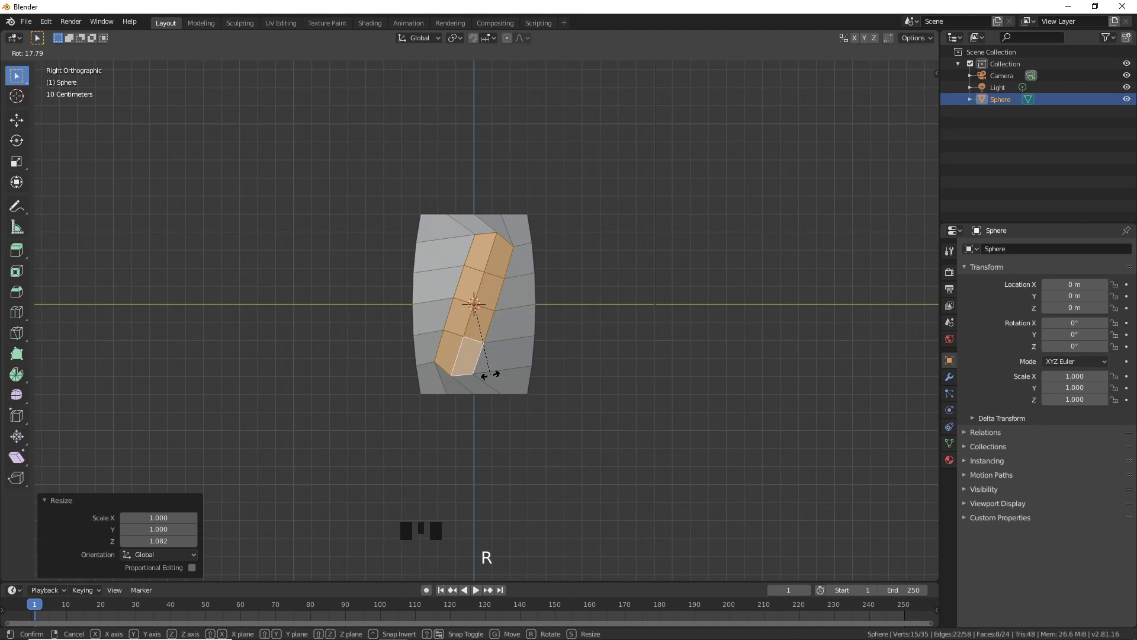
click(494, 373)
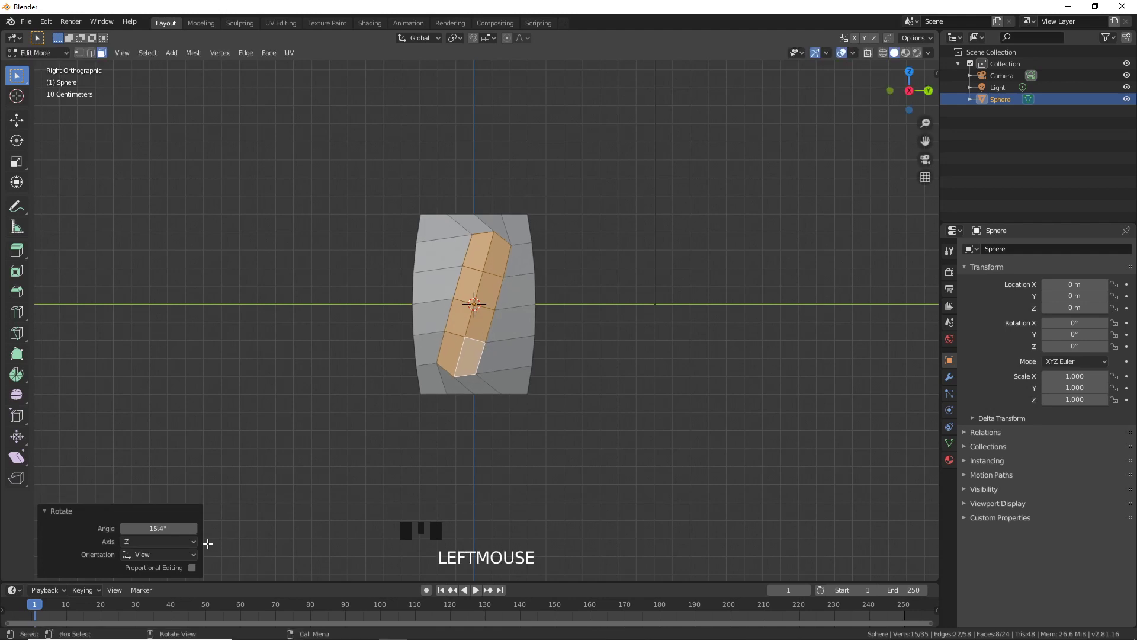
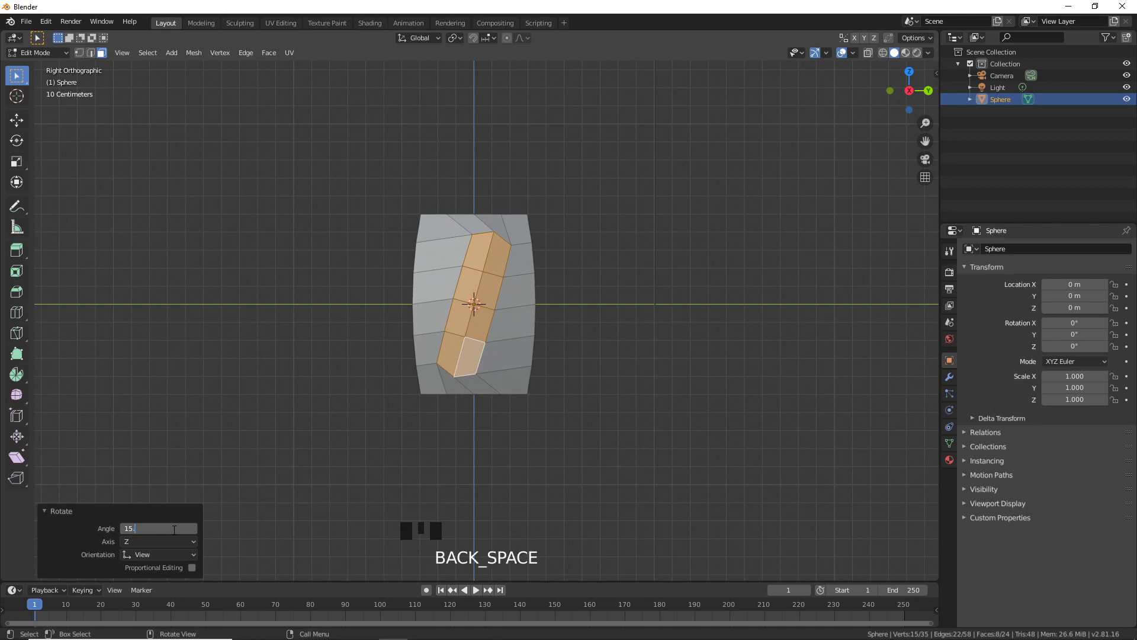
key(Return)
scroll(up, 3)
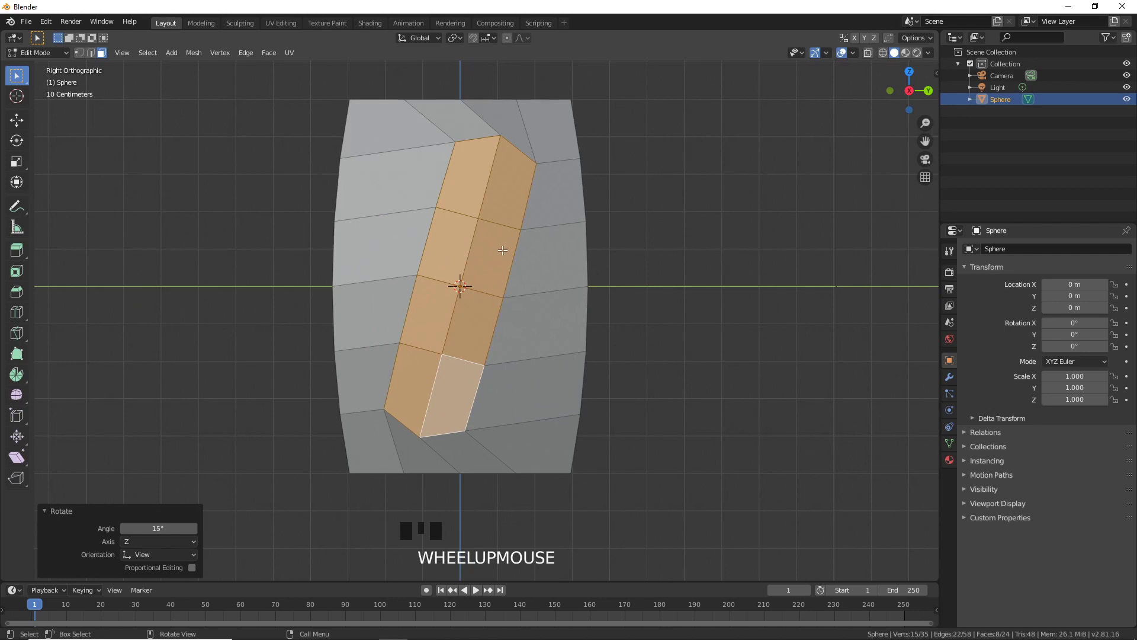
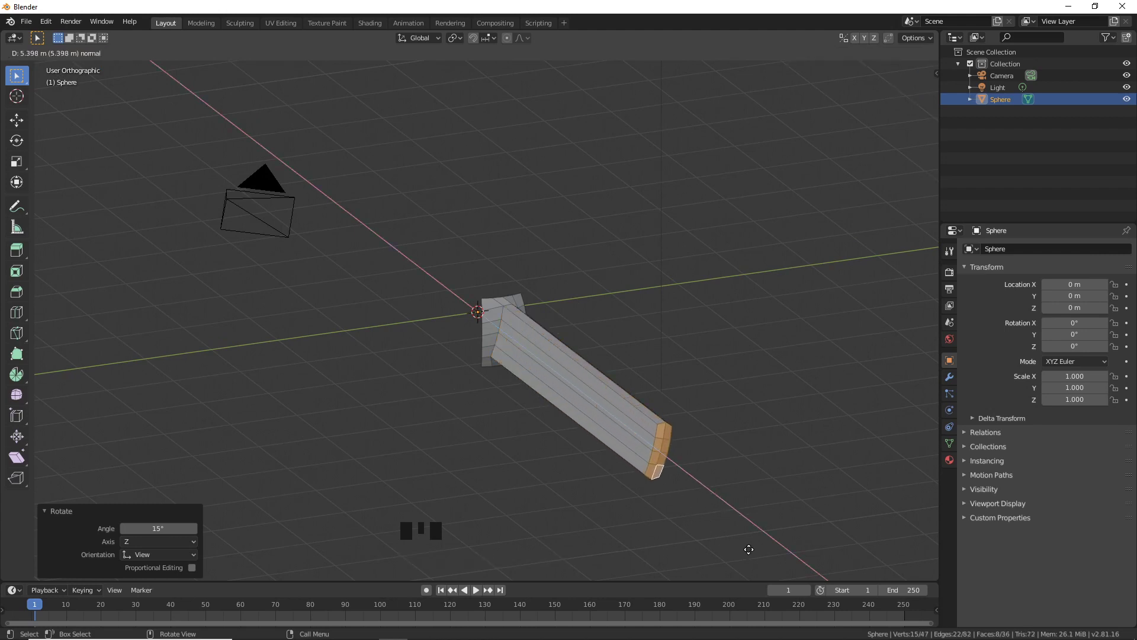
Extrude the tilted faces into an arm set to exactly 4 m along Z.
click(749, 548)
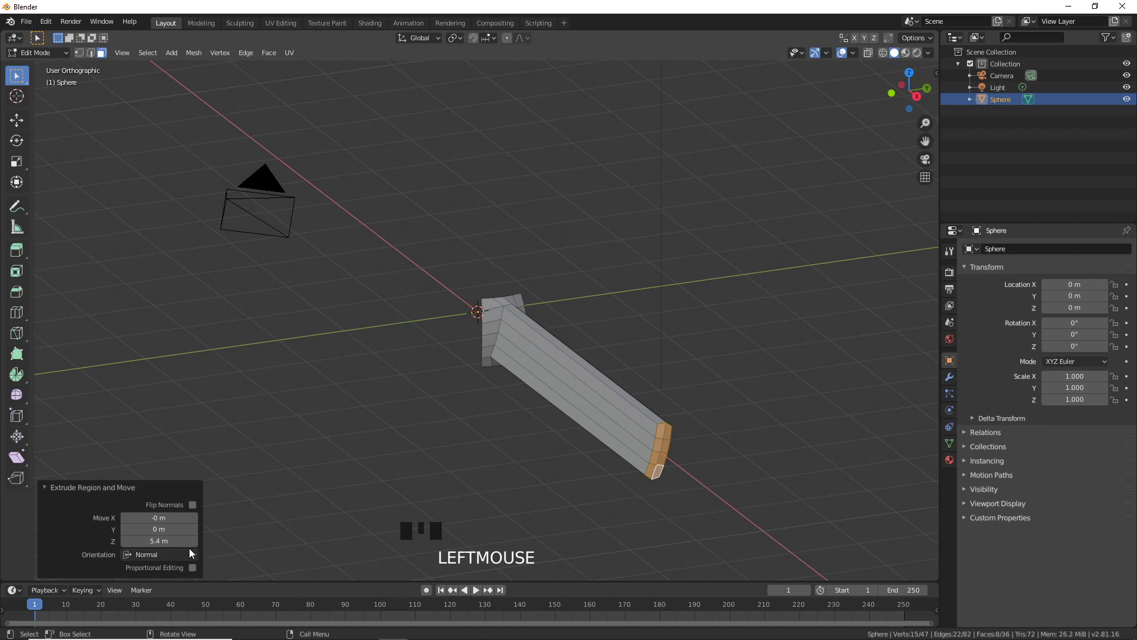
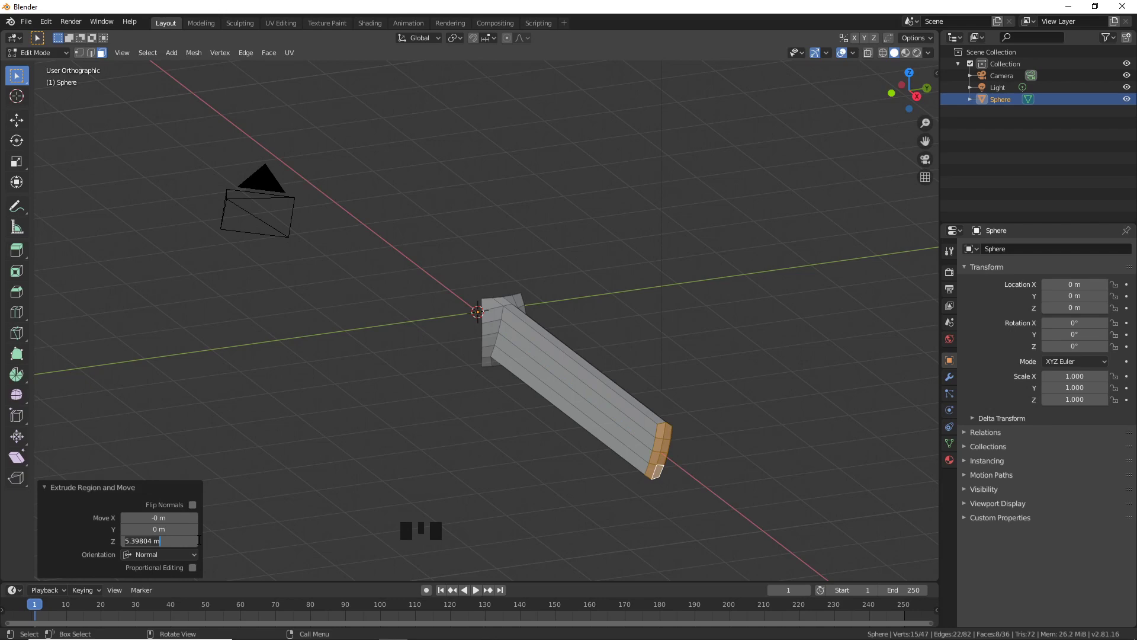
key(KP_Enter)
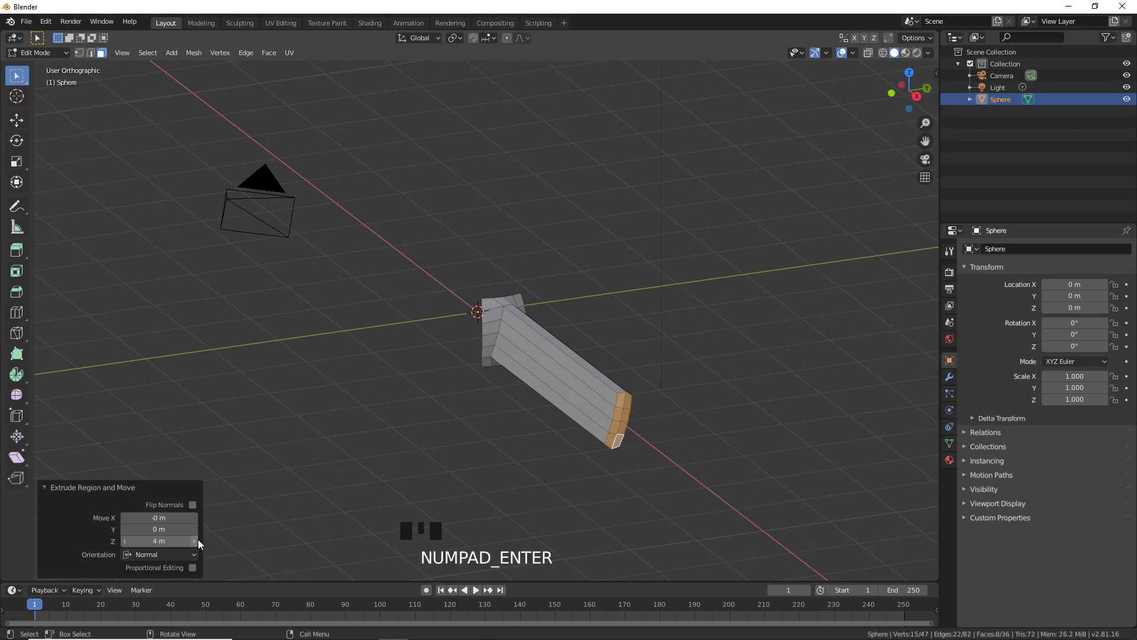
drag(515, 508, 540, 448)
scroll(up, 3)
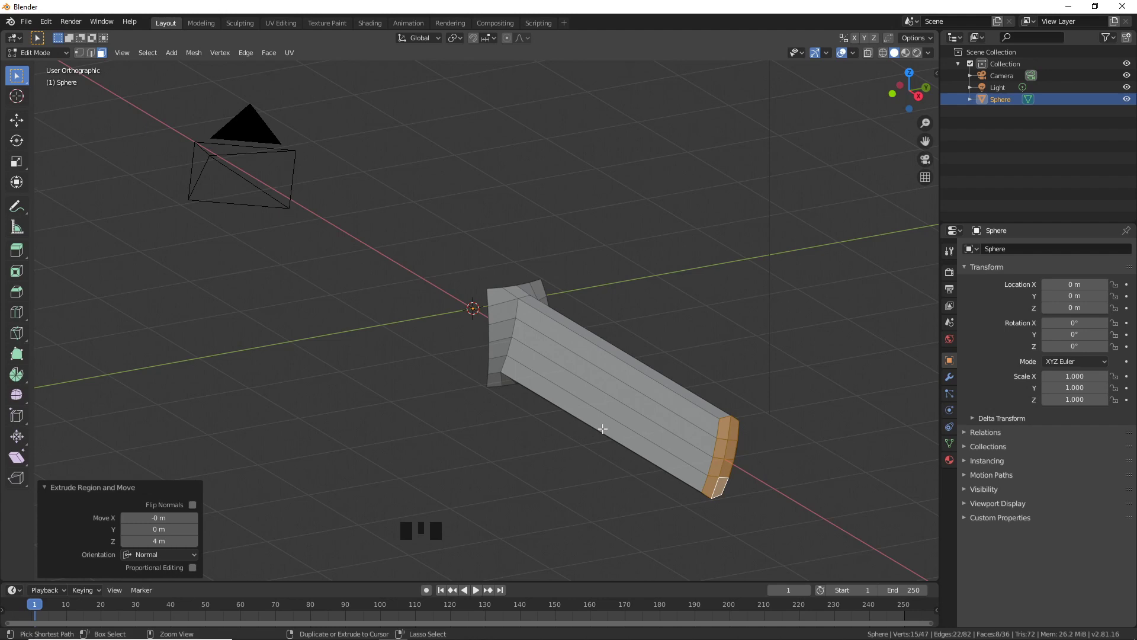
Insert three evenly spaced loop cuts across the arm without sliding them.
key(ctrl+r)
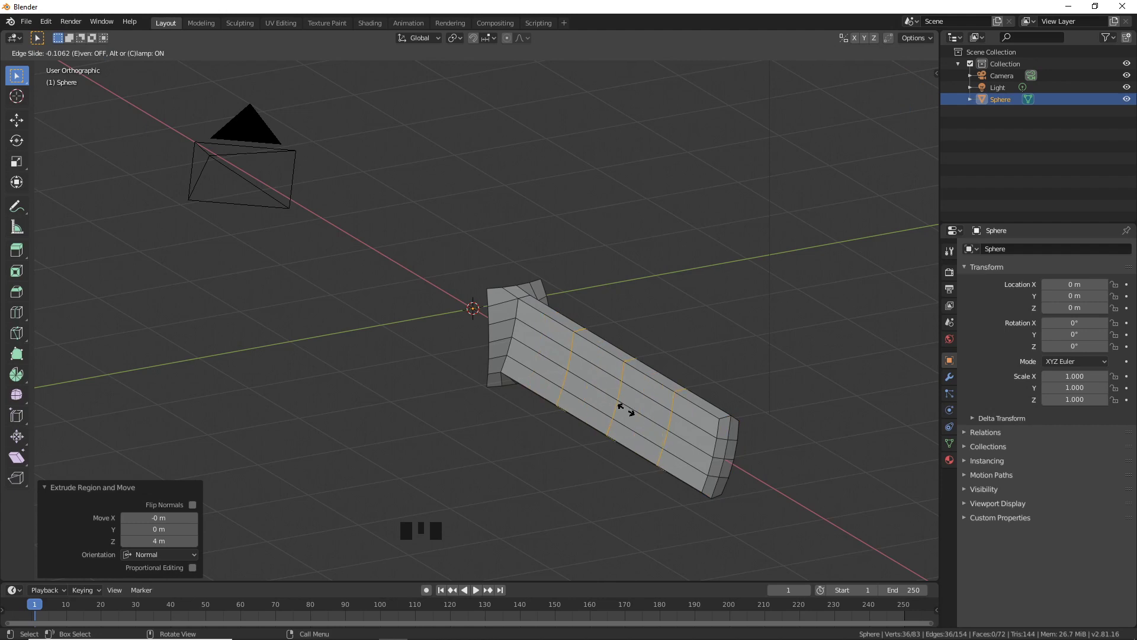
right_click(626, 407)
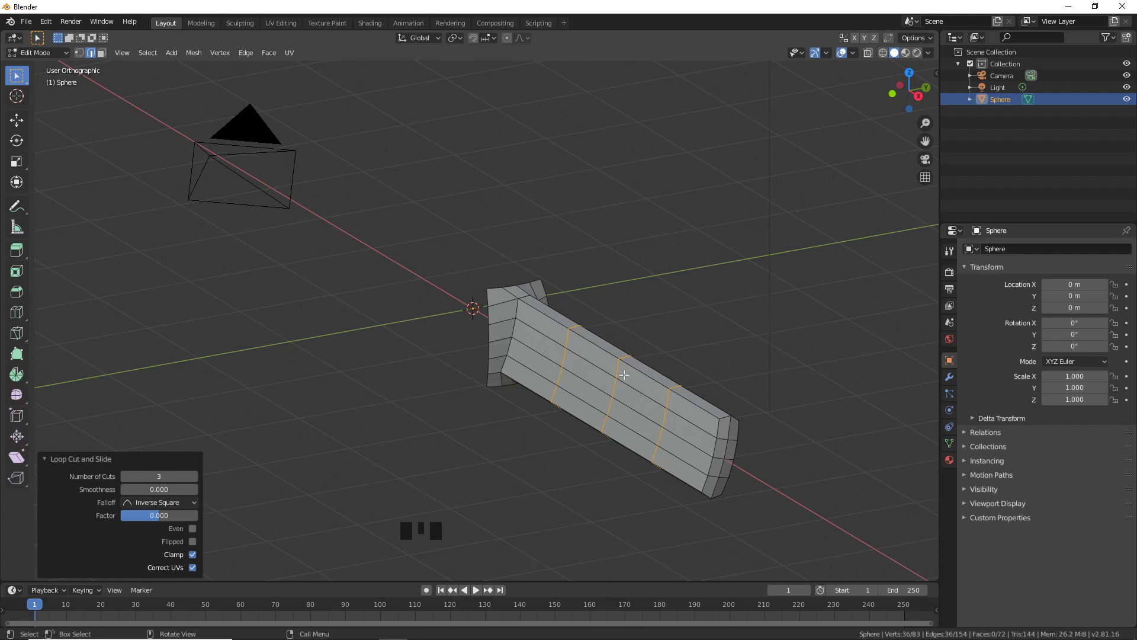
click(620, 362)
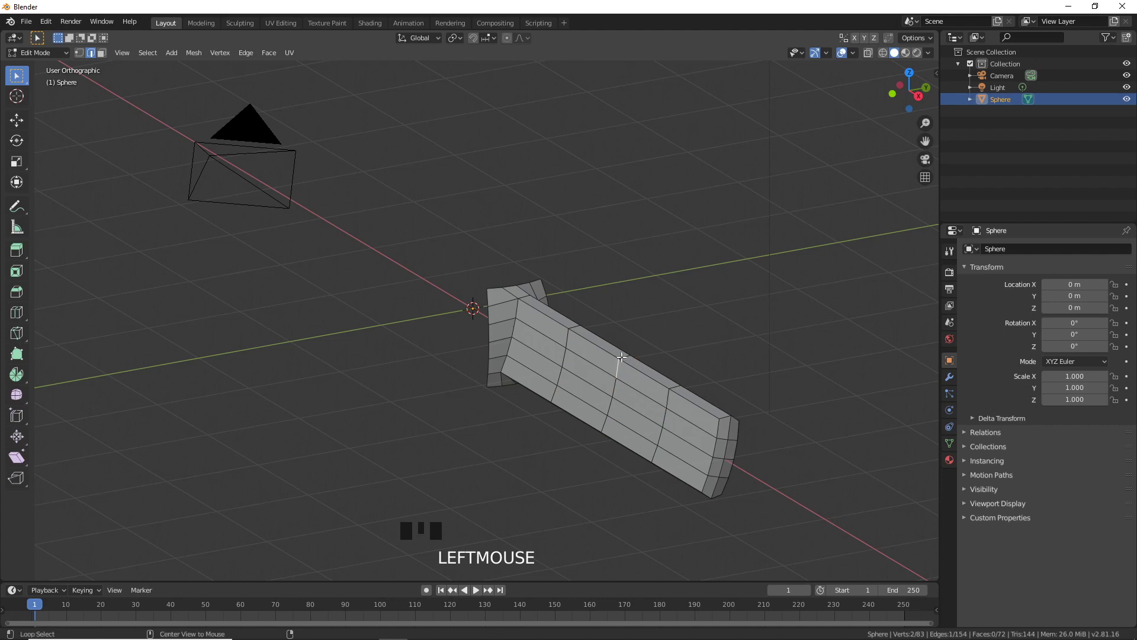
Scale the arm's middle edge loop to 1.259 along Z.
click(622, 354)
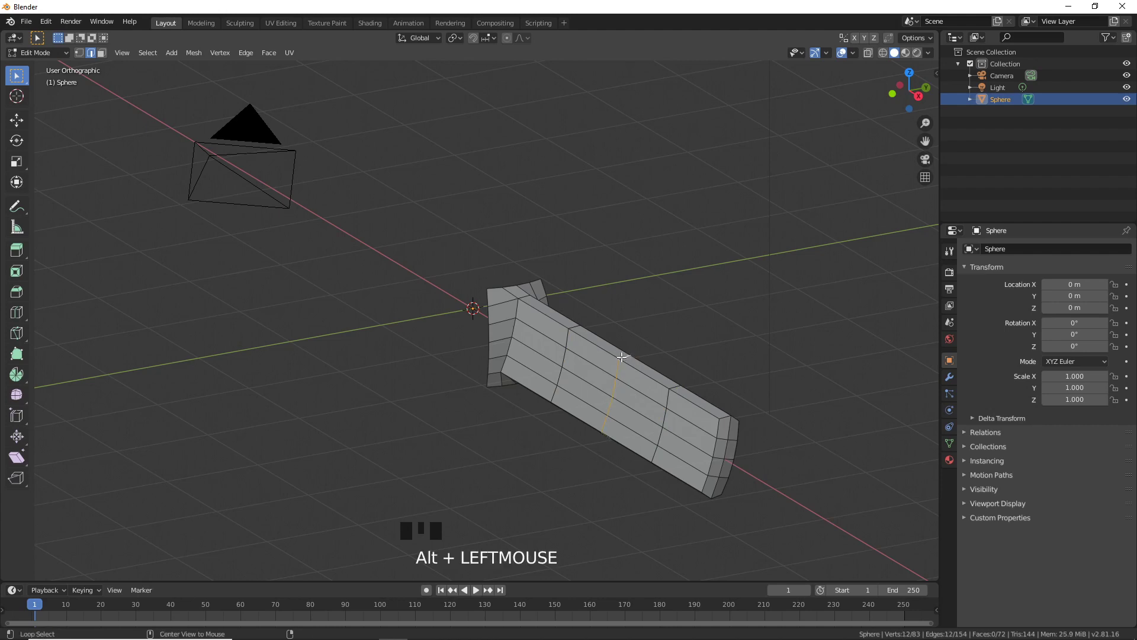
key(s)
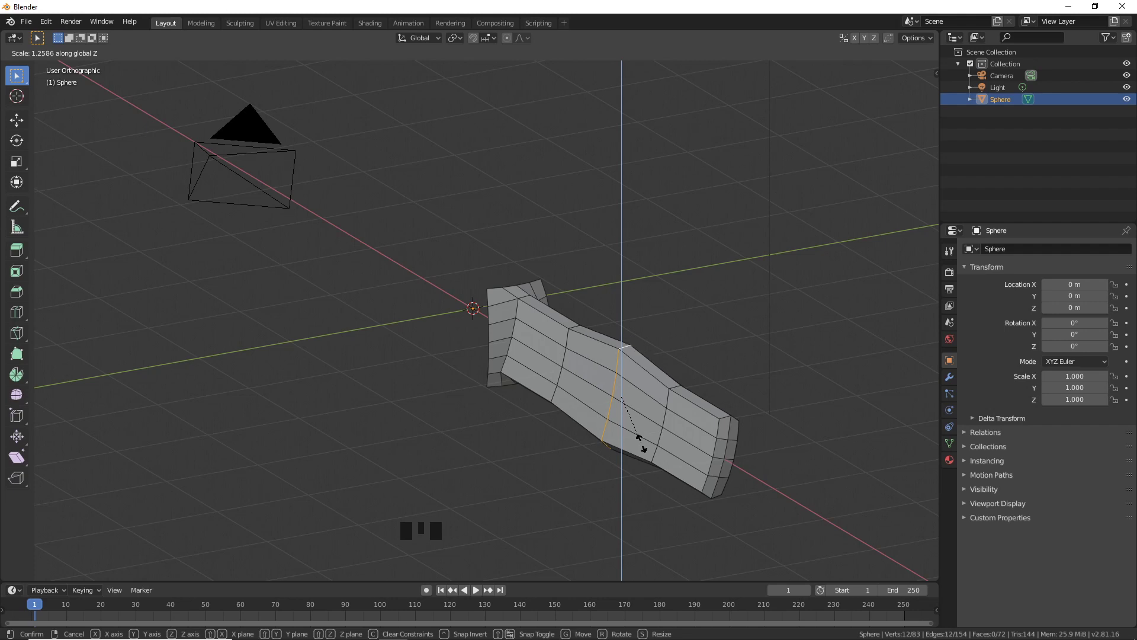
click(642, 441)
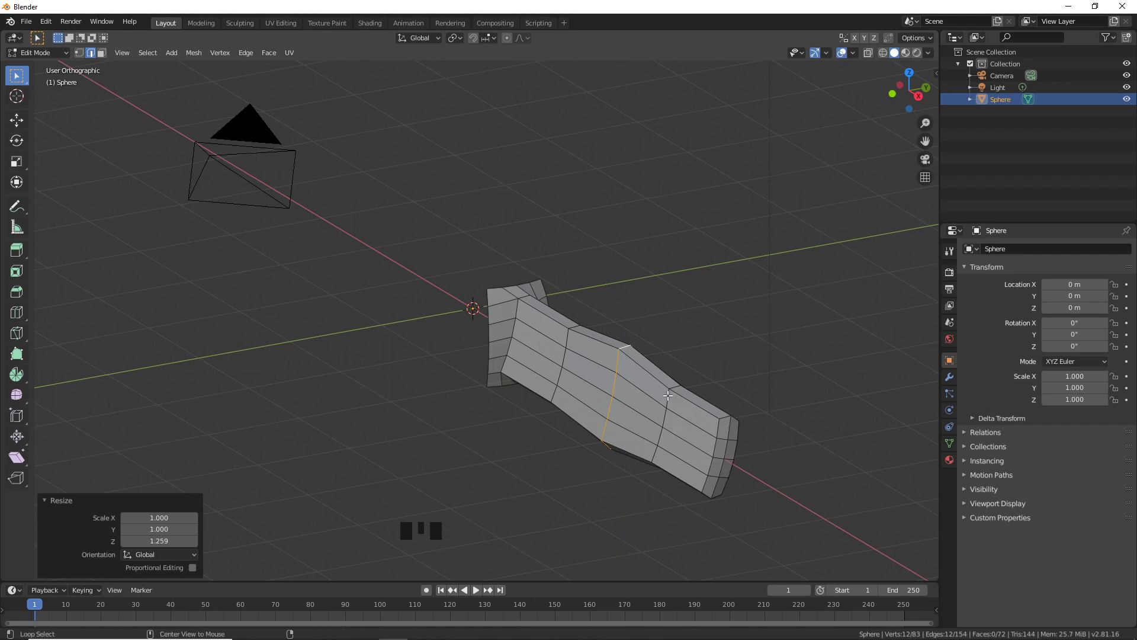
Scale the edge loop near the tip to 1.858 along Z, flaring the blade.
click(669, 393)
key(s)
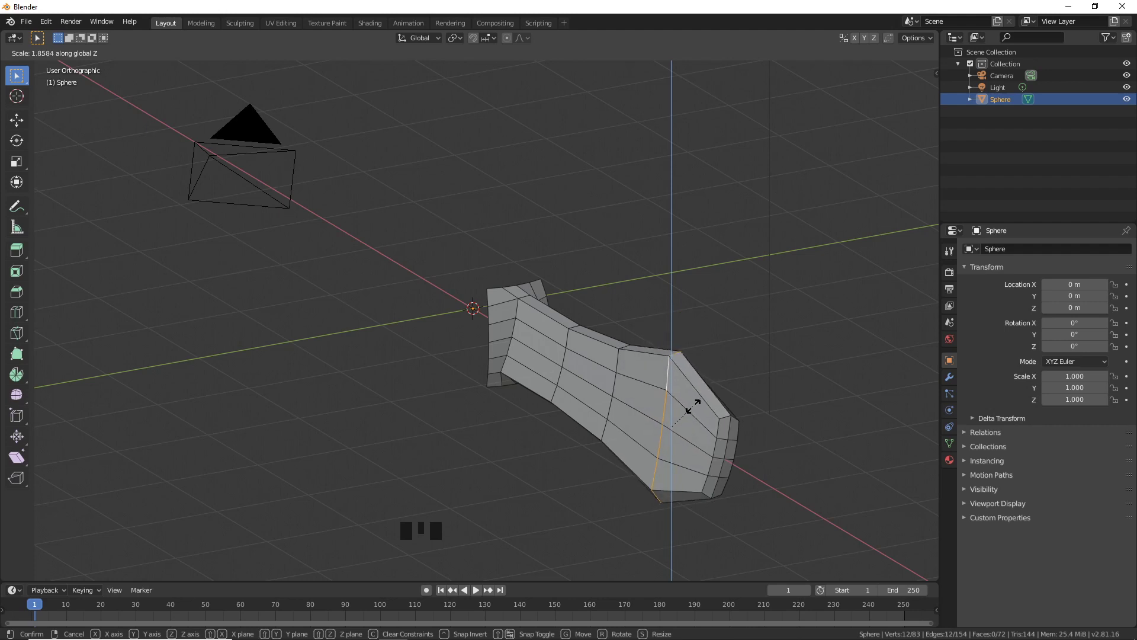
click(693, 404)
drag(677, 419, 655, 409)
scroll(down, 3)
drag(650, 424, 609, 410)
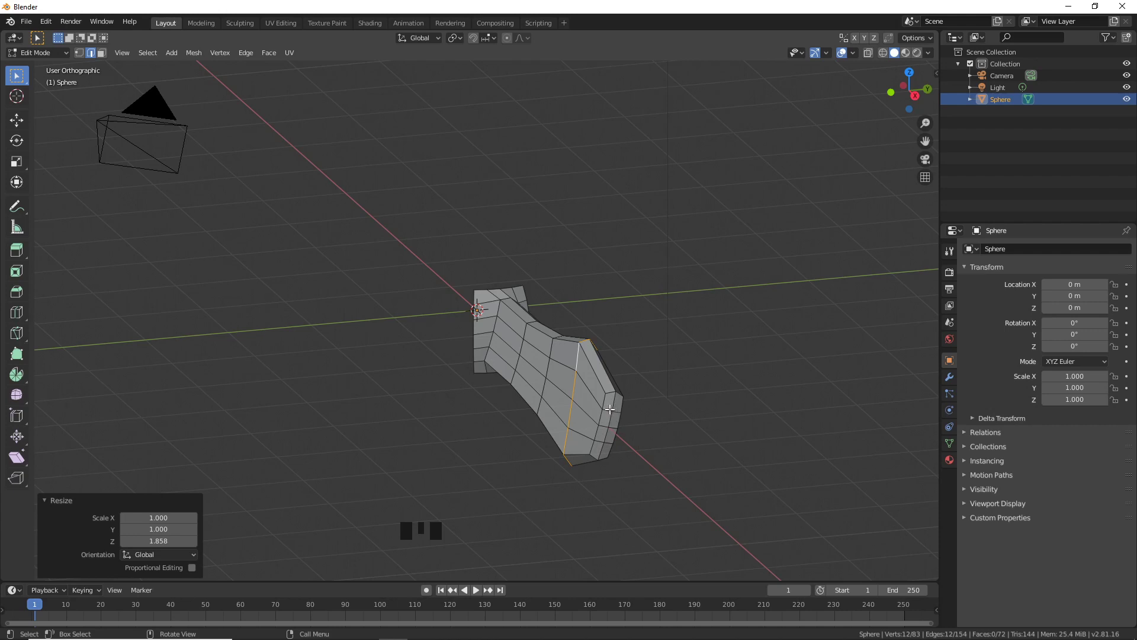
Select the entire blade mesh and subdivide it once with one cut.
key(a)
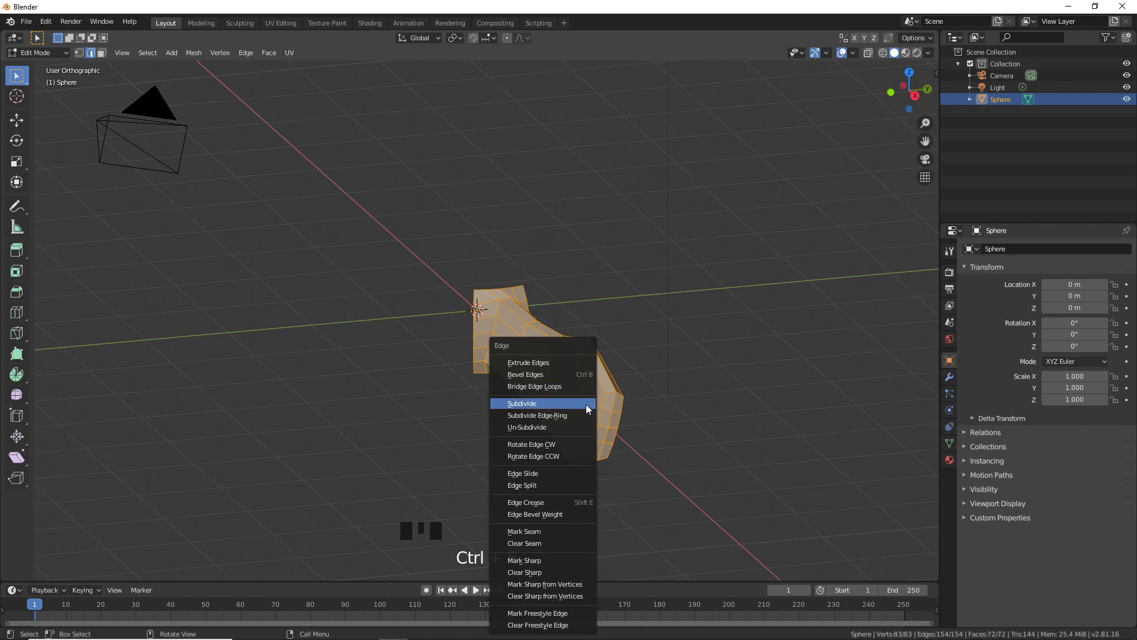
drag(592, 482, 606, 481)
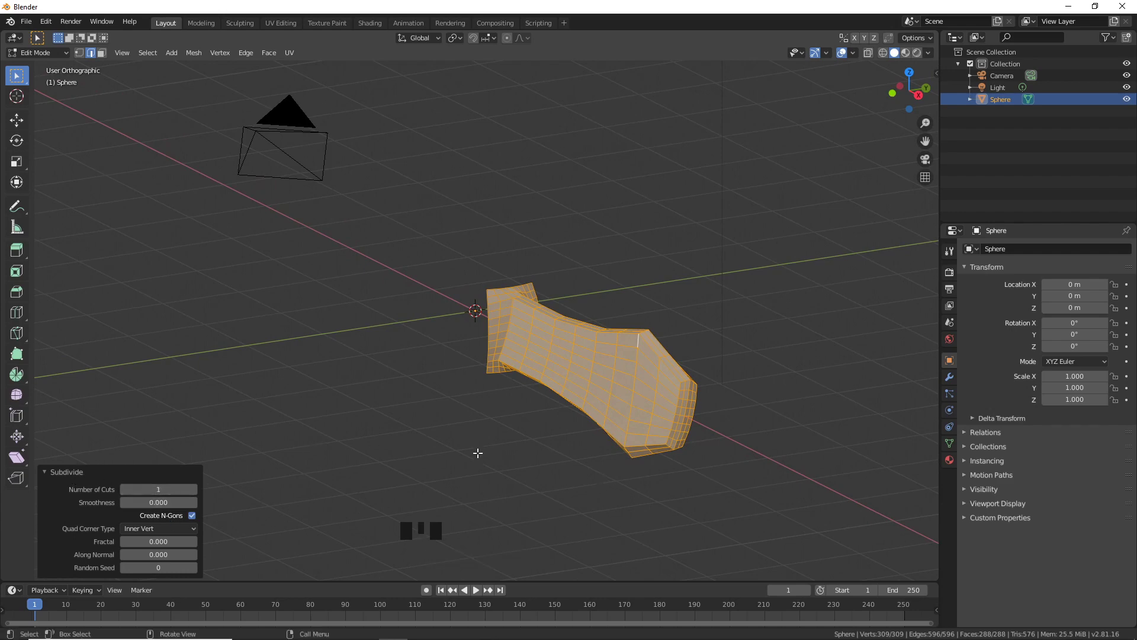
scroll(up, 3)
drag(565, 464, 445, 455)
Switch to Face select mode while viewing the denser 288-face grid up close.
scroll(up, 3)
drag(465, 460, 107, 56)
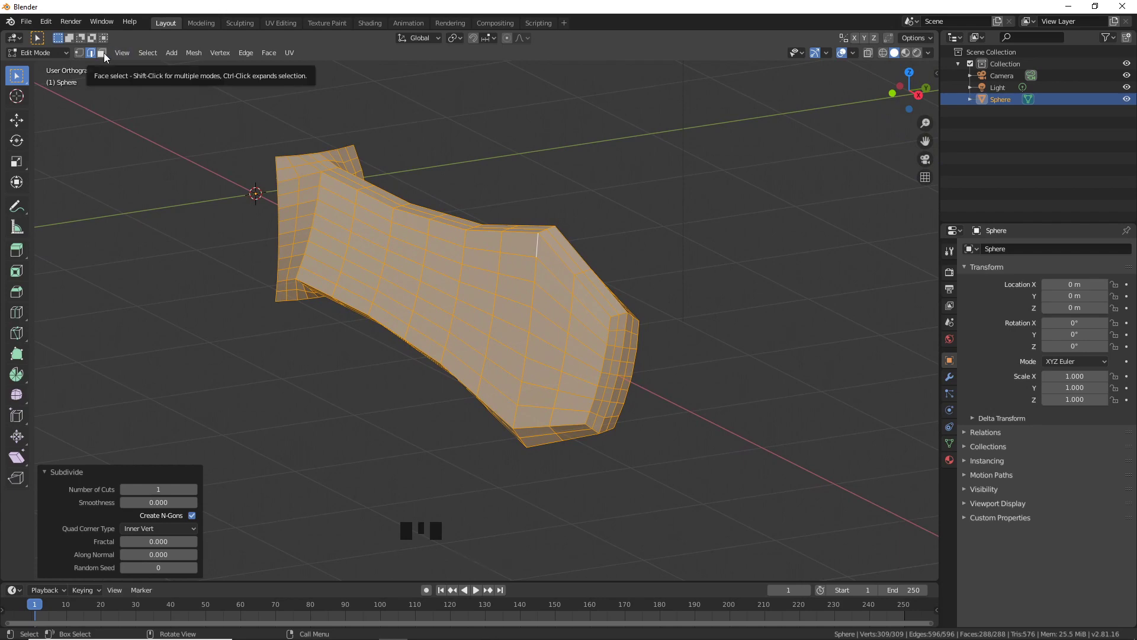
click(107, 56)
drag(655, 365, 486, 306)
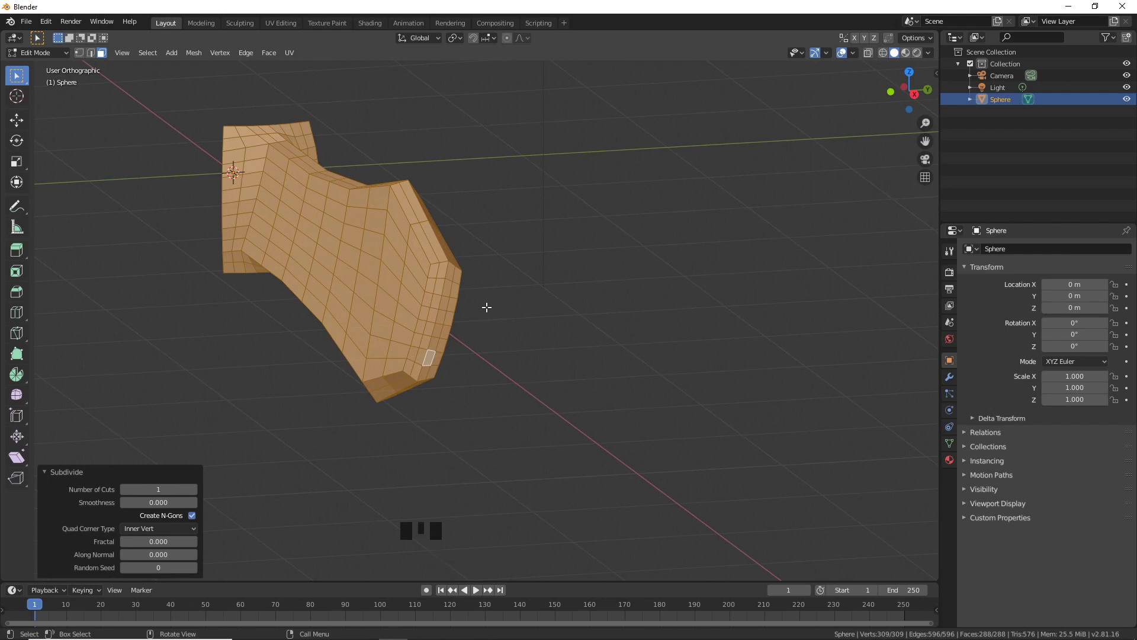
Clear the selection and circle-select only the faces at the blade tip.
key(a)
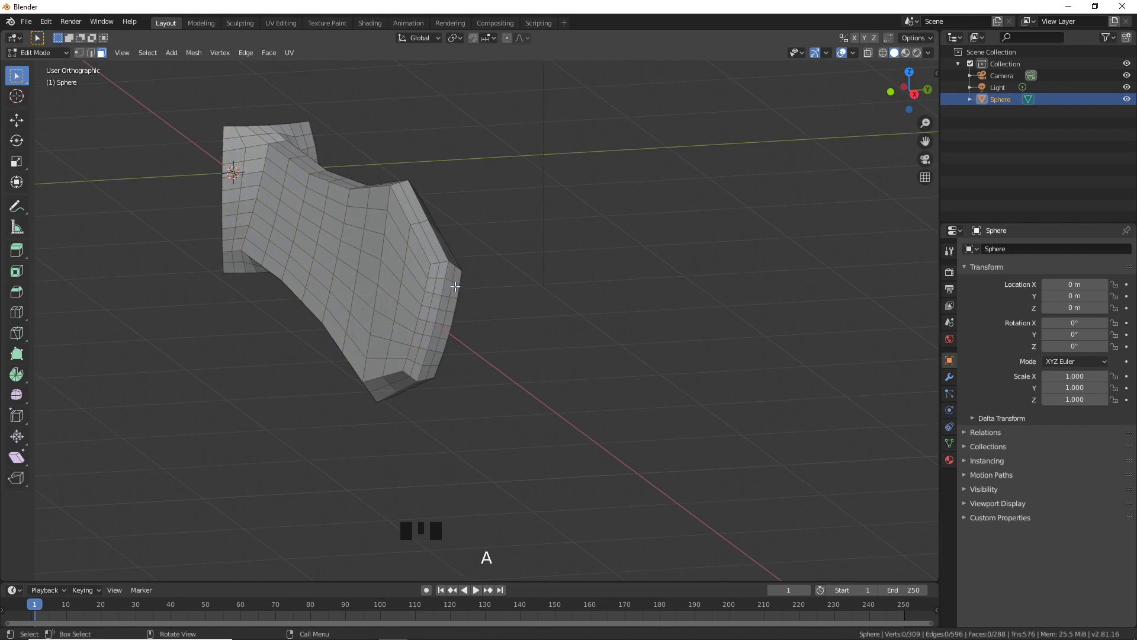
key(c)
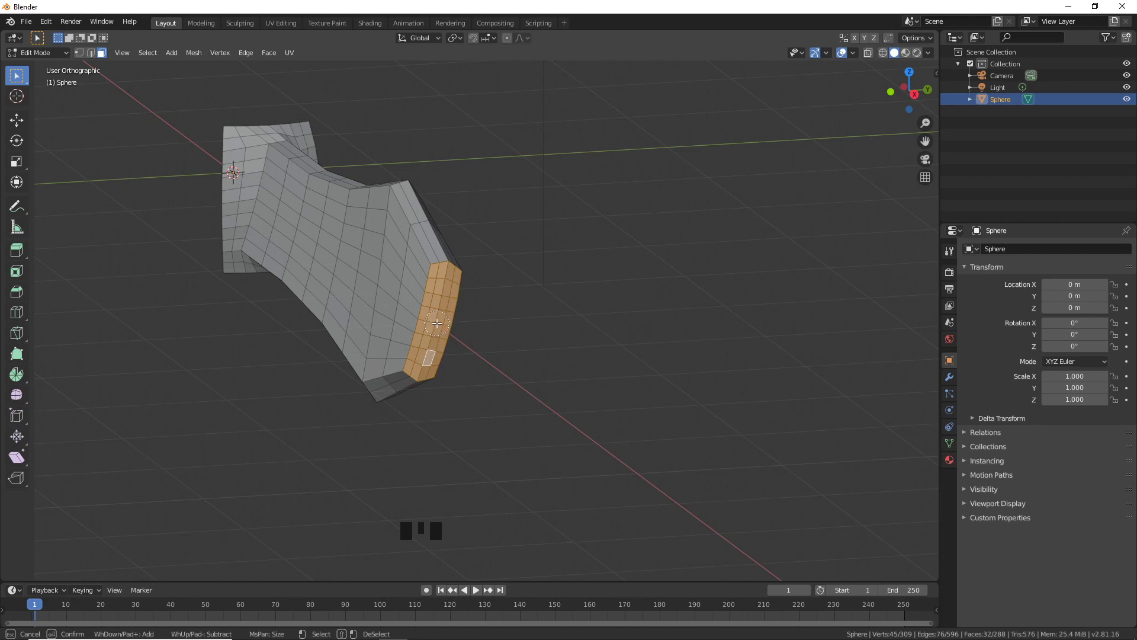
right_click(438, 321)
drag(467, 323, 529, 387)
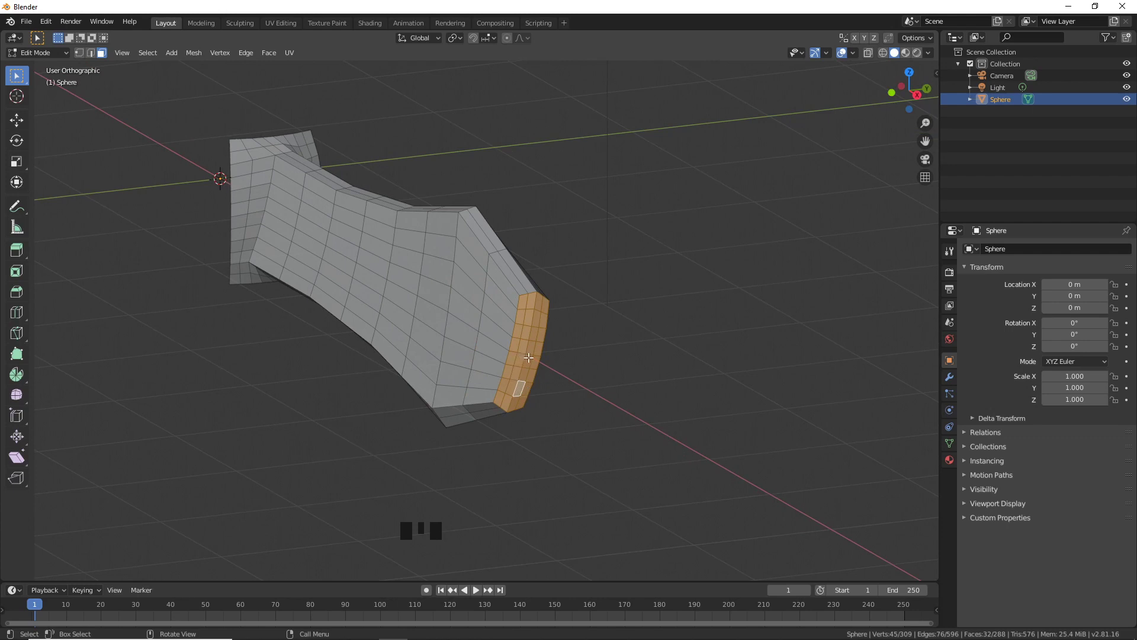
Rotate the tip faces -45° about Z with Normal orientation and proportional editing so the blade curves.
drag(444, 43, 418, 103)
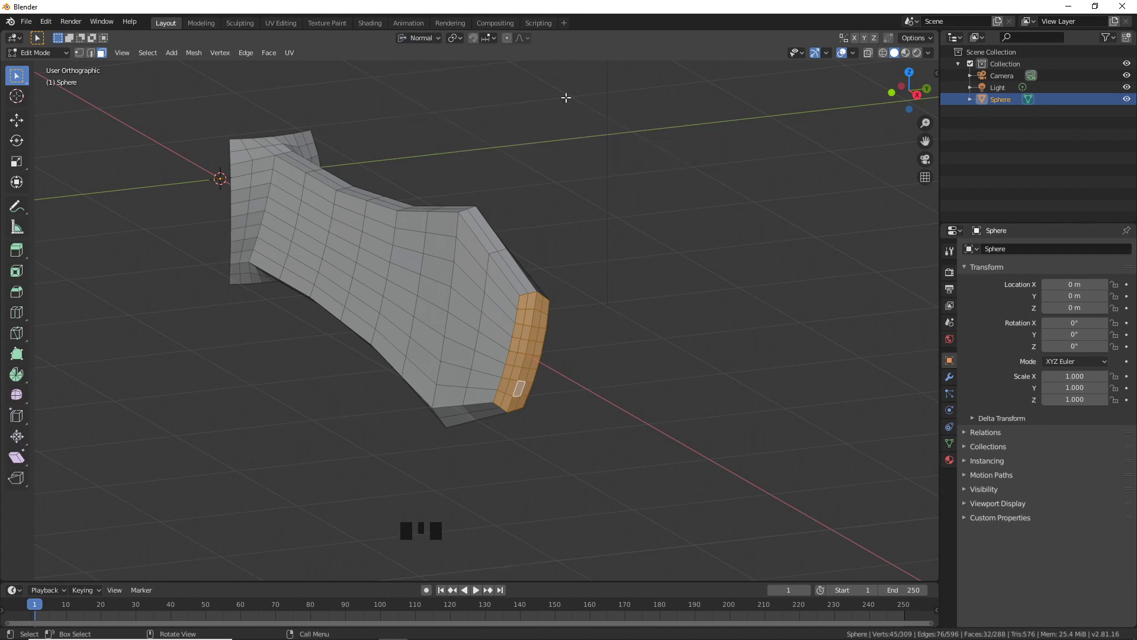
click(511, 42)
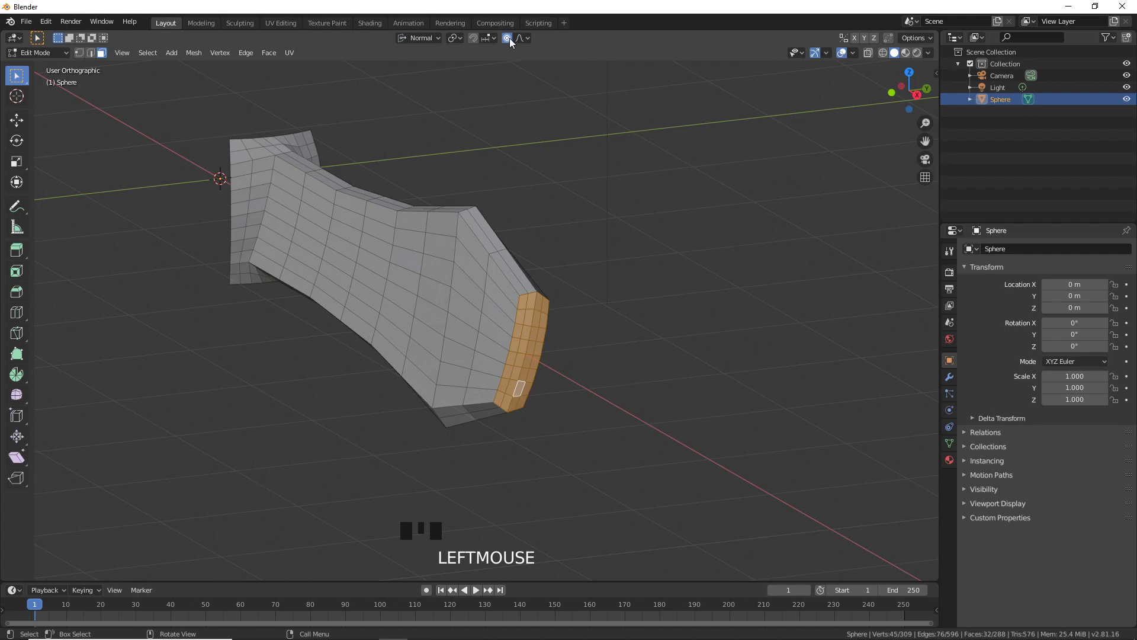
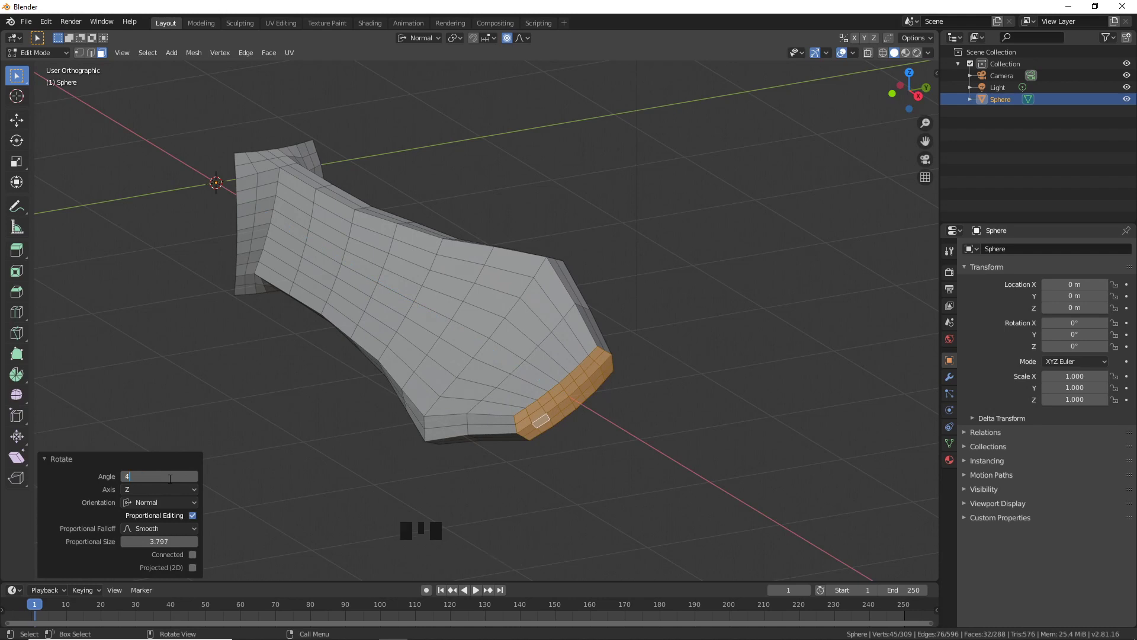
key(KP_Enter)
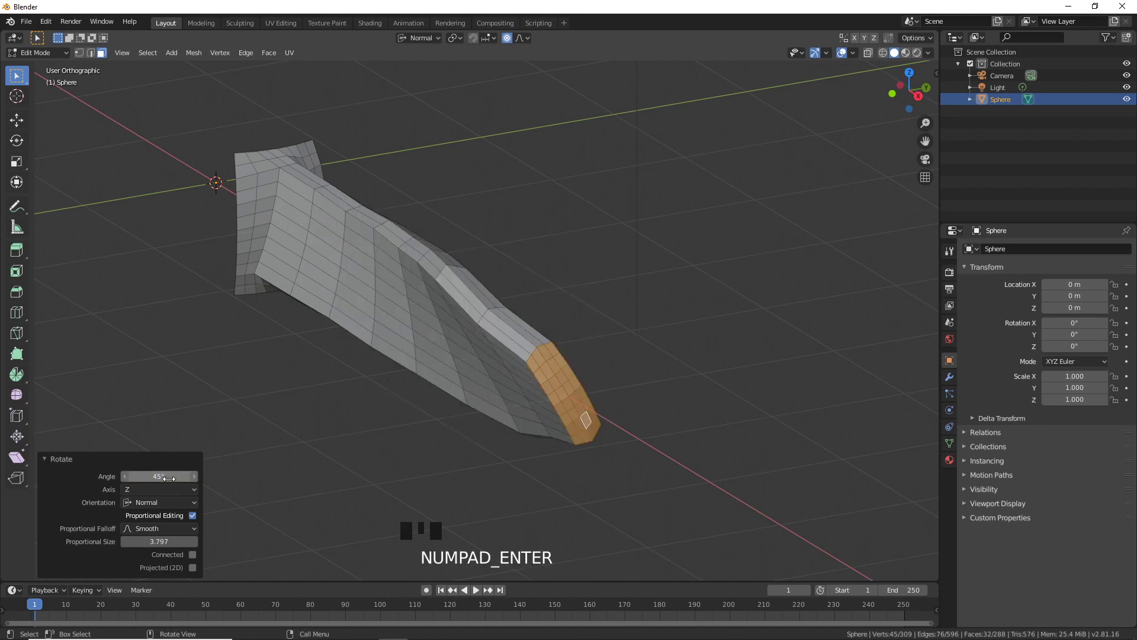
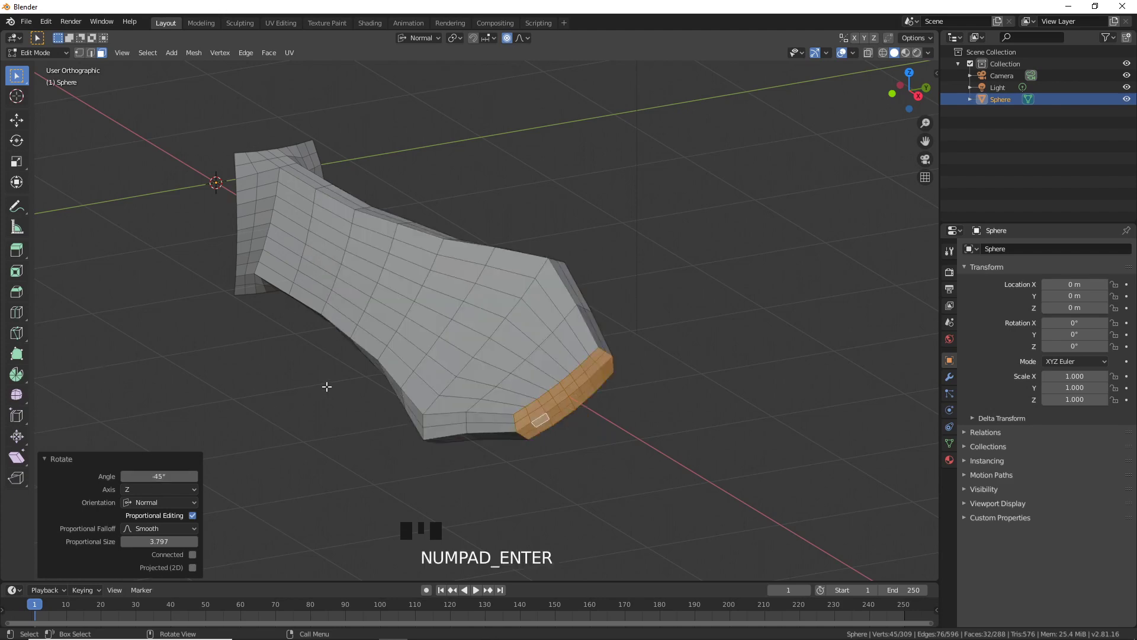
scroll(down, 3)
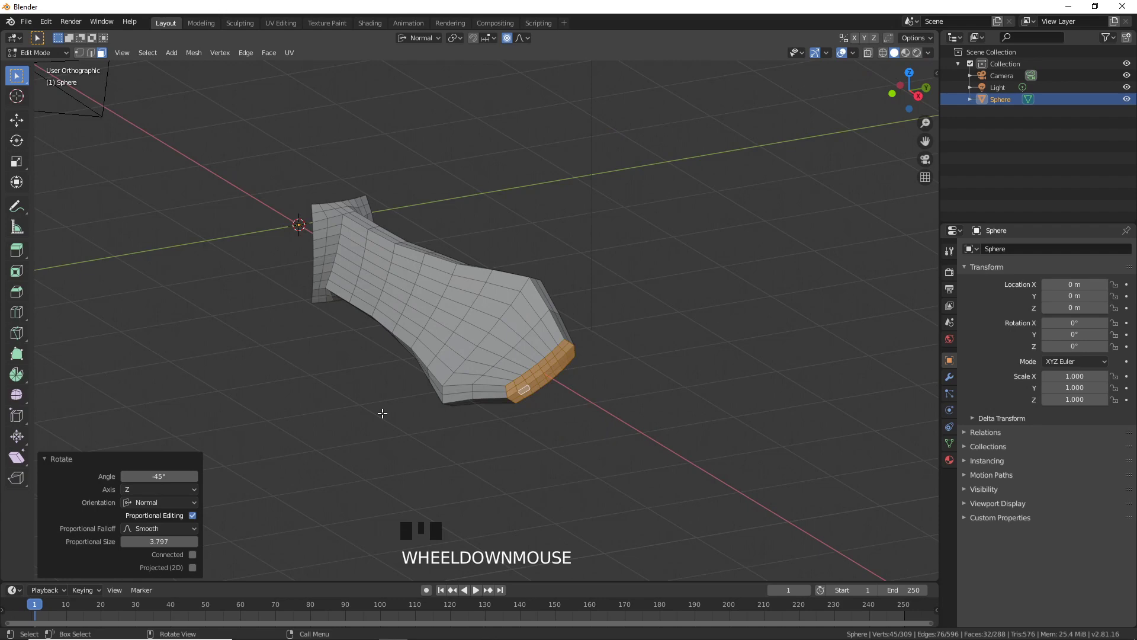
drag(395, 398, 404, 404)
scroll(down, 3)
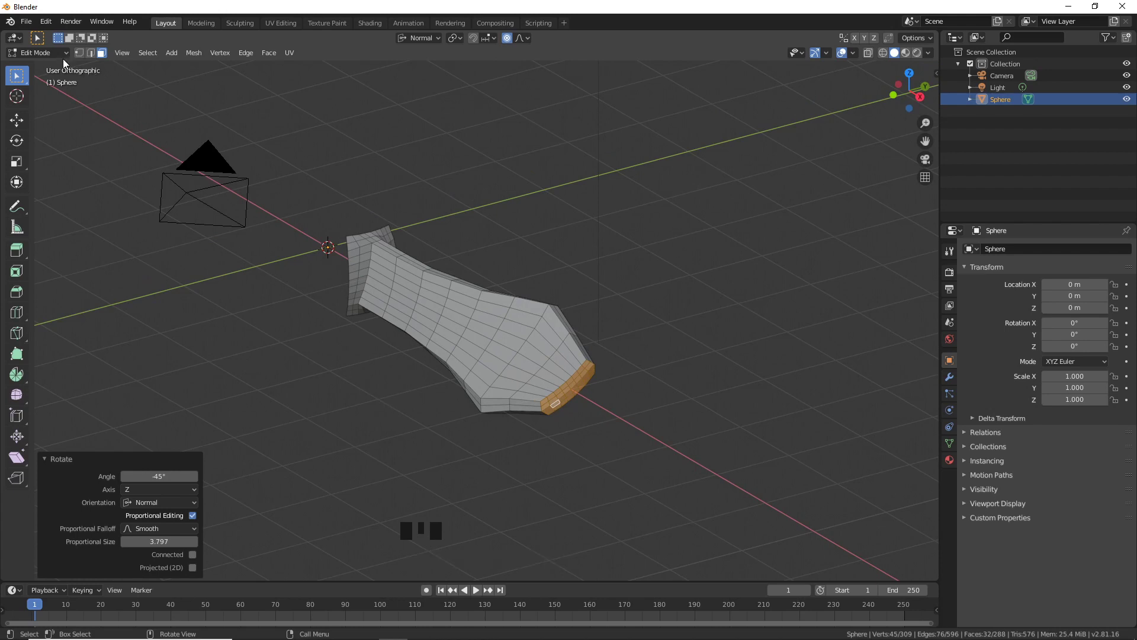
Return to Object Mode and add an Array modifier to the blade.
key(Tab)
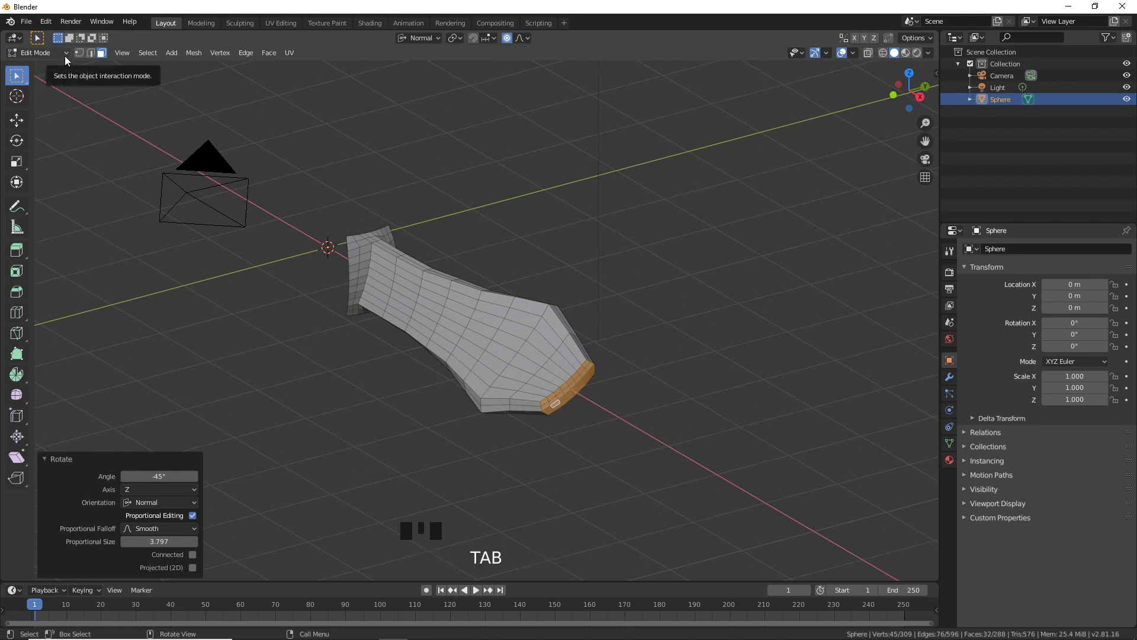
drag(68, 59, 499, 352)
scroll(down, 3)
drag(448, 351, 551, 384)
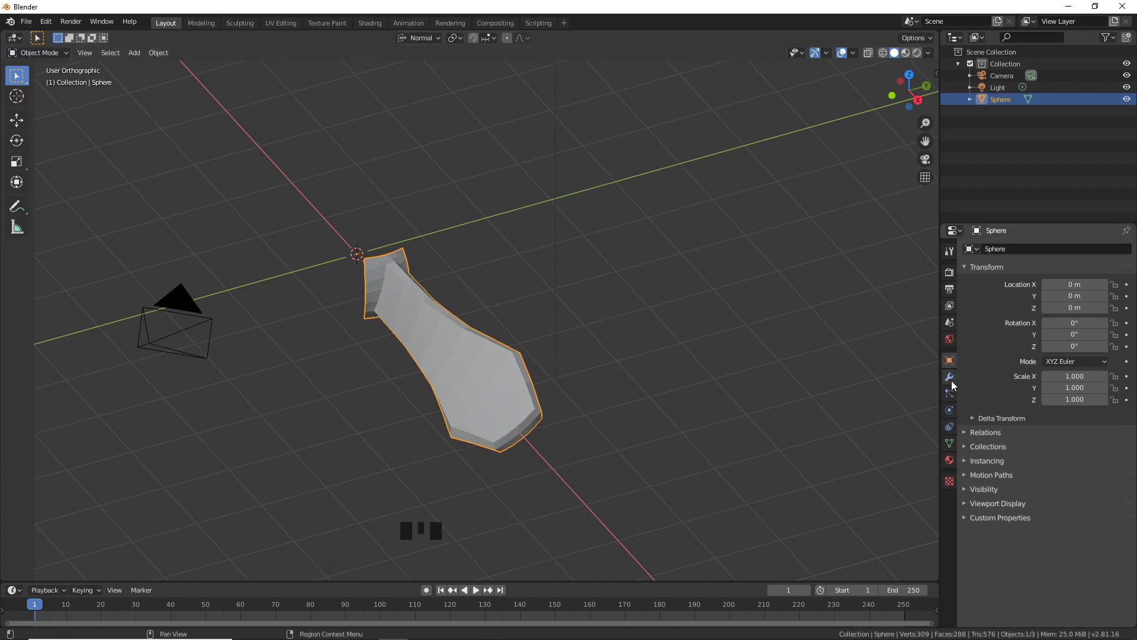
click(955, 384)
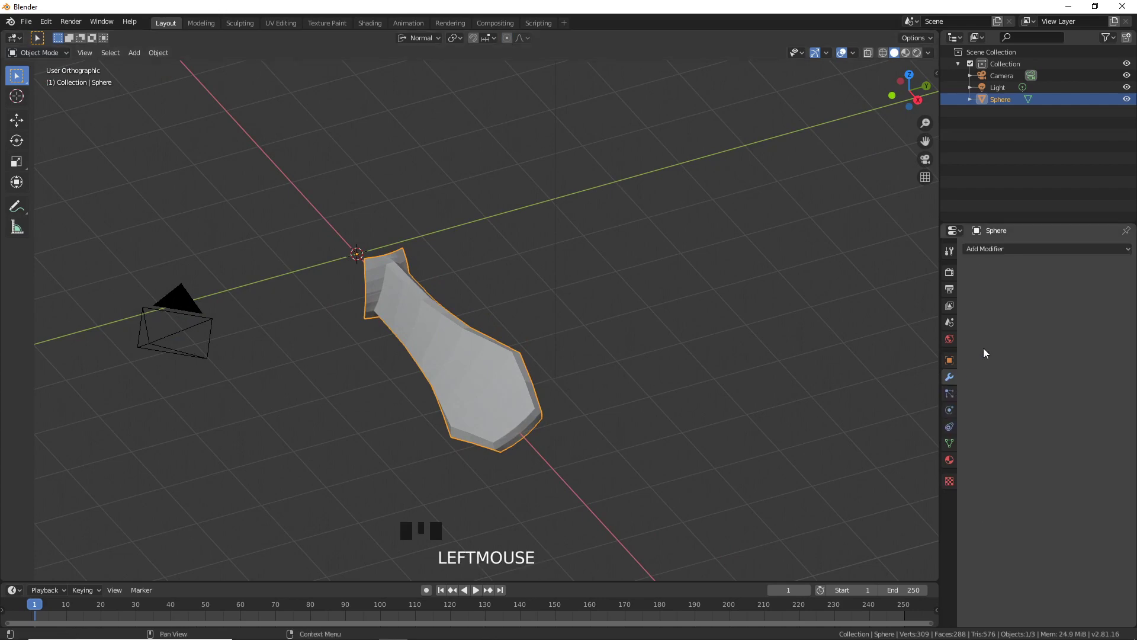
drag(1023, 254, 917, 280)
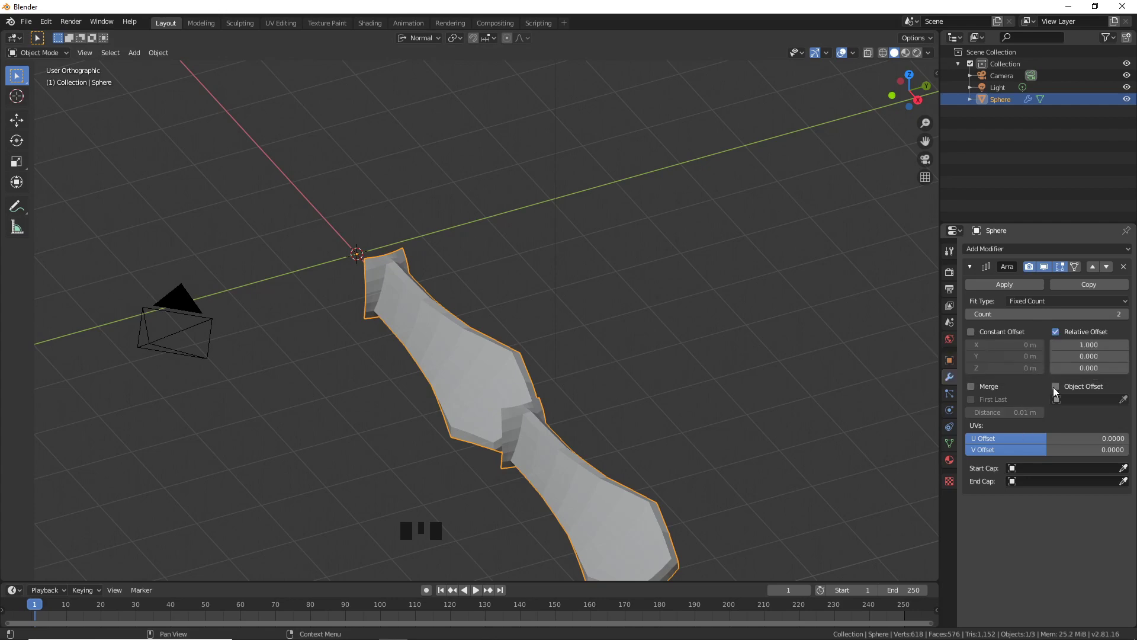
Disable Relative Offset and enable Object Offset on the Array modifier.
click(1061, 336)
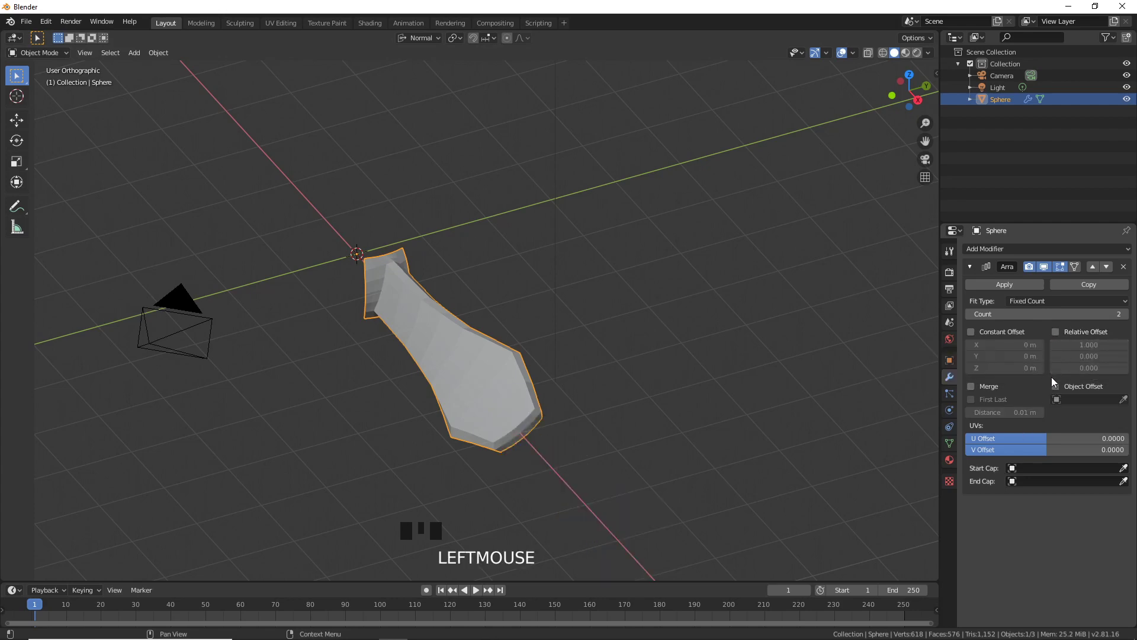
click(1060, 390)
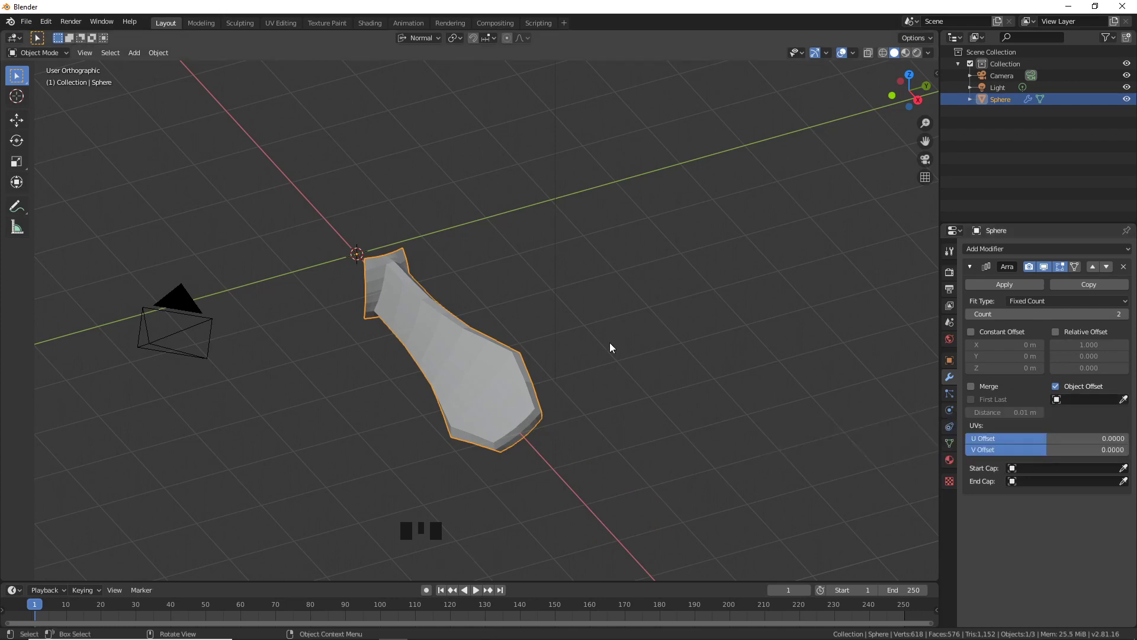
drag(545, 347, 347, 319)
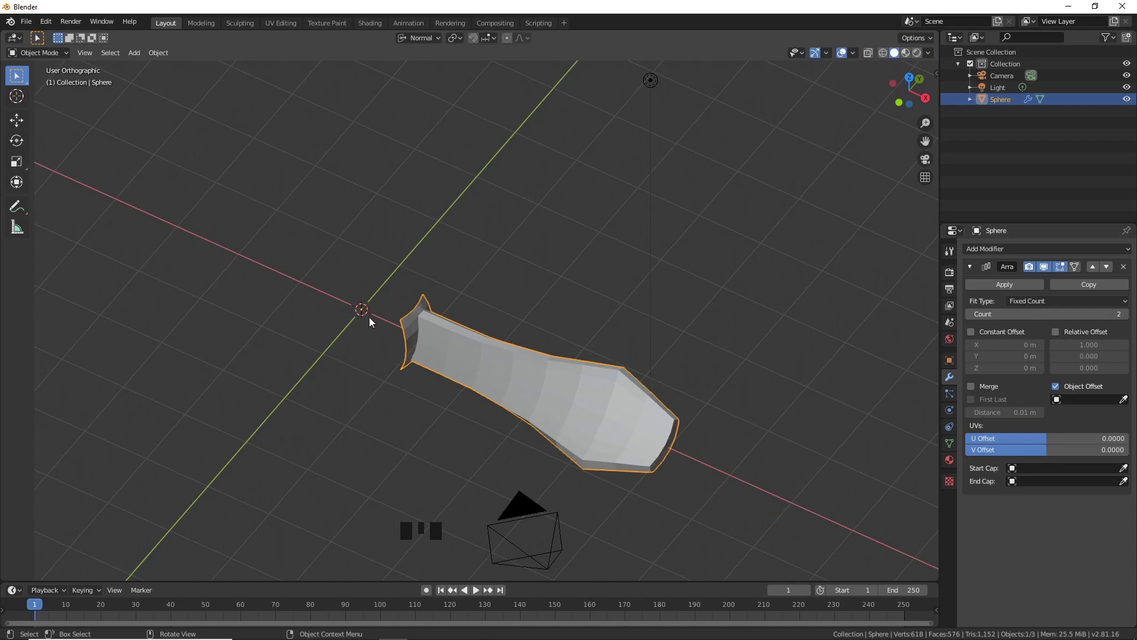
drag(365, 334, 375, 334)
Snap the 3D cursor to the world origin, add an Empty there and set Global orientation.
key(shift+s)
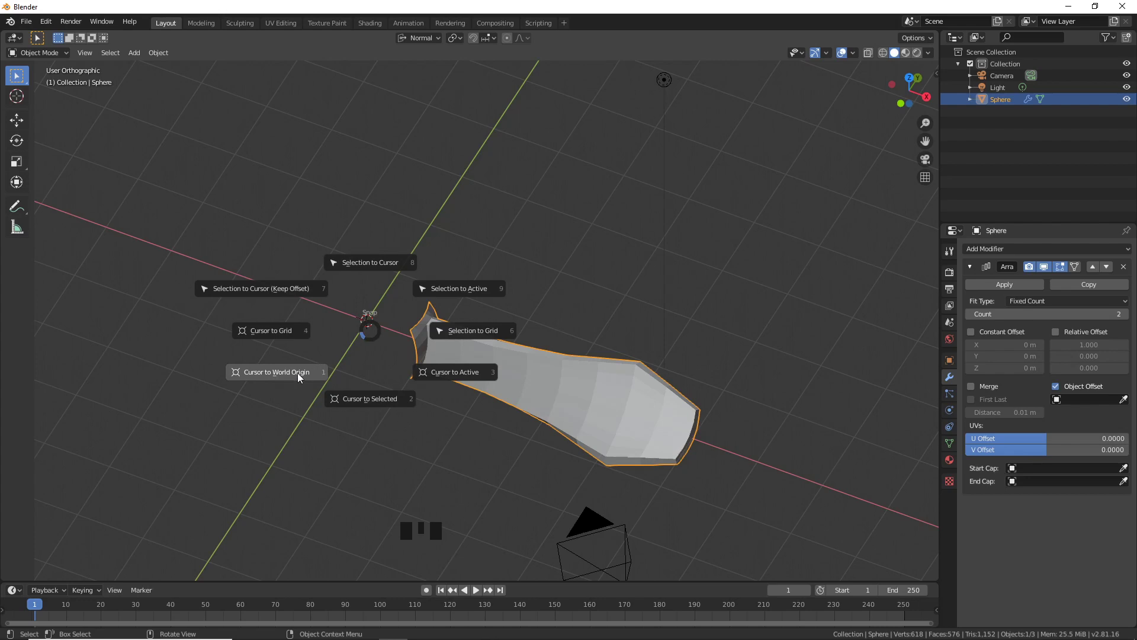
drag(365, 394, 353, 383)
key(shift+a)
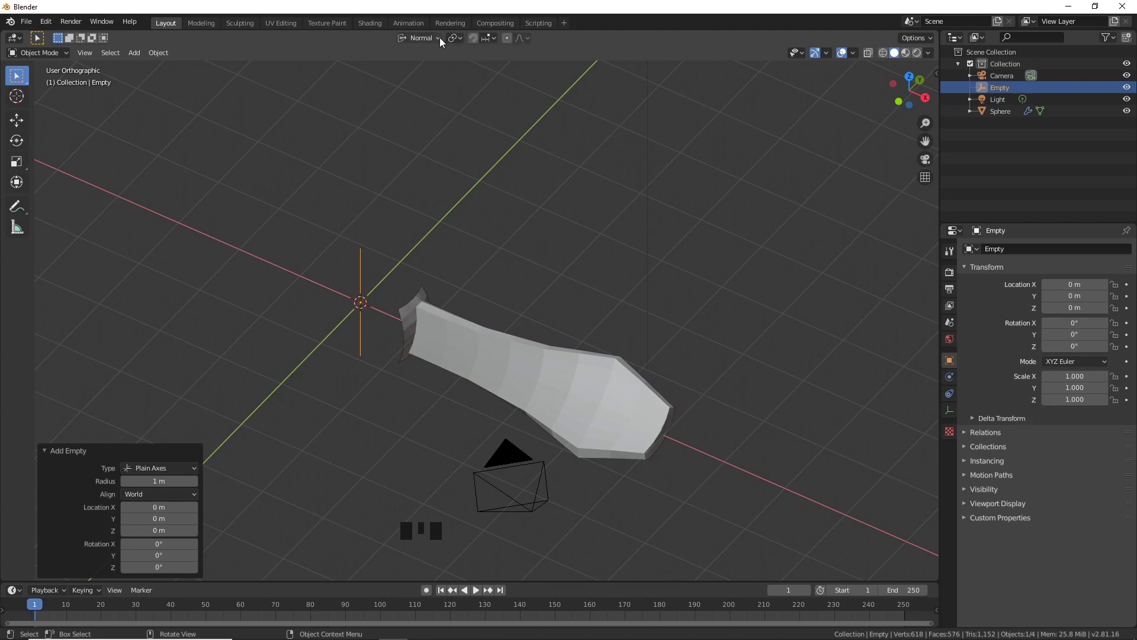
drag(444, 42, 518, 53)
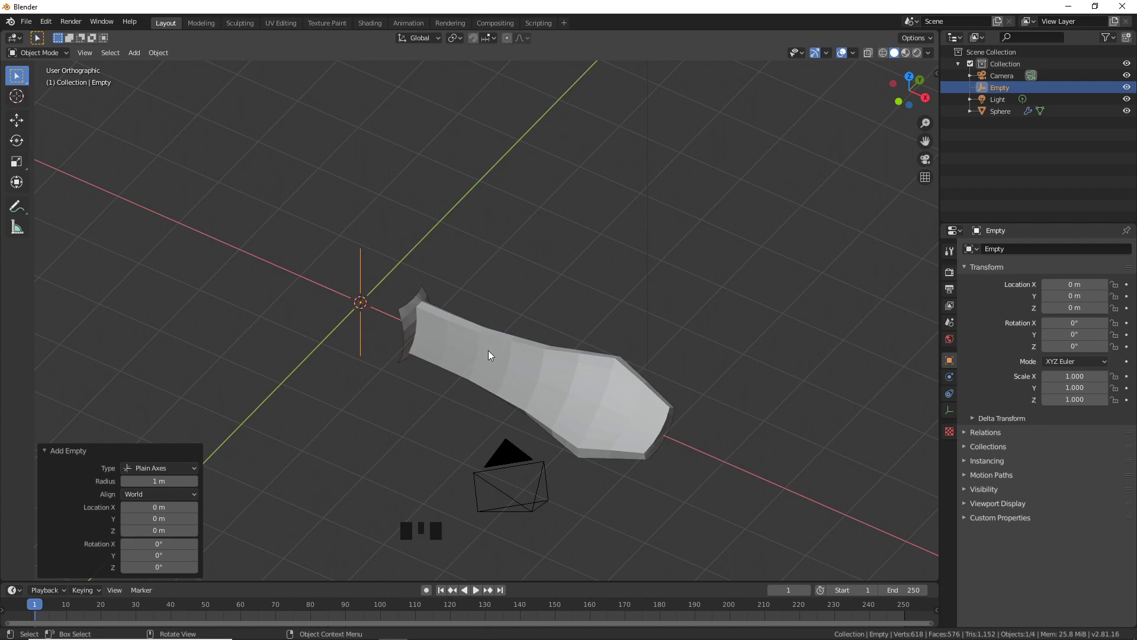
Make the Empty the blade Array's offset object and raise the count to 7.
click(492, 355)
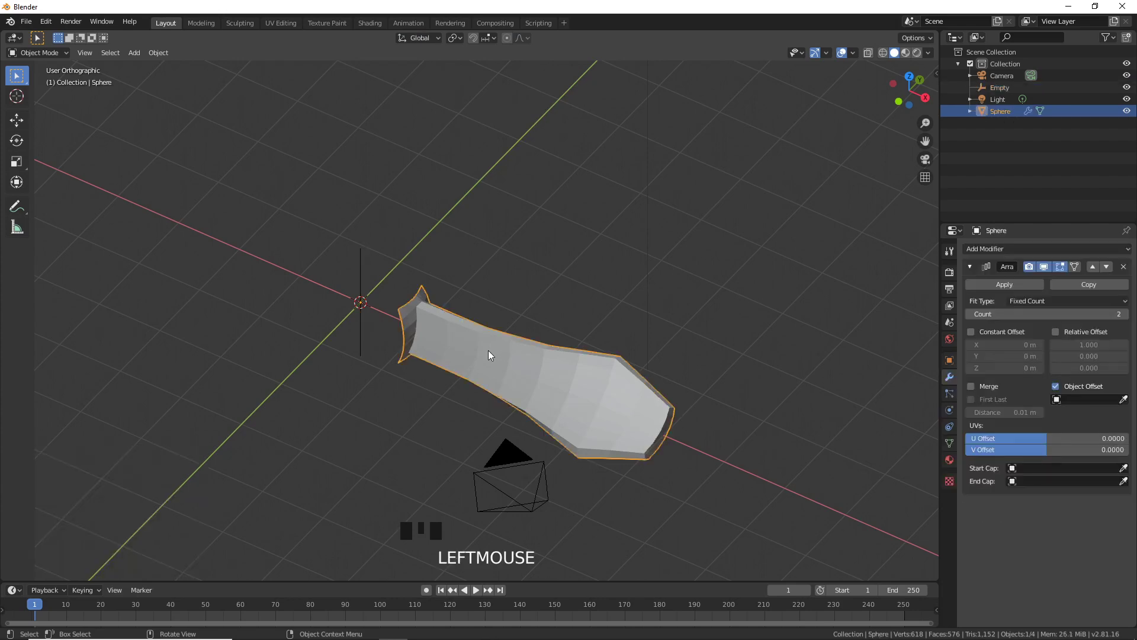
click(367, 312)
click(482, 355)
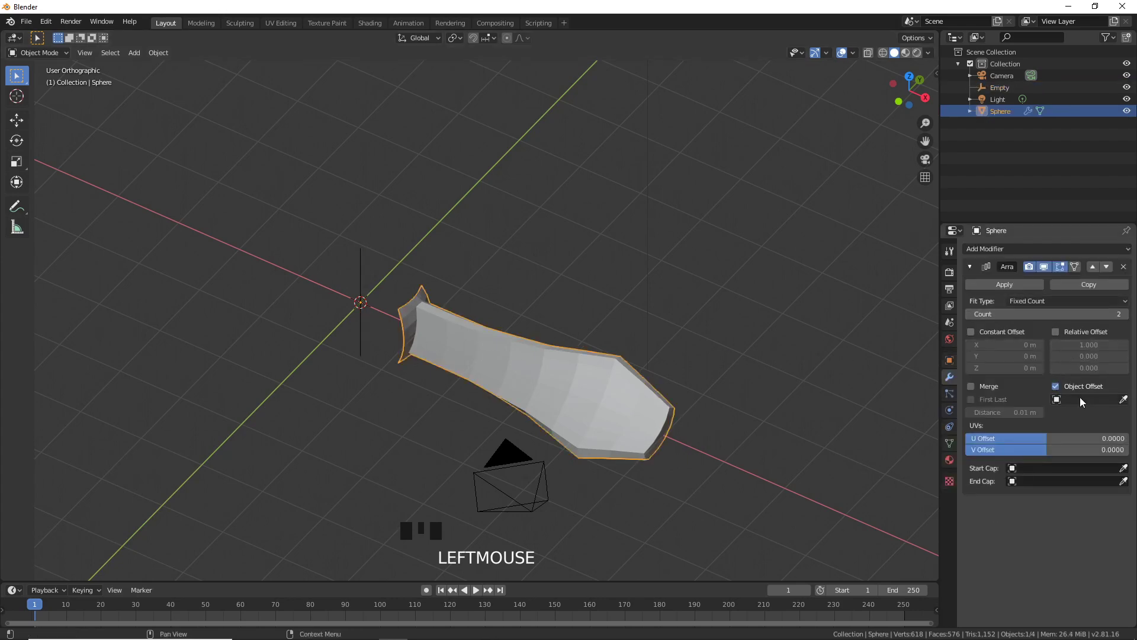
drag(1078, 403, 1064, 429)
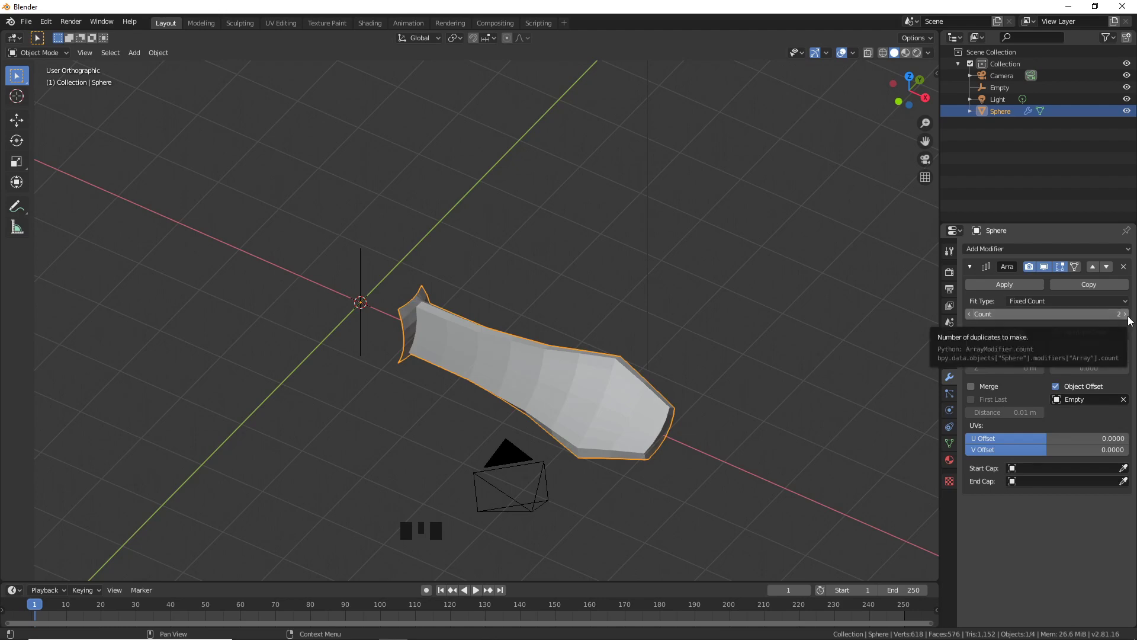
drag(1131, 320, 1122, 326)
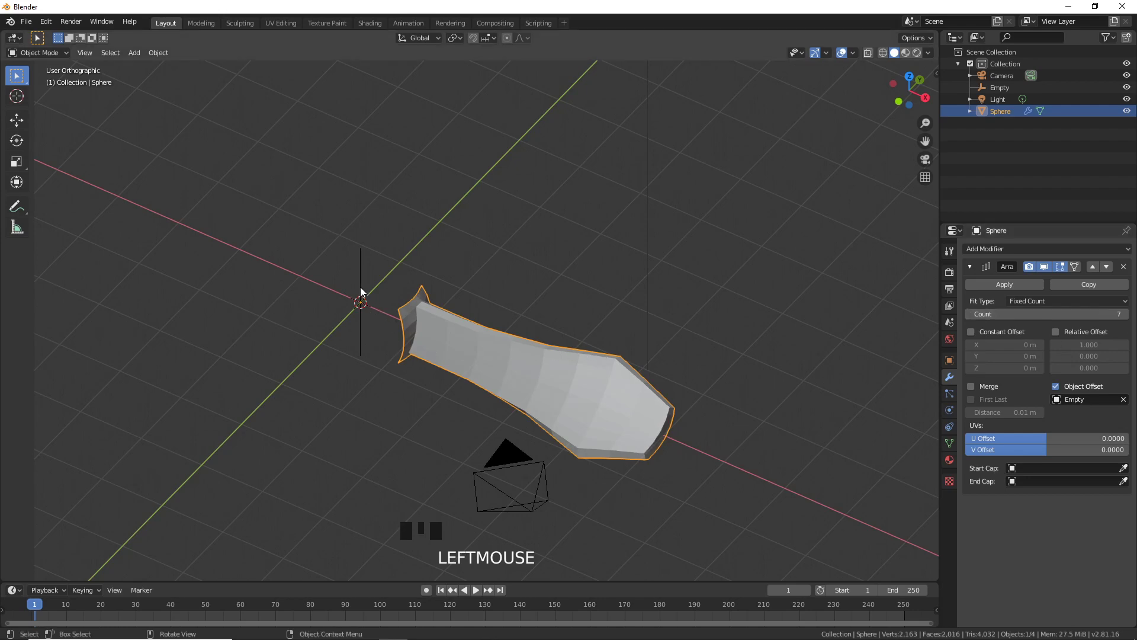
Rotate the Empty 40° about Z so the arrayed blades fan around the hub.
click(364, 288)
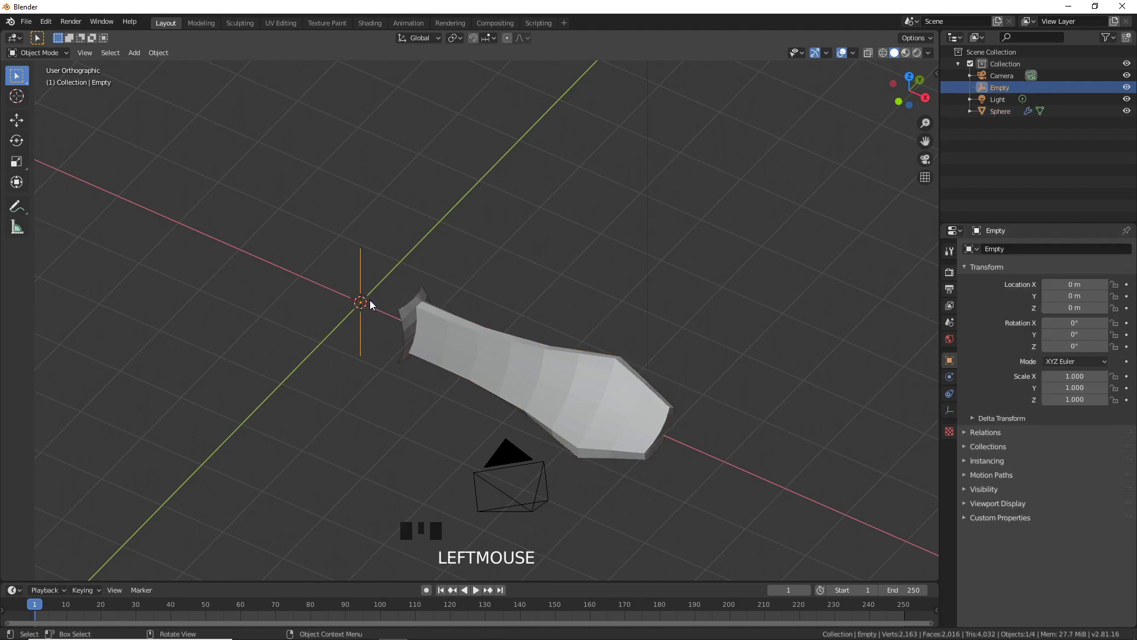
key(r)
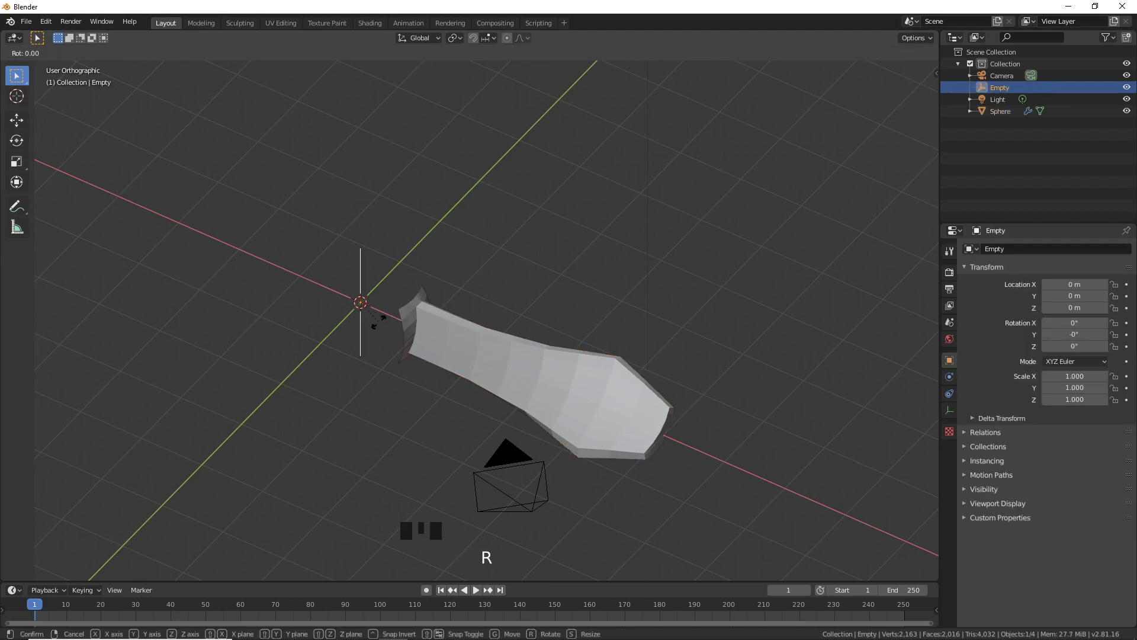
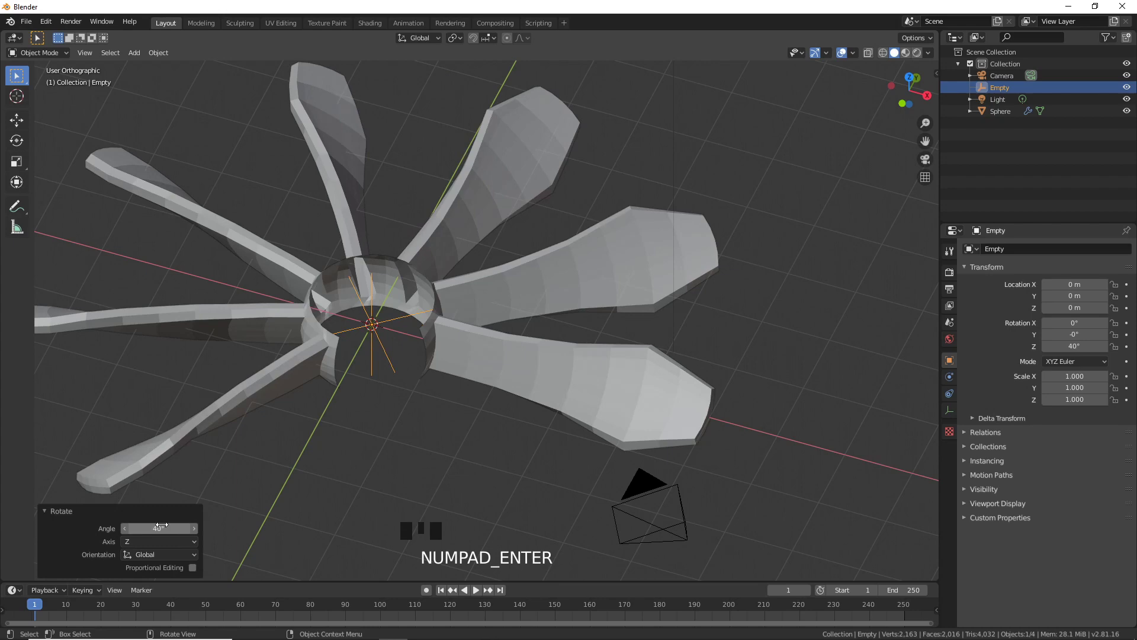
drag(212, 459, 193, 439)
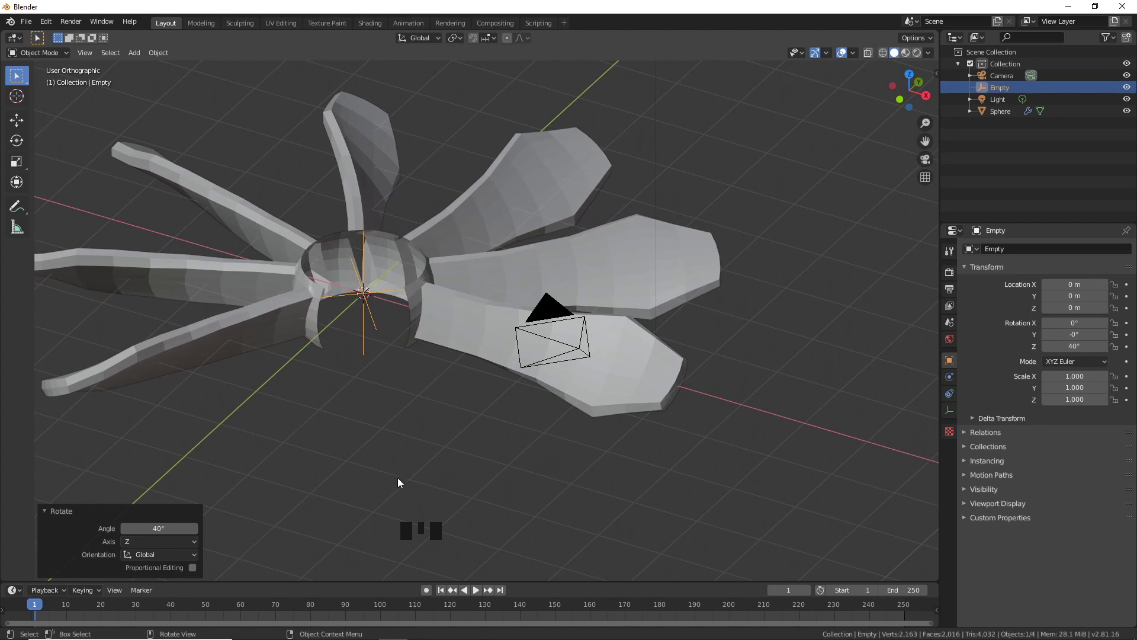
Reselect the blade and raise its Array count to 8.
click(423, 283)
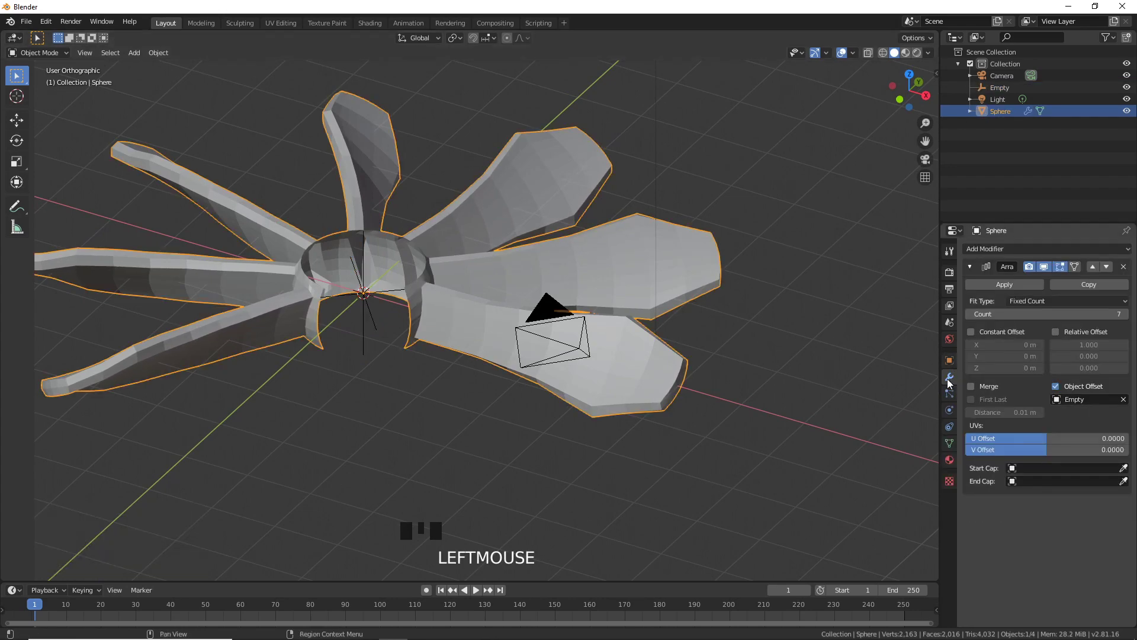
click(952, 382)
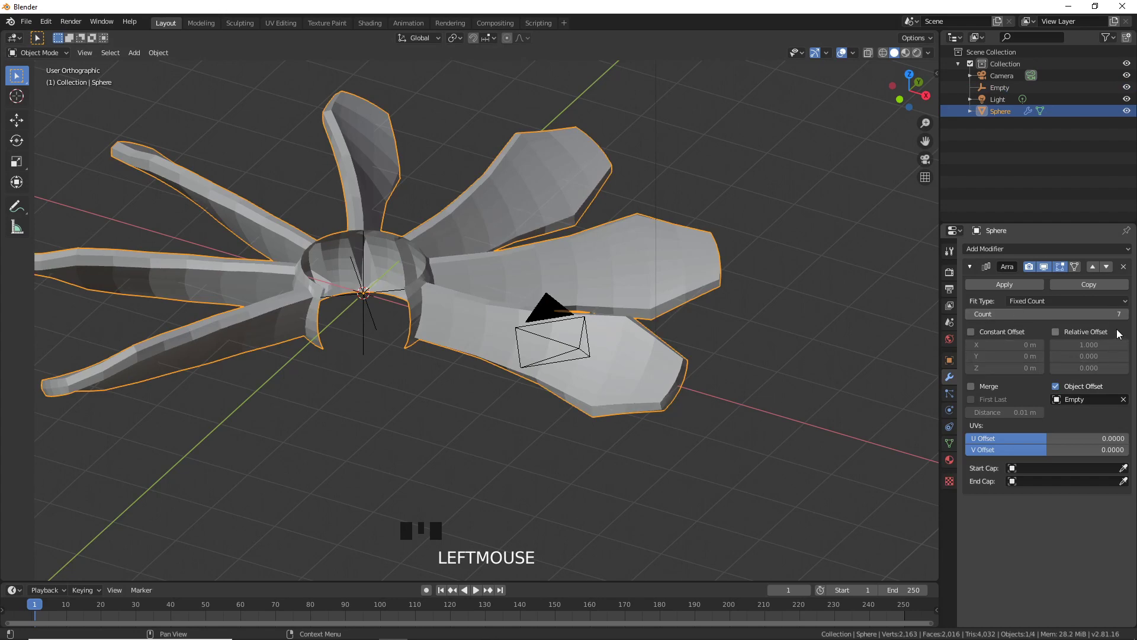
click(1130, 320)
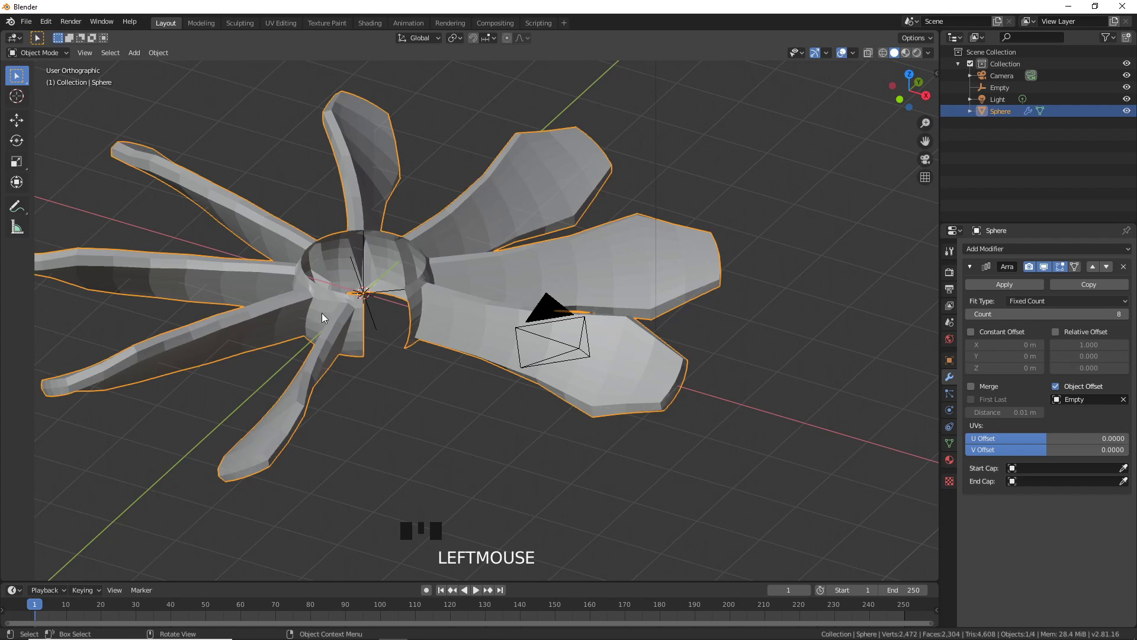
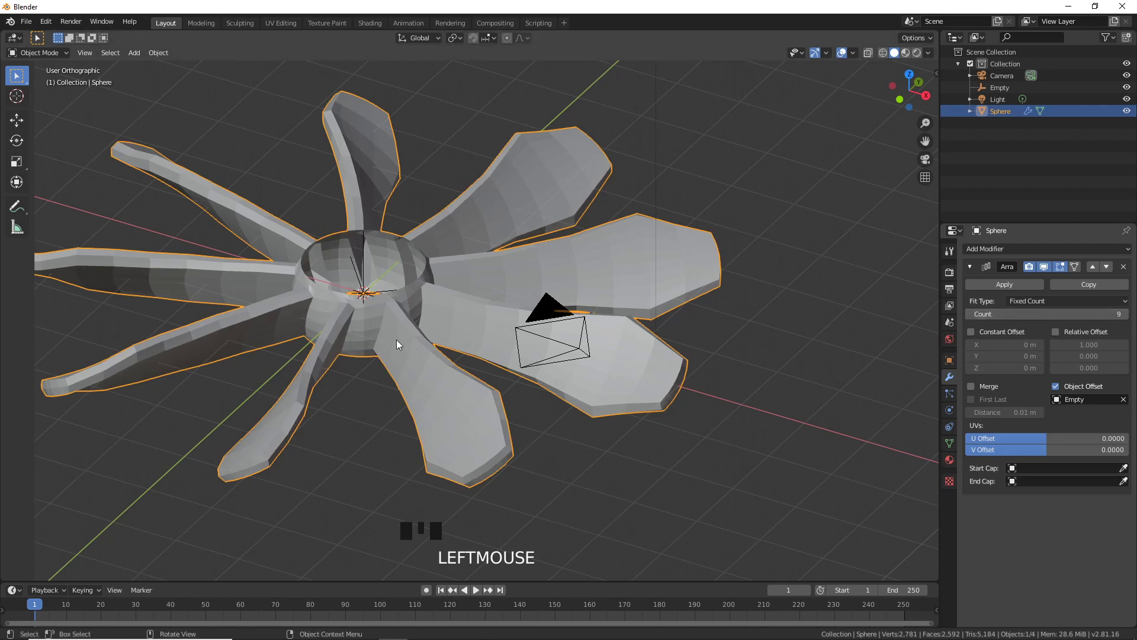
Enable Merge and First Last on the Array so the nine blades weld into a closed ring.
drag(399, 344, 361, 323)
scroll(up, 3)
scroll(down, 3)
click(994, 396)
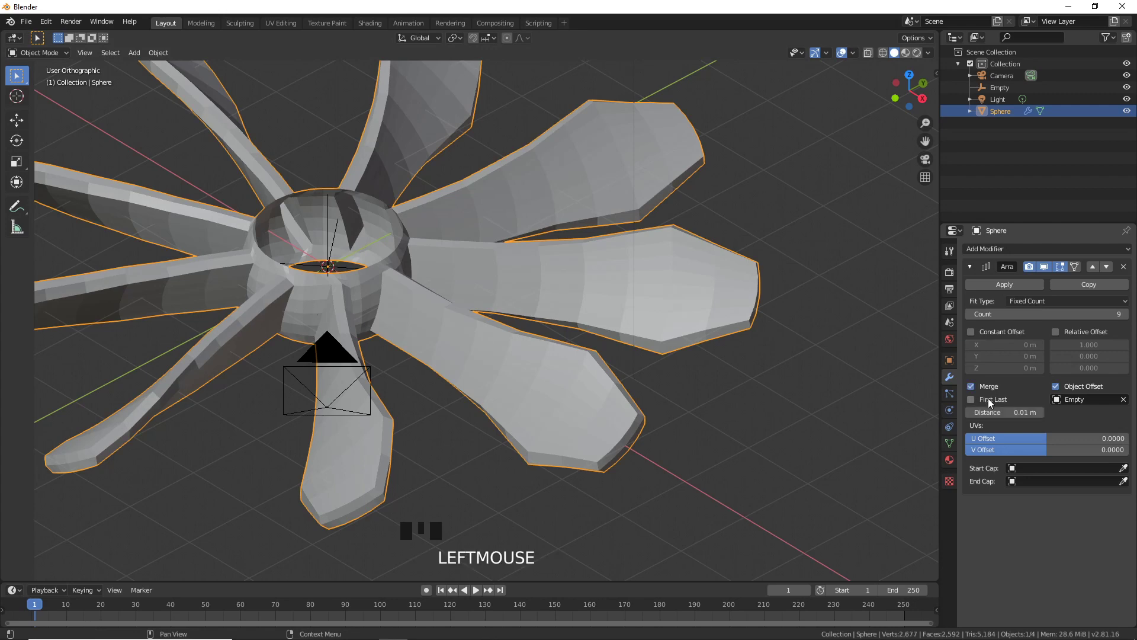
click(996, 407)
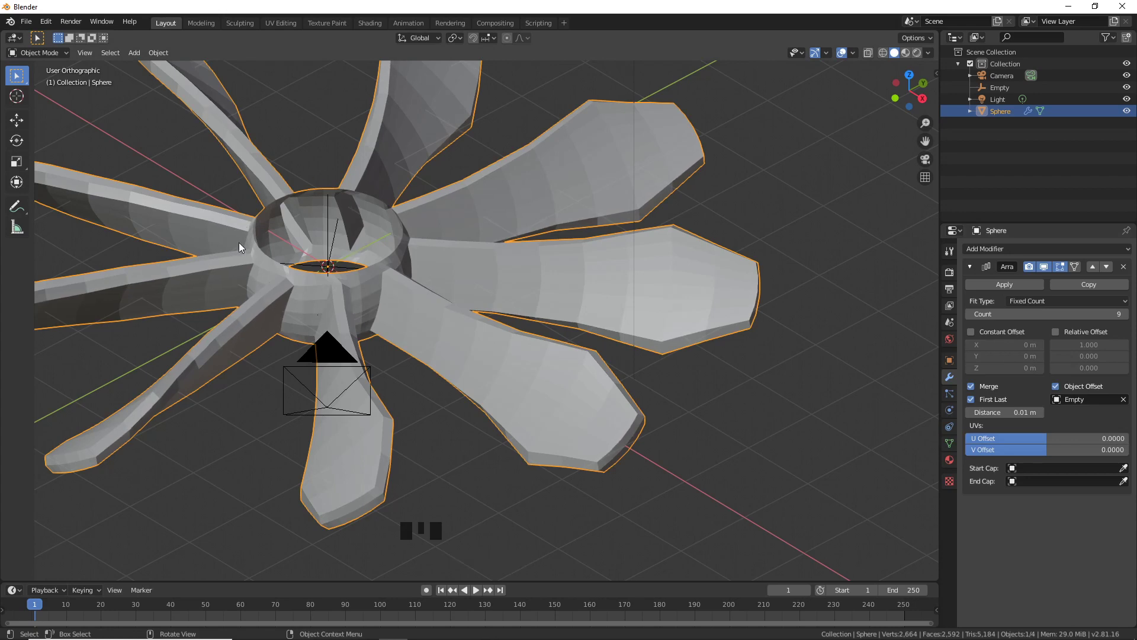
scroll(down, 3)
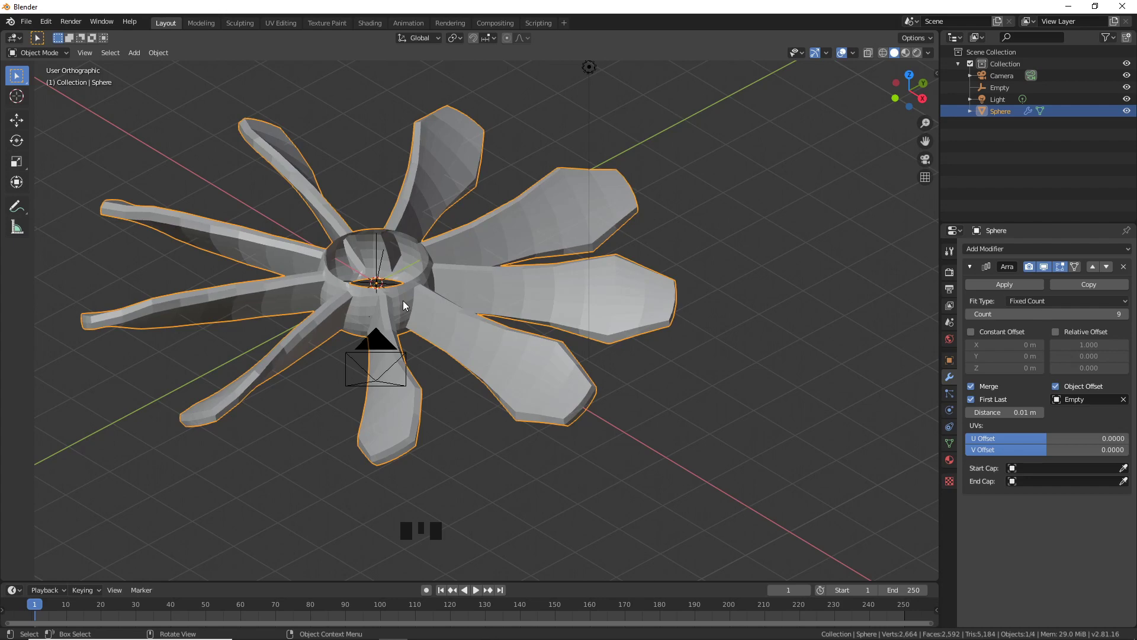
key(Tab)
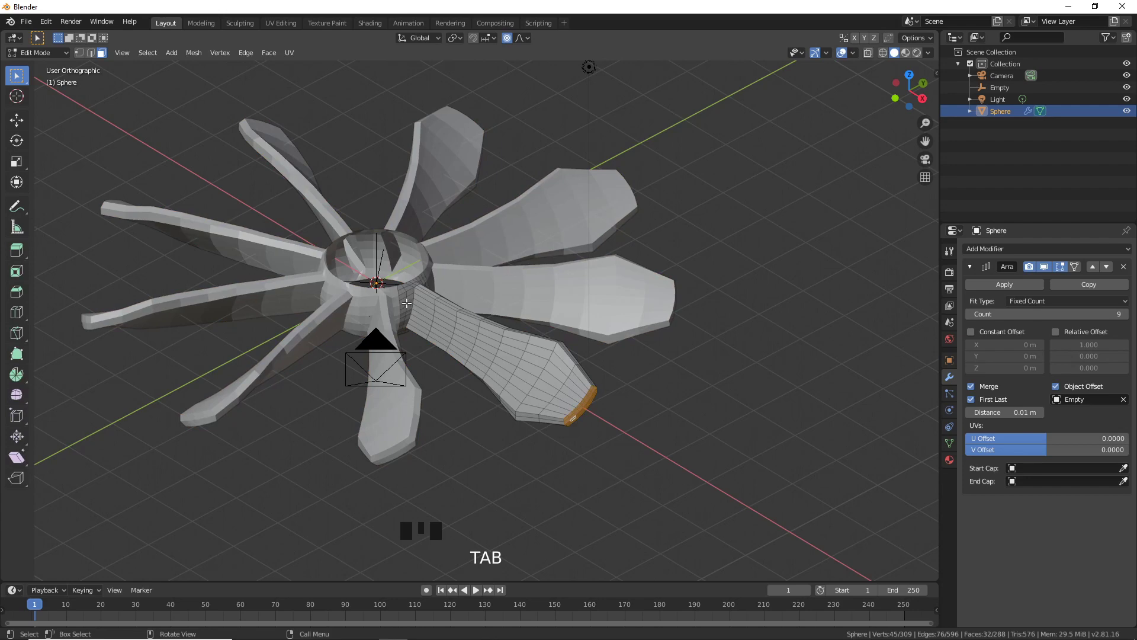
key(a)
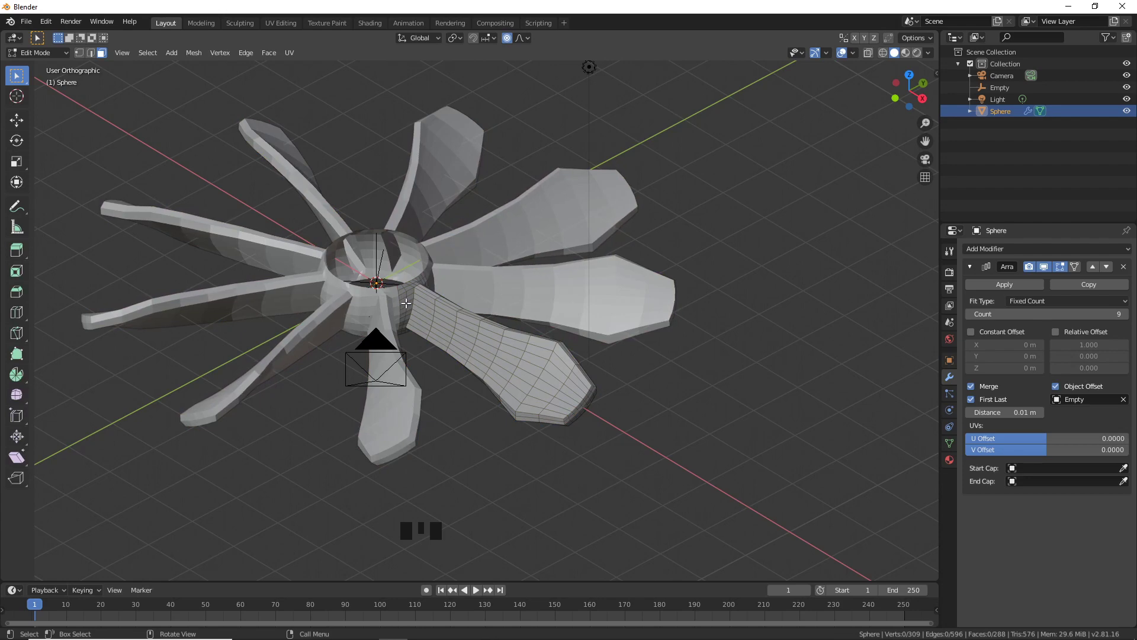
drag(68, 60, 287, 208)
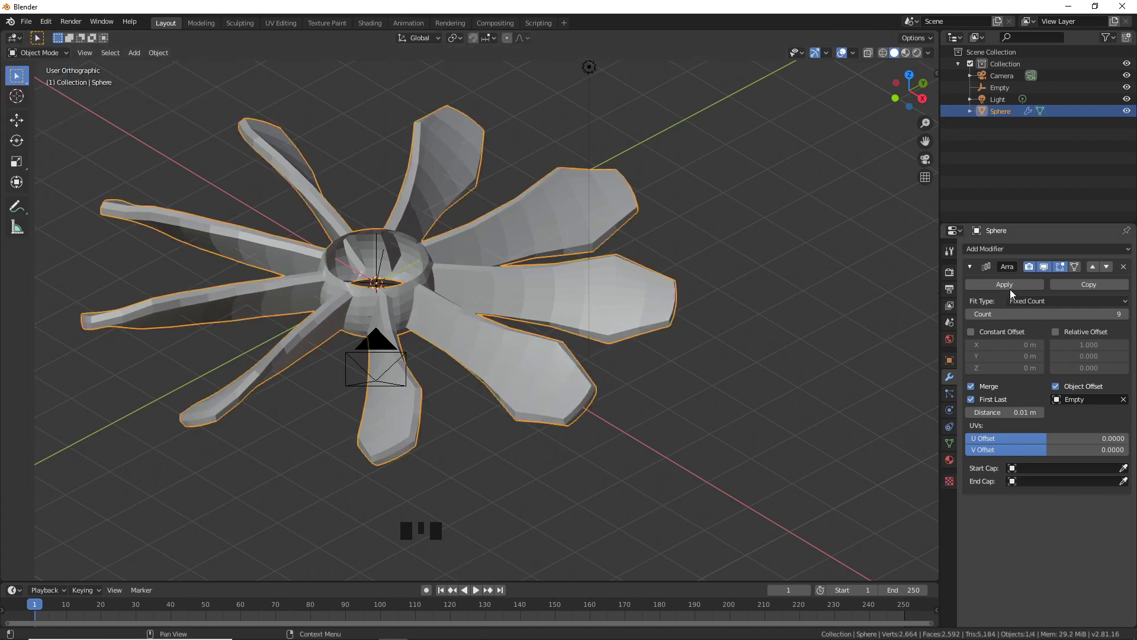
Apply the Array modifier so the nine-blade ring becomes real geometry.
drag(1016, 290, 443, 286)
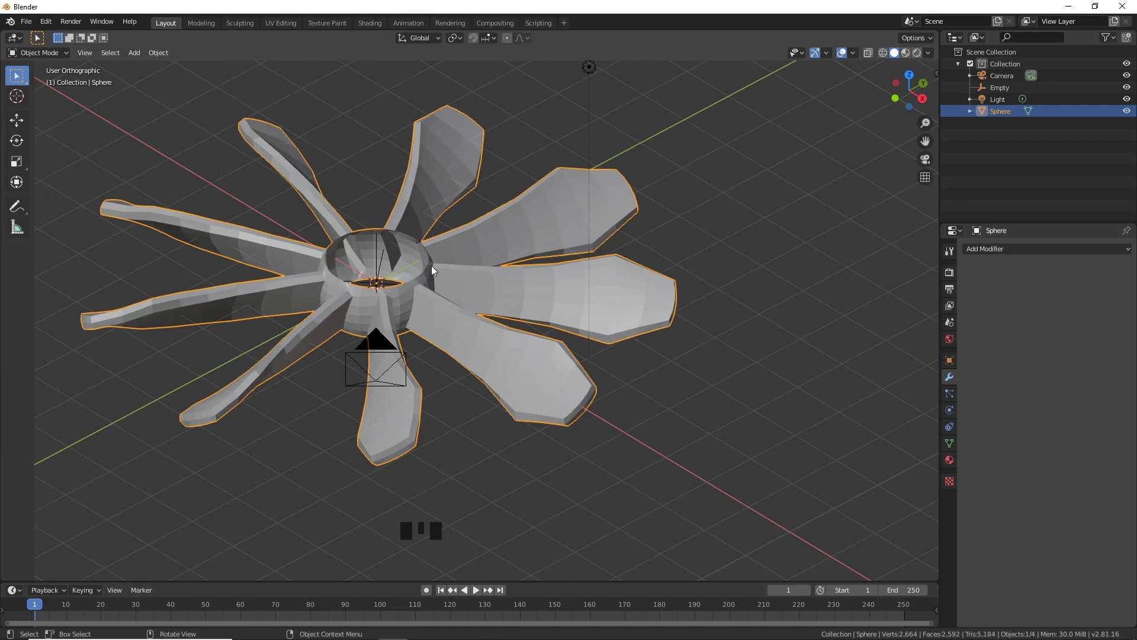
drag(438, 287, 403, 315)
key(Tab)
scroll(up, 3)
Enter Edit Mode on the combined mesh, framing the hollow hub from above.
key(Tab)
drag(363, 320, 452, 327)
key(Tab)
drag(444, 419, 516, 302)
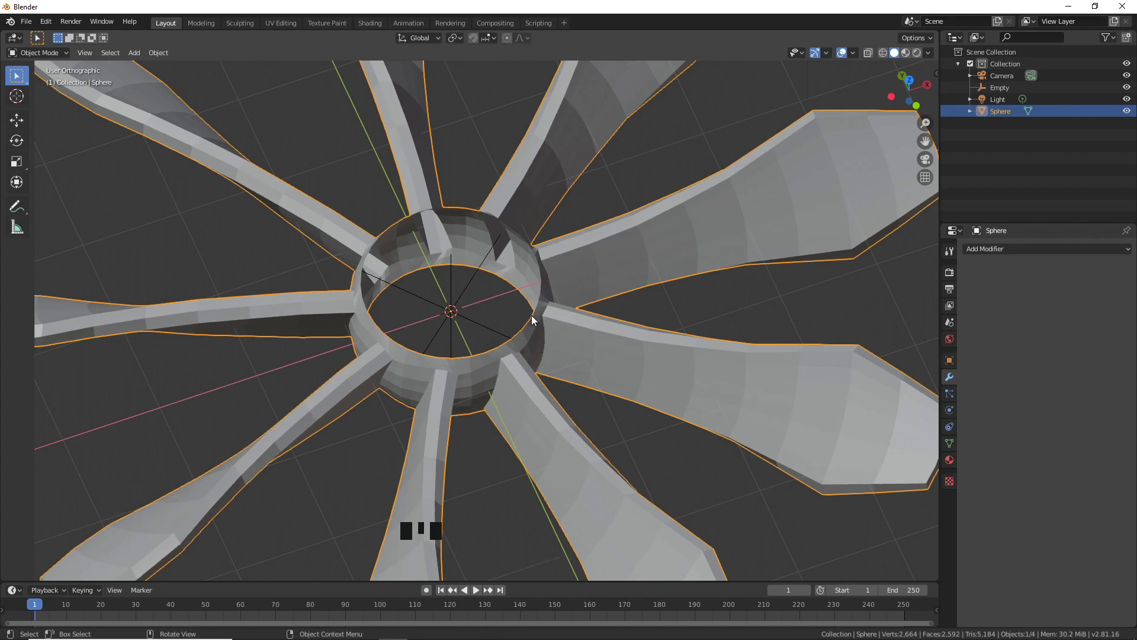
key(Tab)
drag(506, 337, 458, 319)
scroll(up, 3)
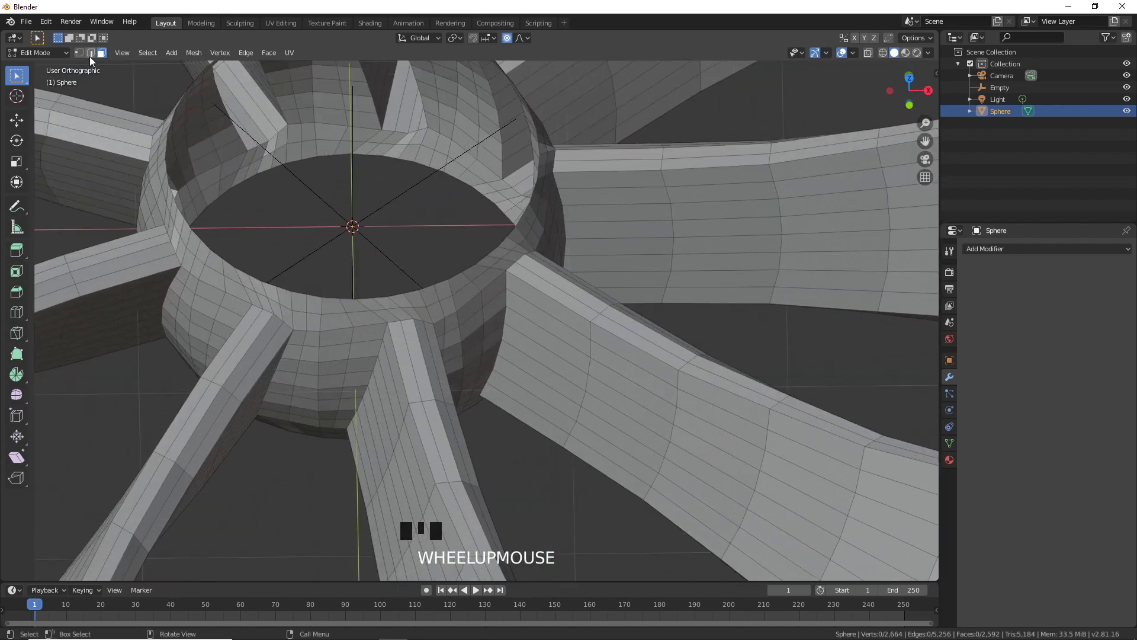
In Edge mode, select the hub's top rim loop and extrude it in place.
click(94, 57)
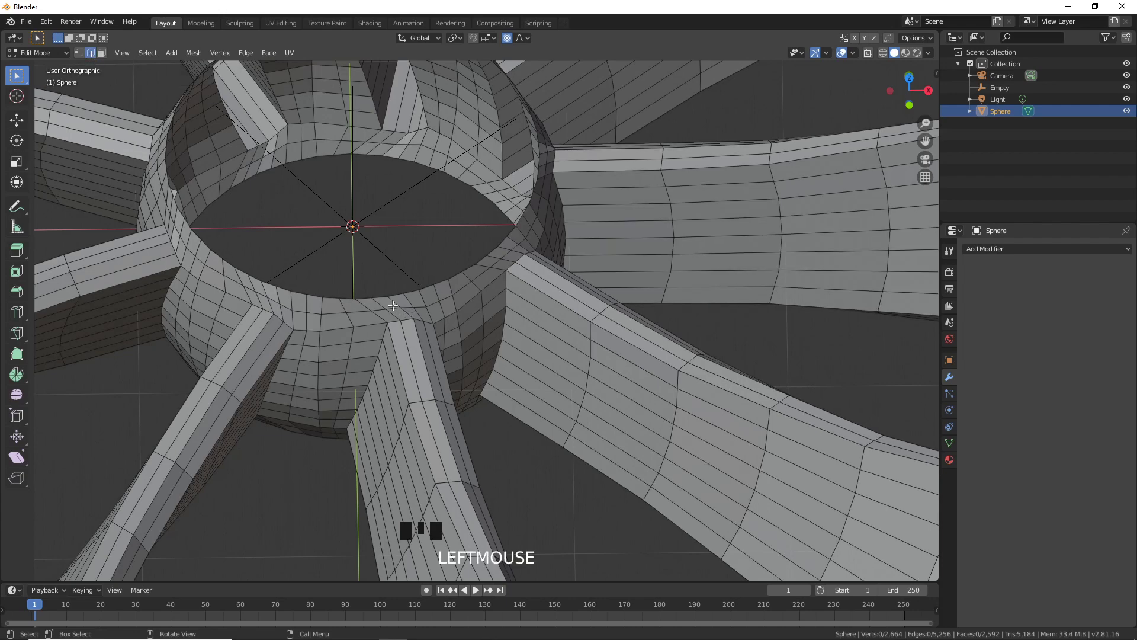
click(380, 295)
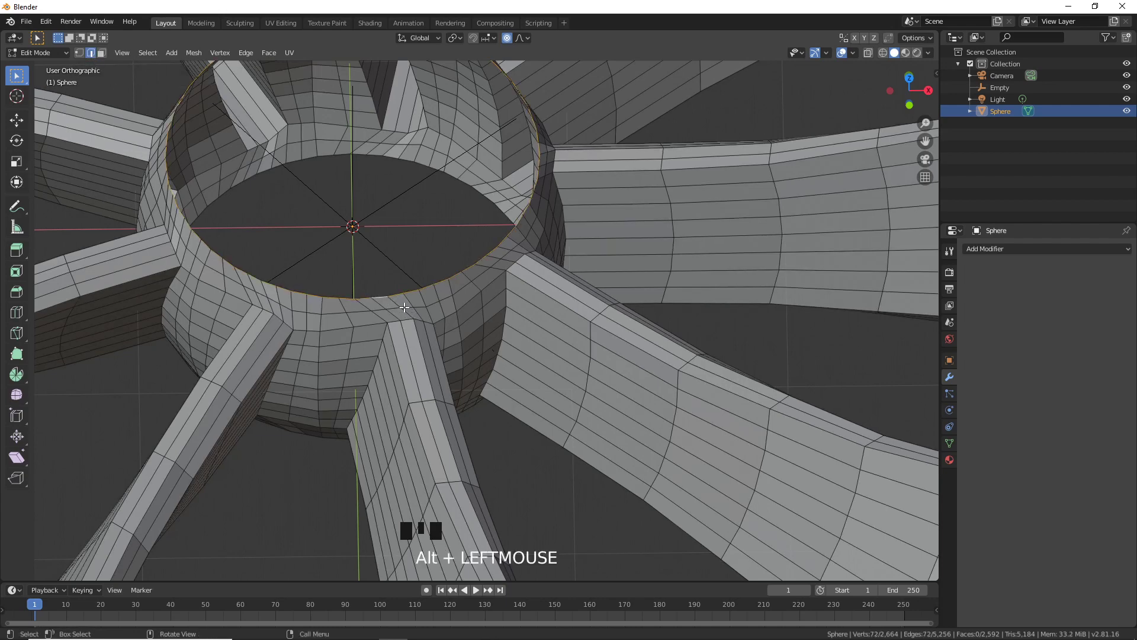
scroll(down, 3)
key(e)
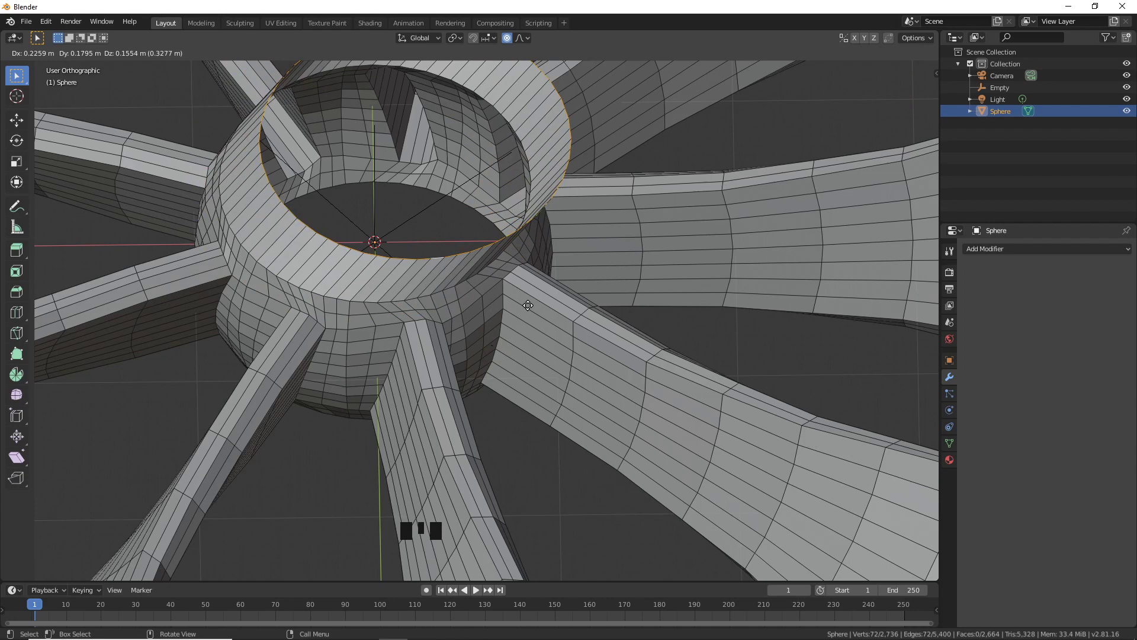
right_click(529, 303)
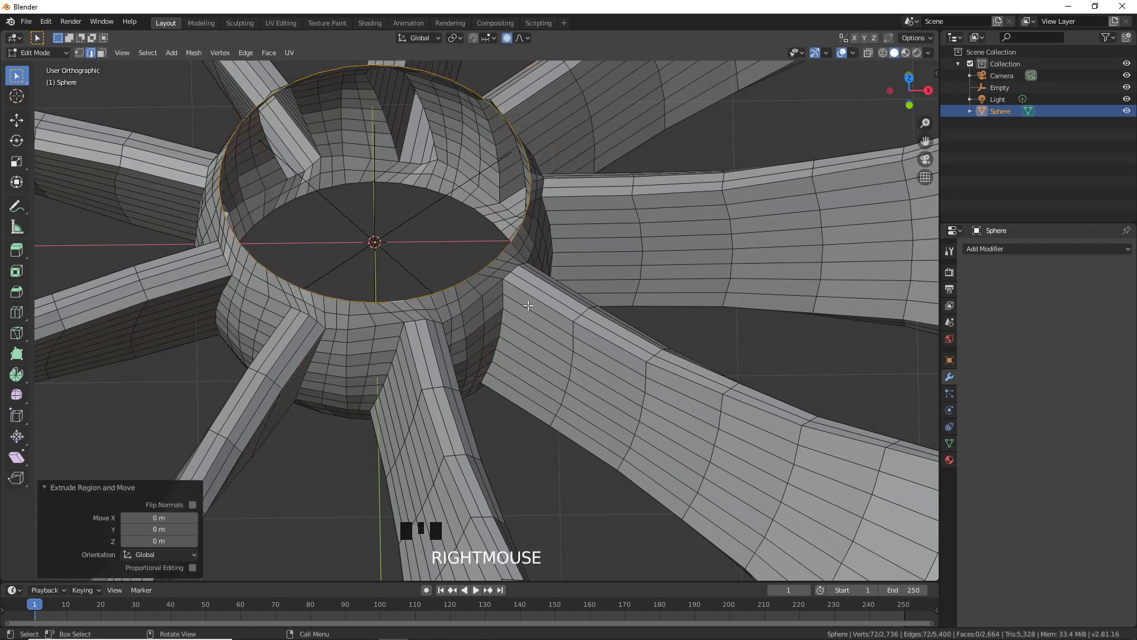
Scale the extruded loop to 0.5 on X/Y and 0 on Z, forming a flat inward ring.
key(s)
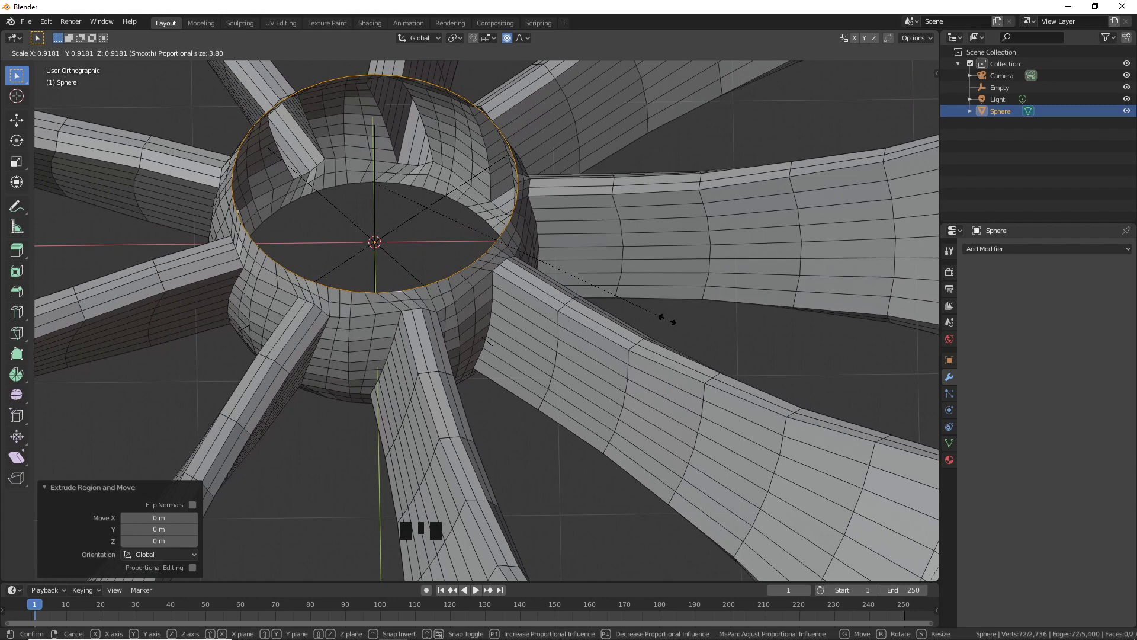
key(Escape)
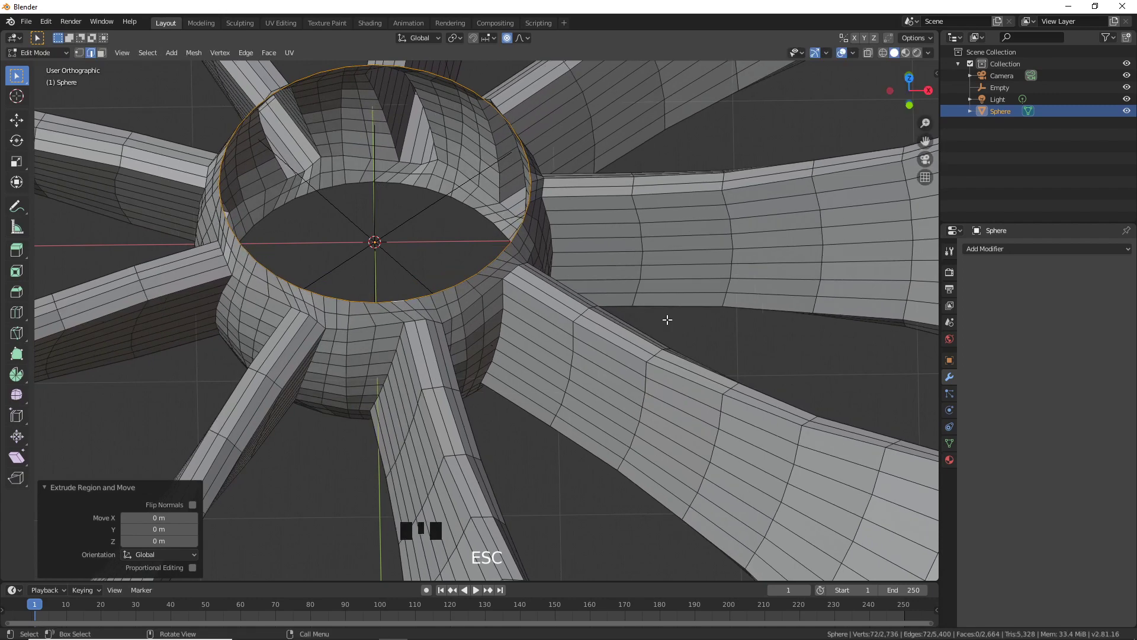
click(512, 41)
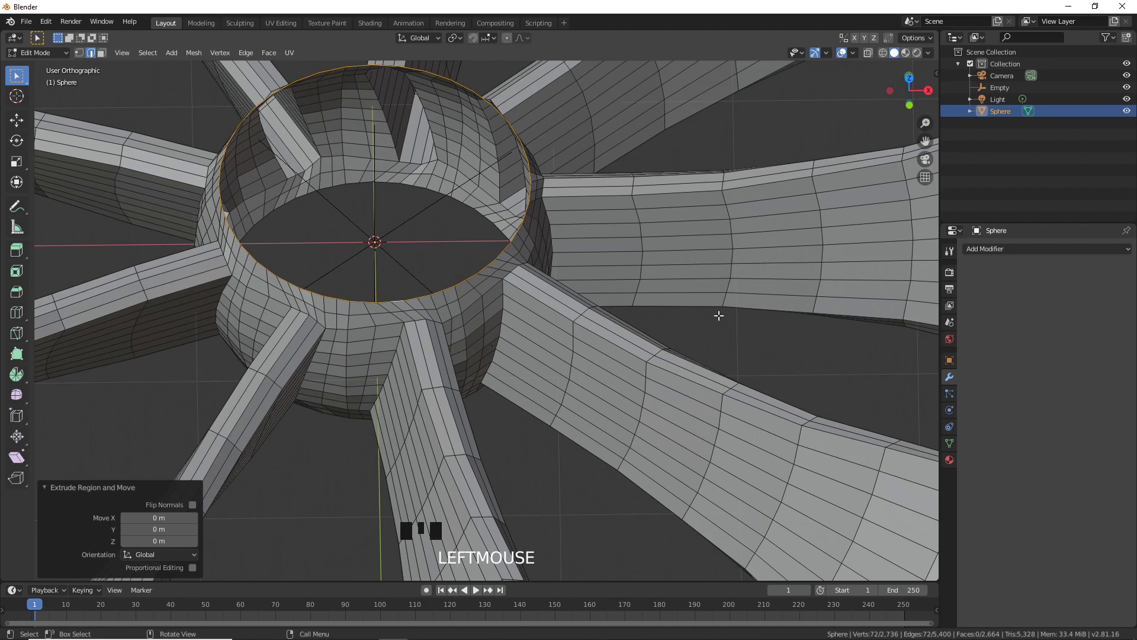
key(s)
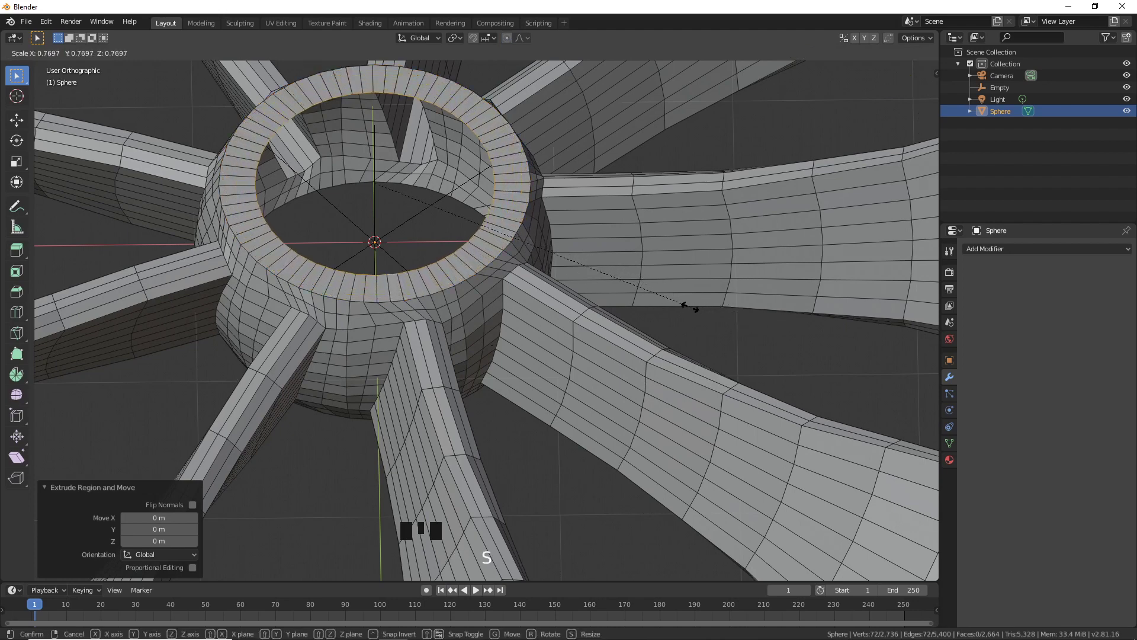
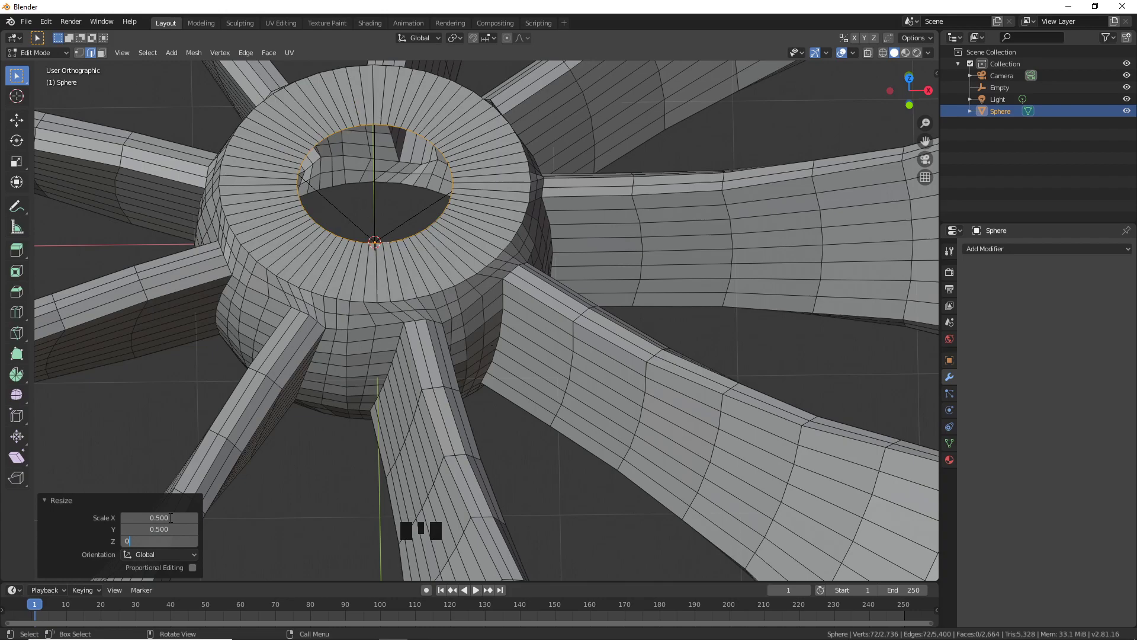
key(KP_Enter)
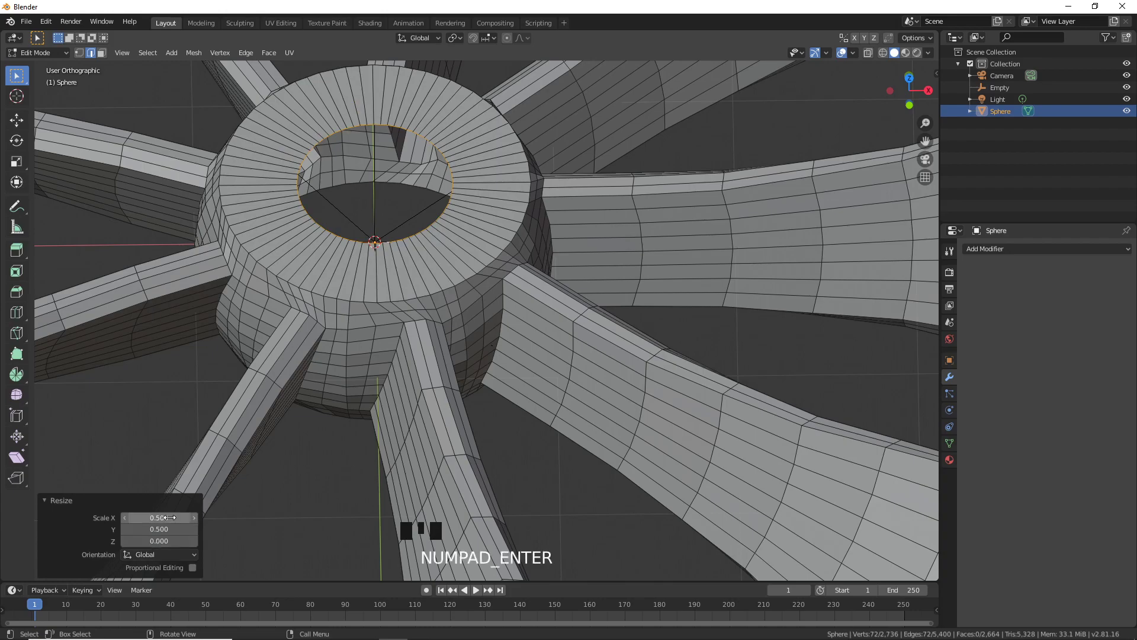
scroll(down, 3)
drag(376, 492, 416, 344)
scroll(up, 3)
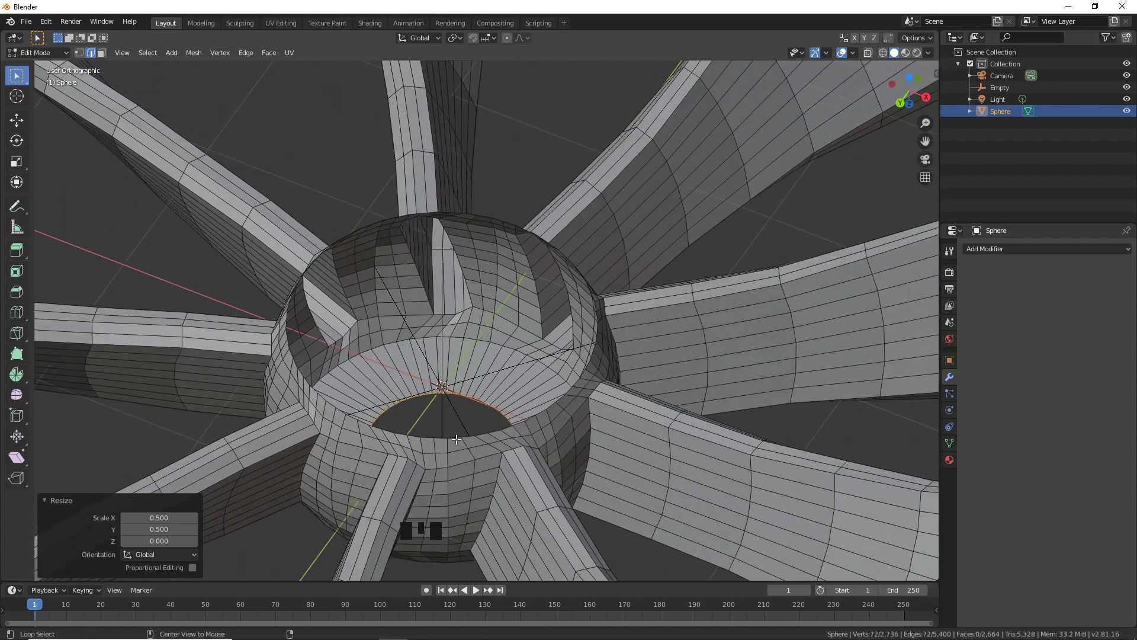
Extrude the hub's bottom rim loop in place and scale it to a flat half-size inward ring.
click(456, 436)
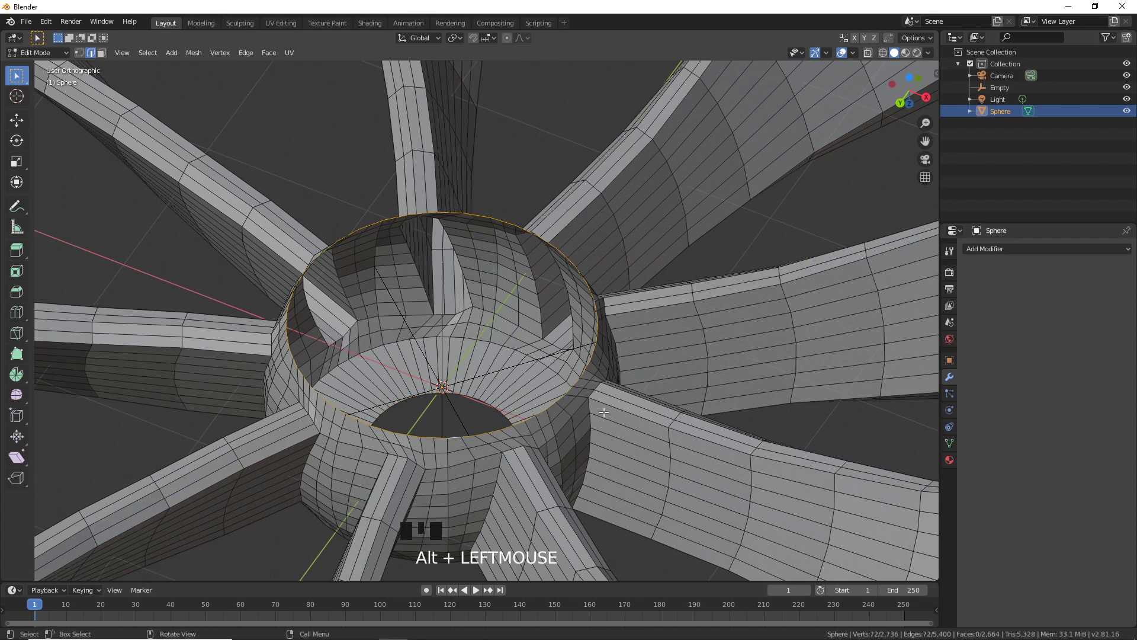
key(e)
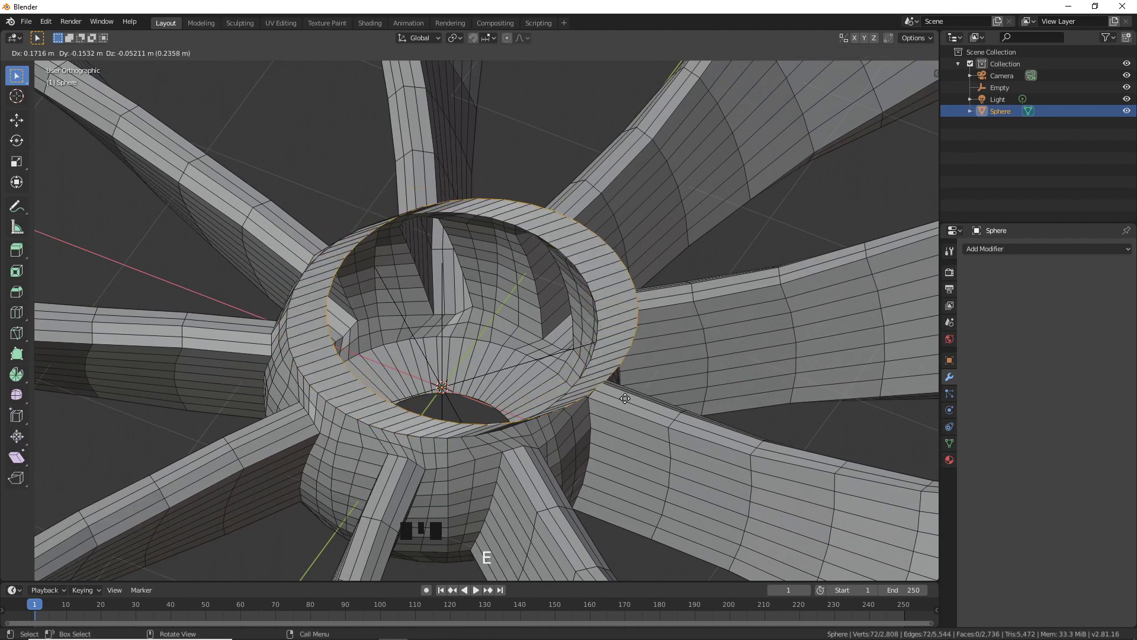
right_click(620, 385)
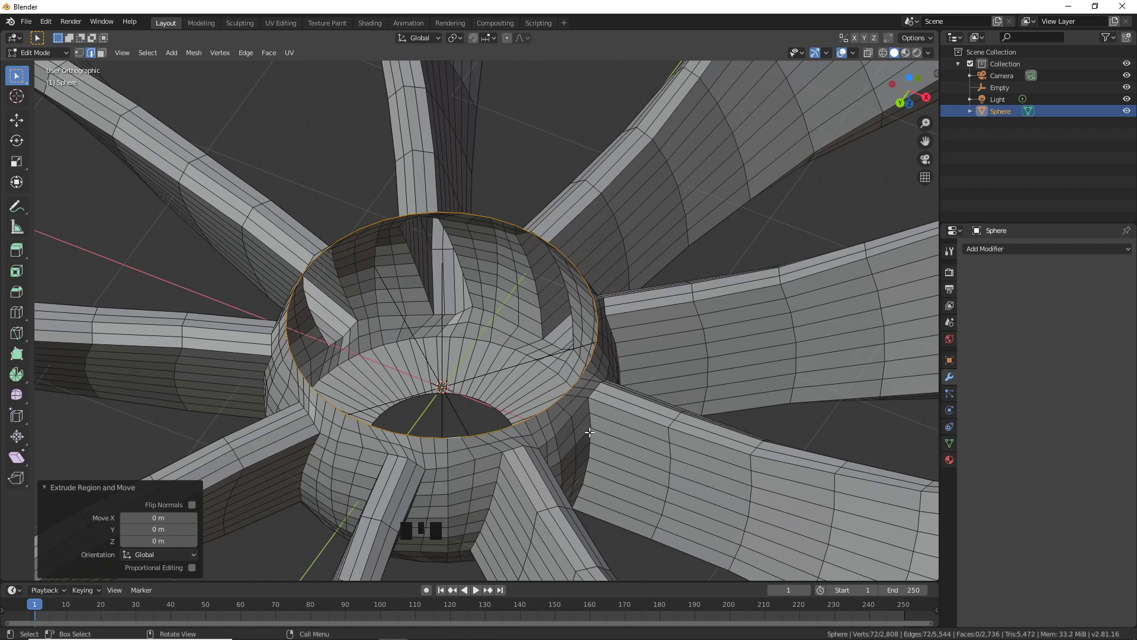
key(s)
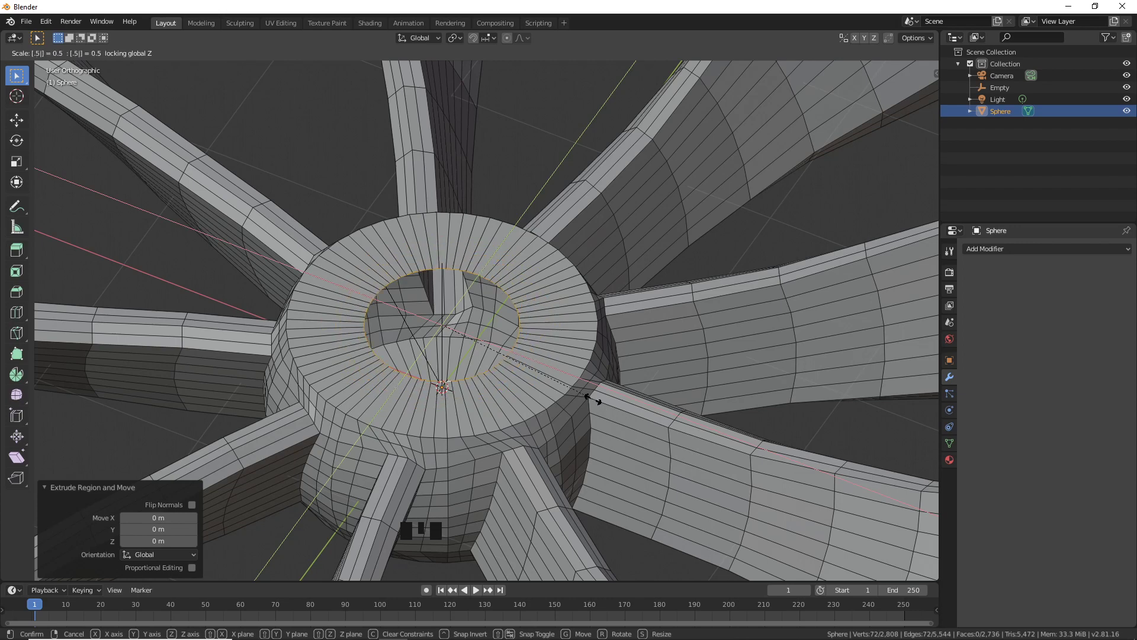
key(KP_Enter)
Add the top inner ring to the selection so both inner loops are selected.
scroll(down, 3)
drag(505, 303, 485, 289)
scroll(up, 3)
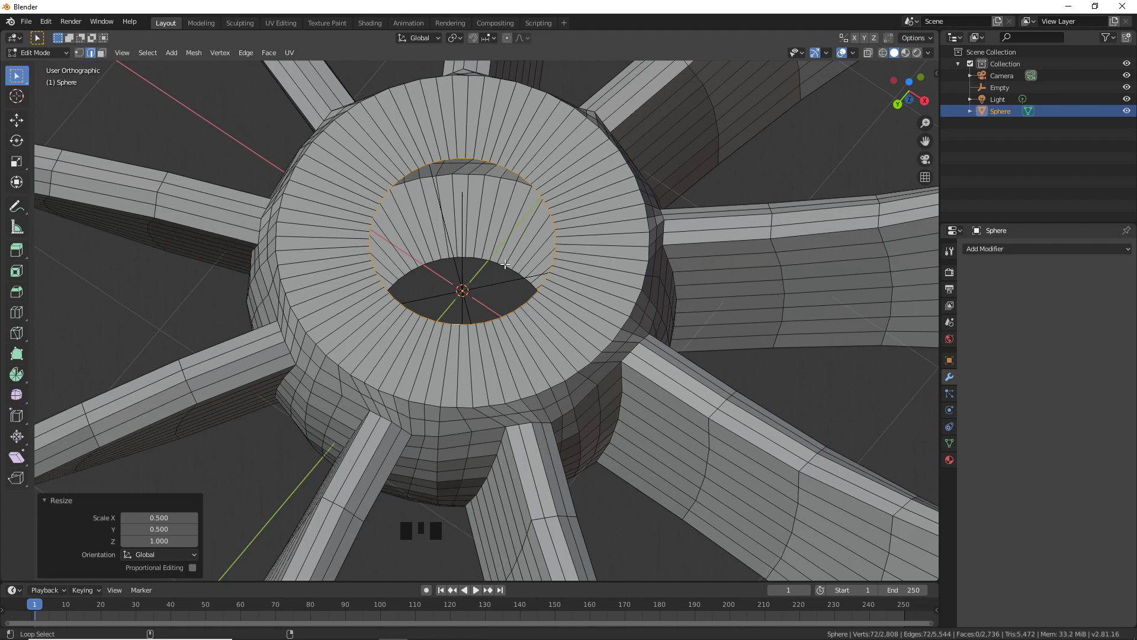
click(503, 262)
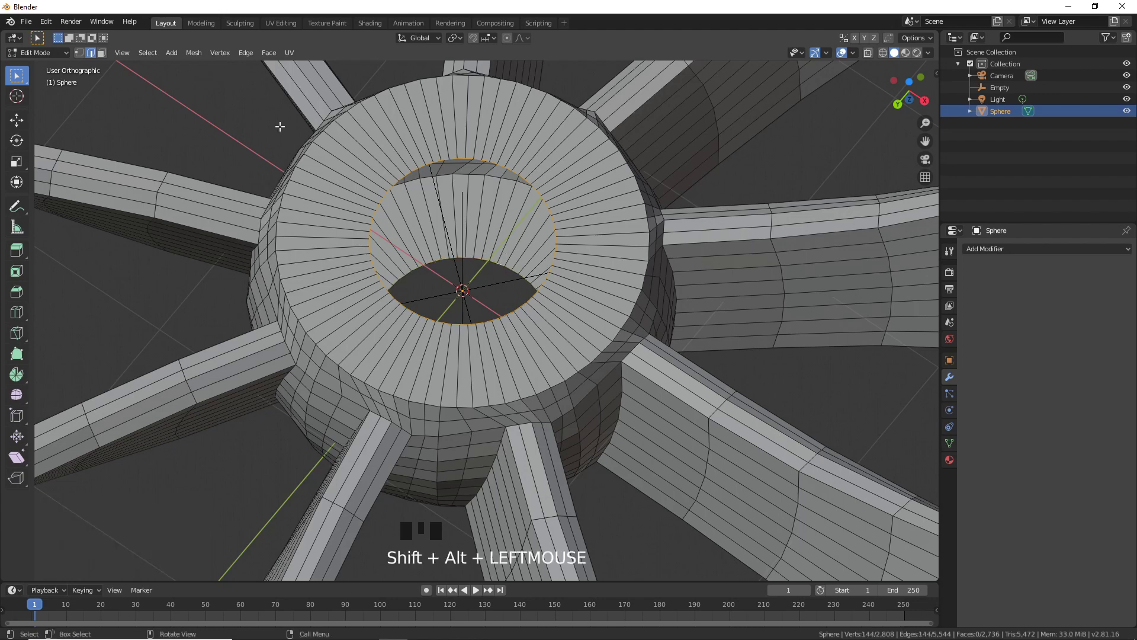
Bridge the two inner edge loops into a wall so a hole runs through the hub.
drag(254, 59, 320, 89)
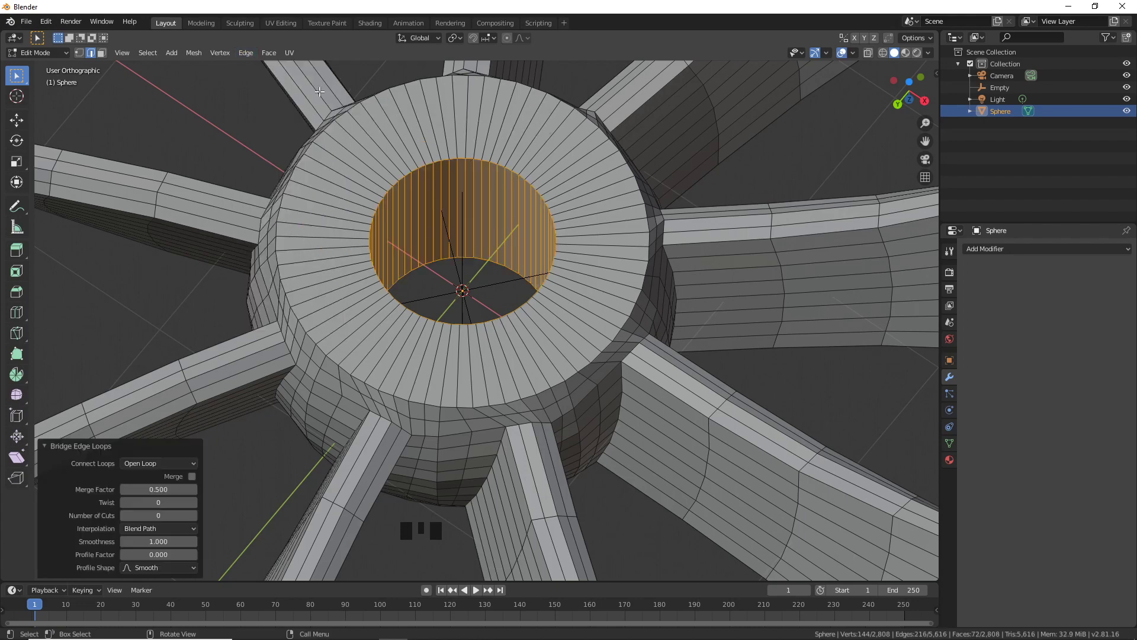
scroll(down, 3)
scroll(down, 3)
drag(499, 295, 494, 306)
scroll(up, 3)
drag(473, 364, 478, 308)
scroll(up, 3)
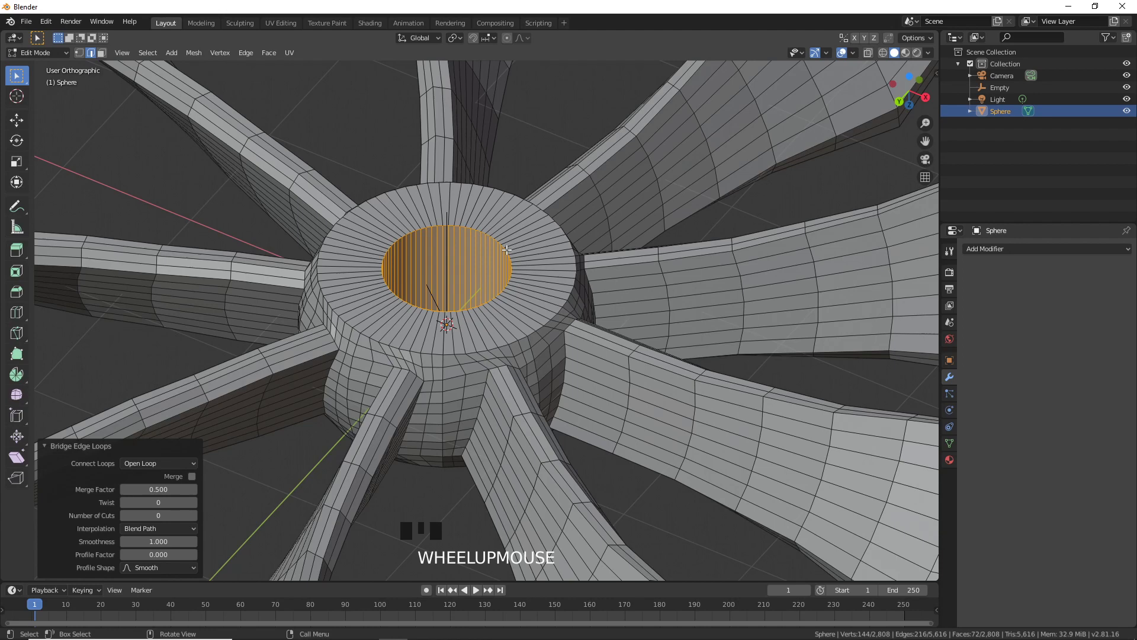
Reselect the hole's top and bottom rim loops together.
click(508, 247)
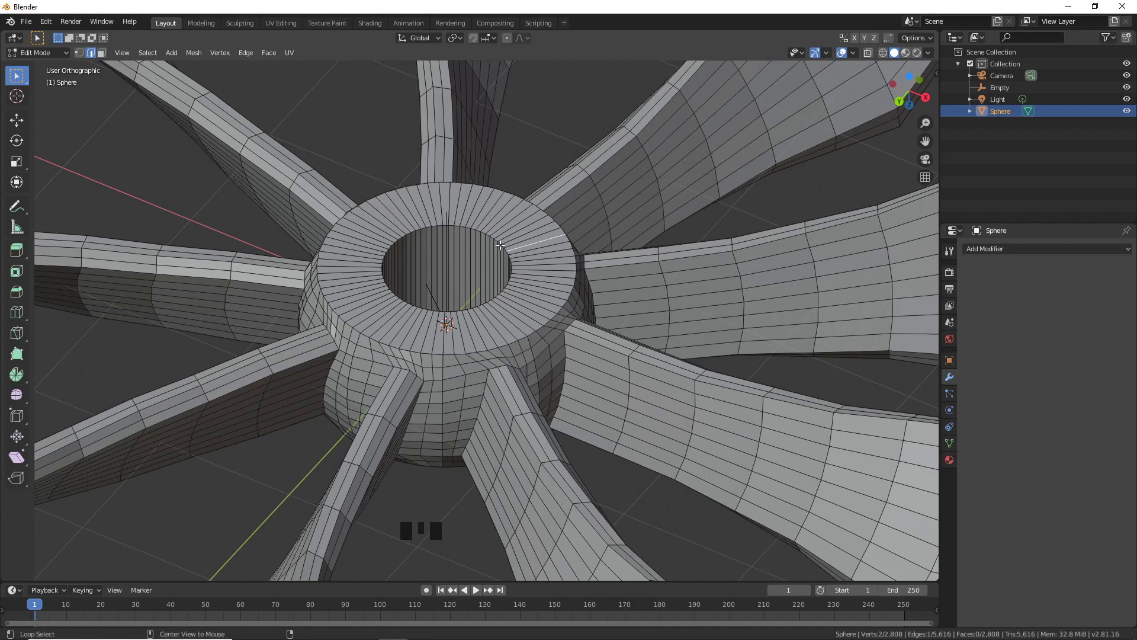
click(497, 237)
drag(443, 362, 387, 329)
click(382, 329)
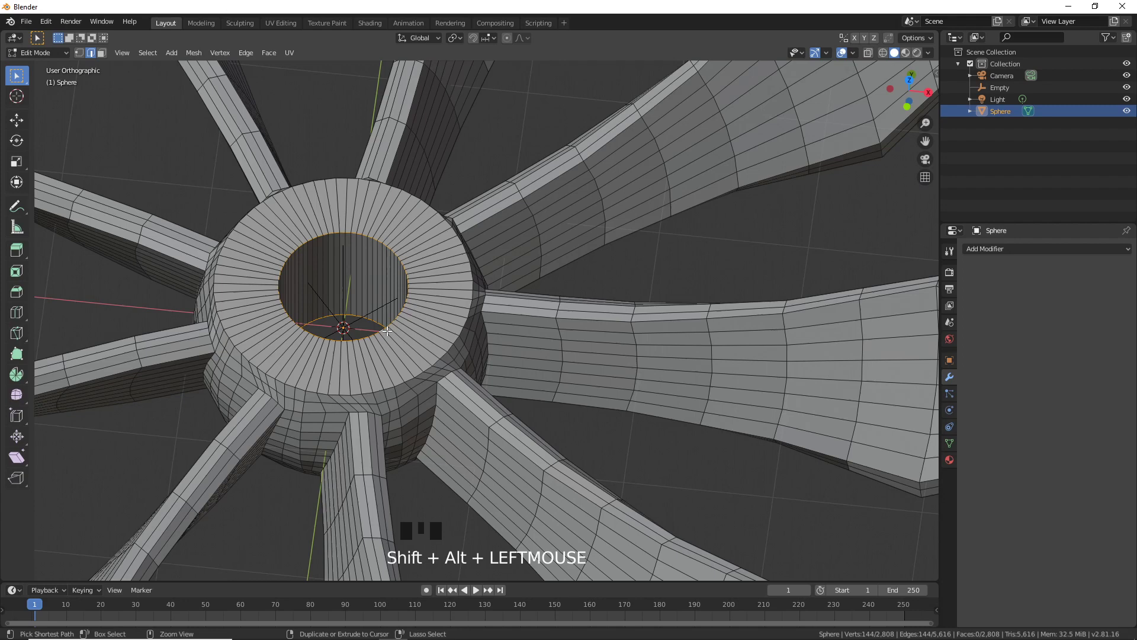
Bevel the hub-hole rim loops at 0.05 m width with Ctrl+B and switch to Object Mode.
key(ctrl+b)
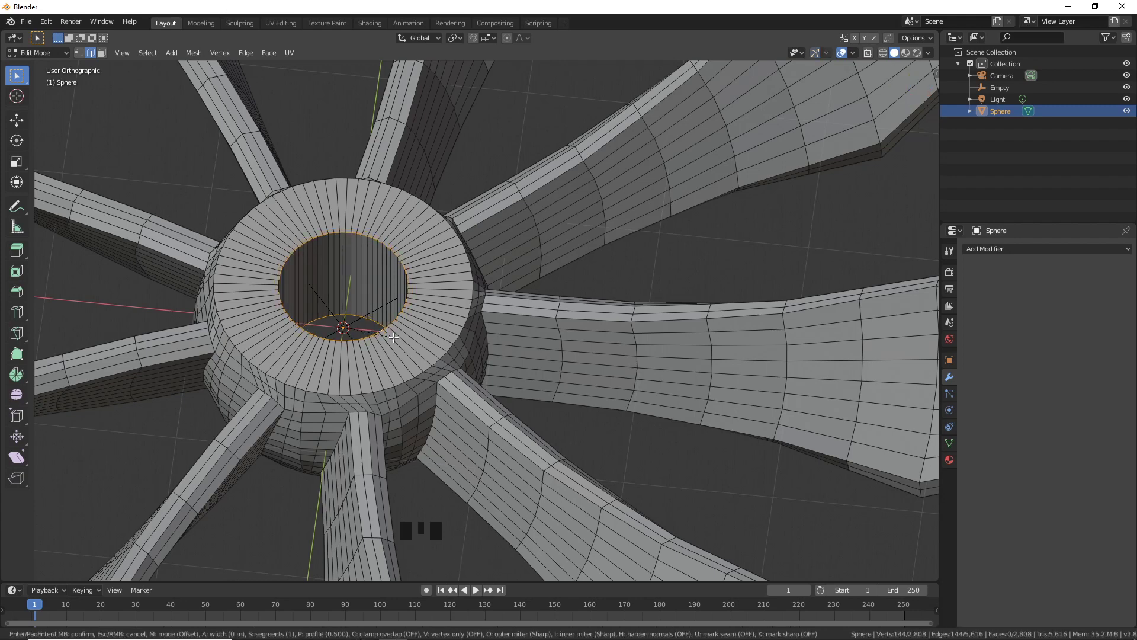
key(KP_Enter)
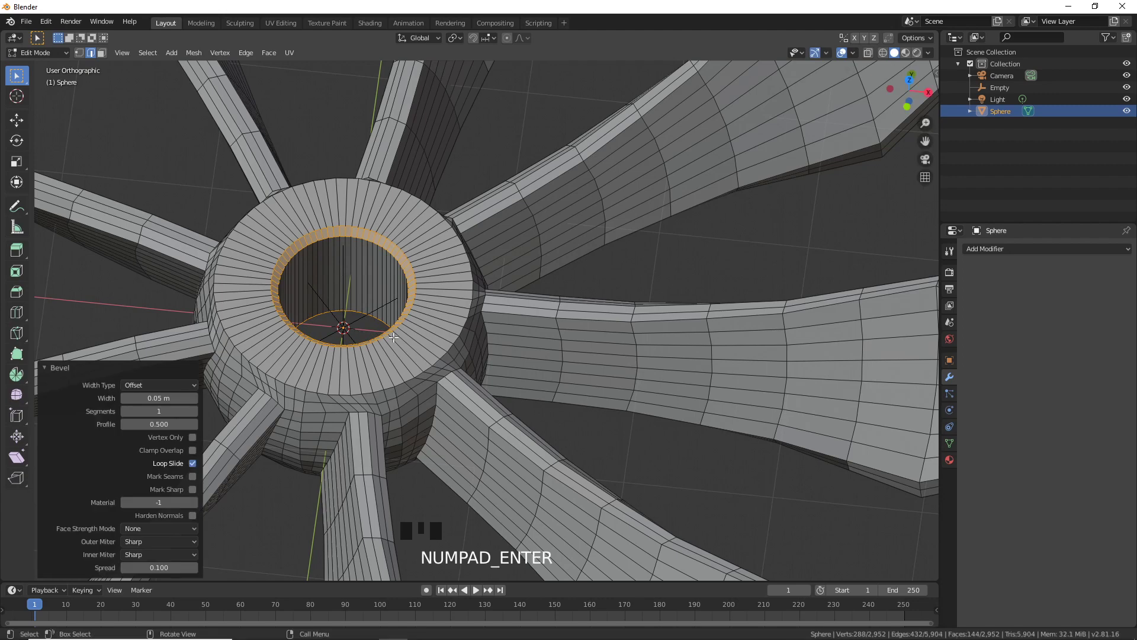
scroll(down, 3)
drag(497, 324, 509, 310)
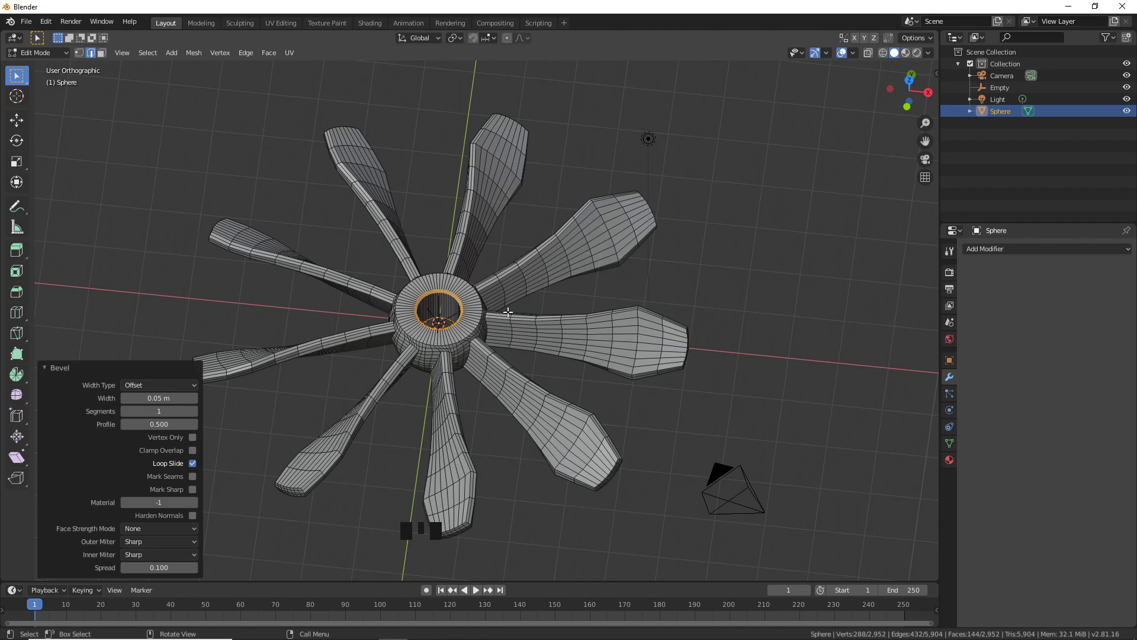
key(Tab)
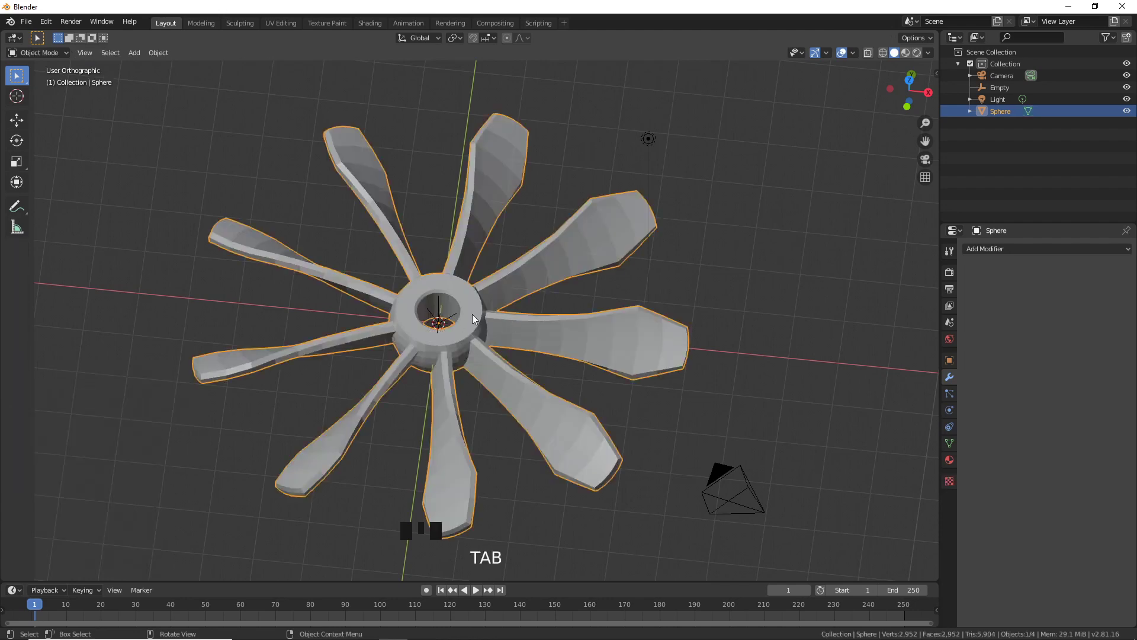
Shade the flower smooth and add a level-2 Subdivision Surface modifier, inspecting from above.
drag(477, 318, 478, 319)
drag(511, 348, 524, 328)
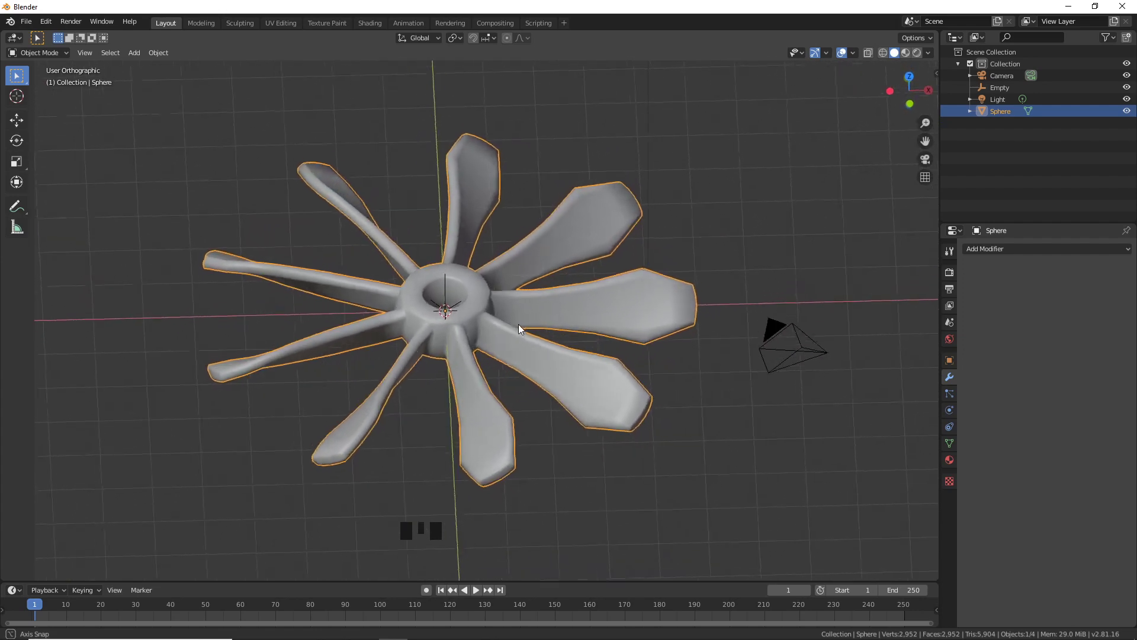
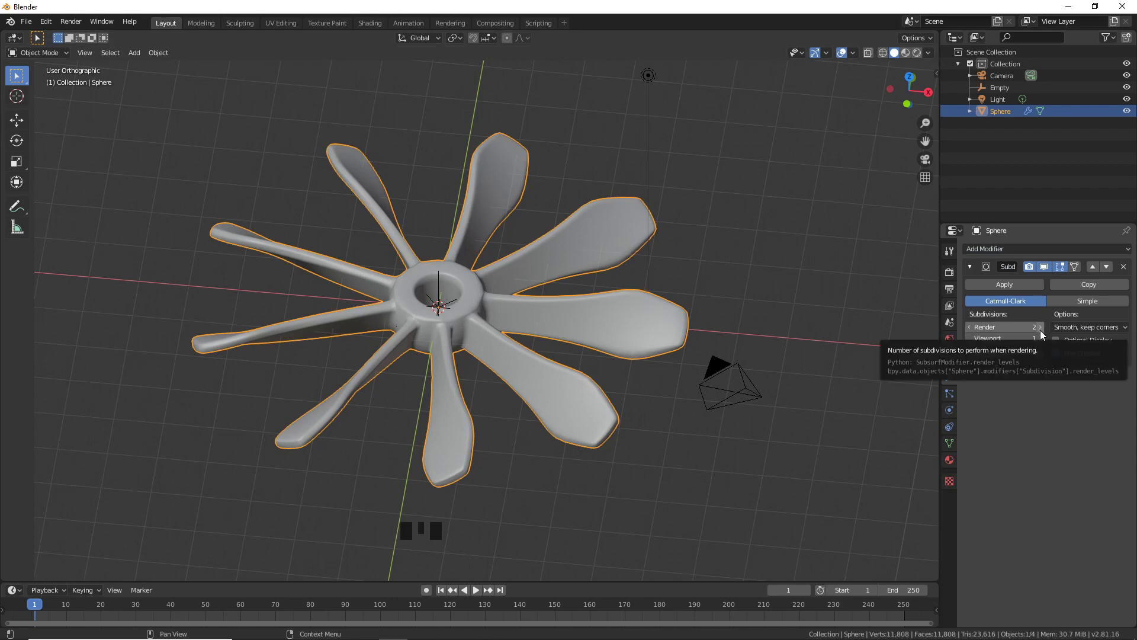
drag(604, 367, 510, 391)
scroll(up, 3)
scroll(down, 3)
drag(540, 390, 511, 393)
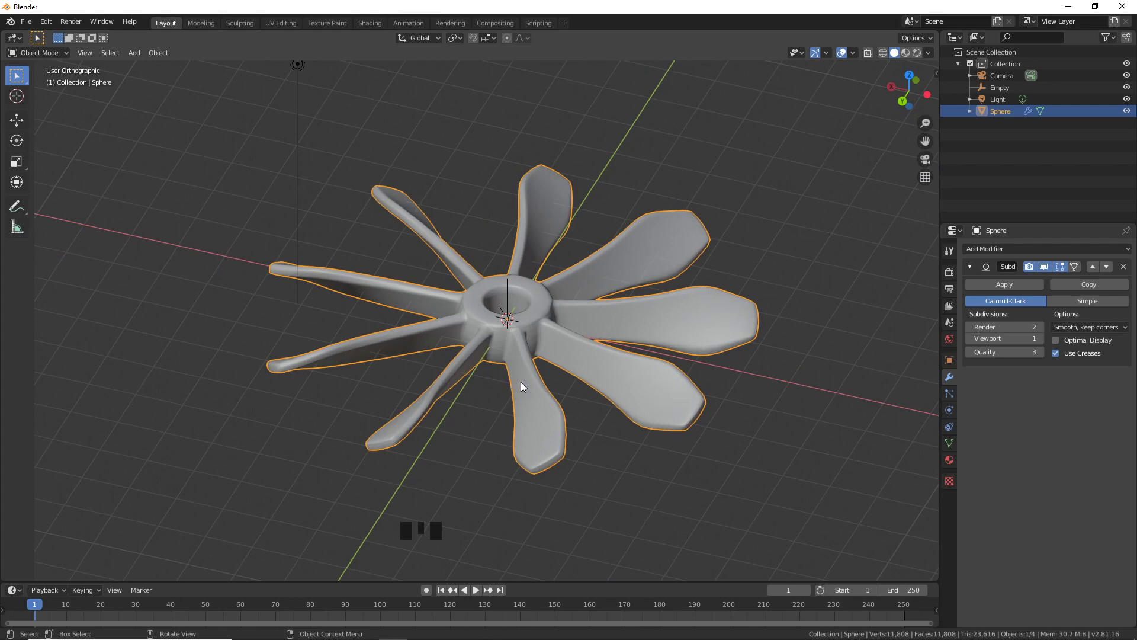